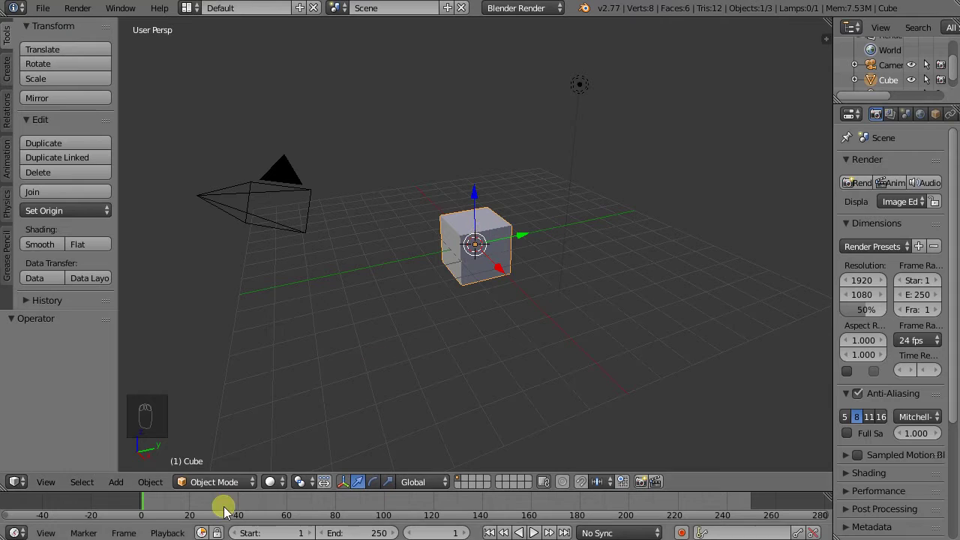
- Enter Edit Mode on the default cube and switch to face selection
{"action": "left_click_drag", "start_coordinate": [447, 286], "coordinate": [313, 452]}
{"action": "key", "text": "Tab"}
{"action": "left_click", "coordinate": [206, 492]}
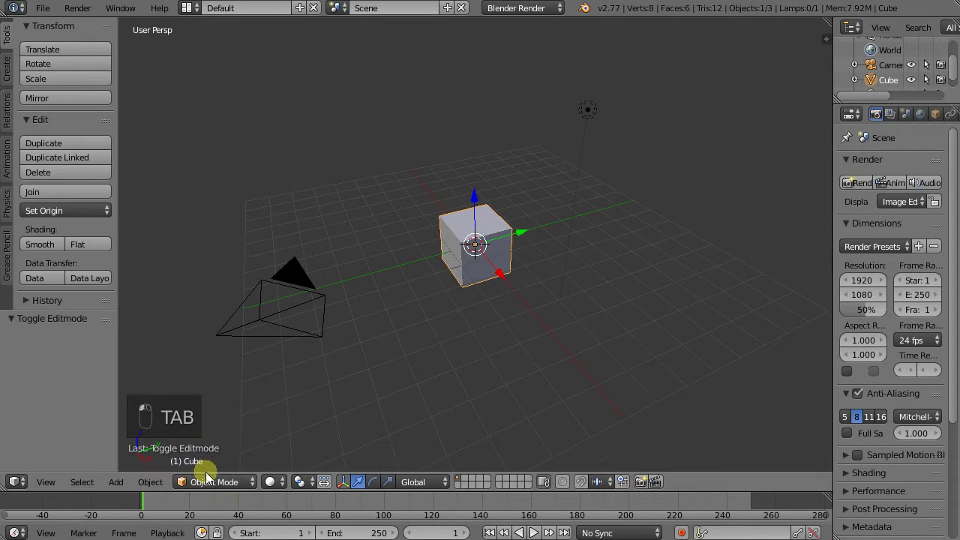
{"action": "left_click_drag", "start_coordinate": [210, 462], "coordinate": [553, 234]}
{"action": "left_click_drag", "start_coordinate": [554, 234], "coordinate": [426, 320]}
{"action": "key", "text": "ctrl+Tab"}
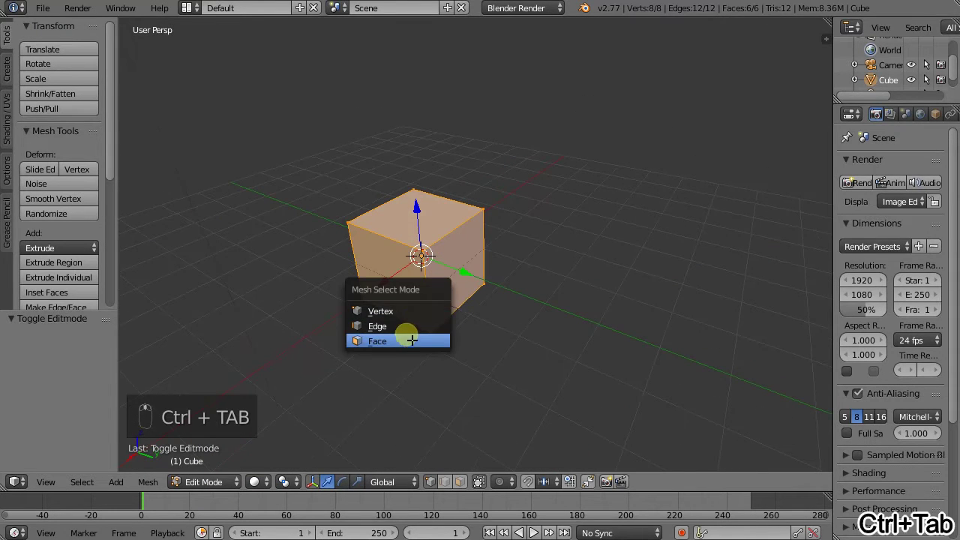
{"action": "left_click_drag", "start_coordinate": [451, 293], "coordinate": [465, 483]}
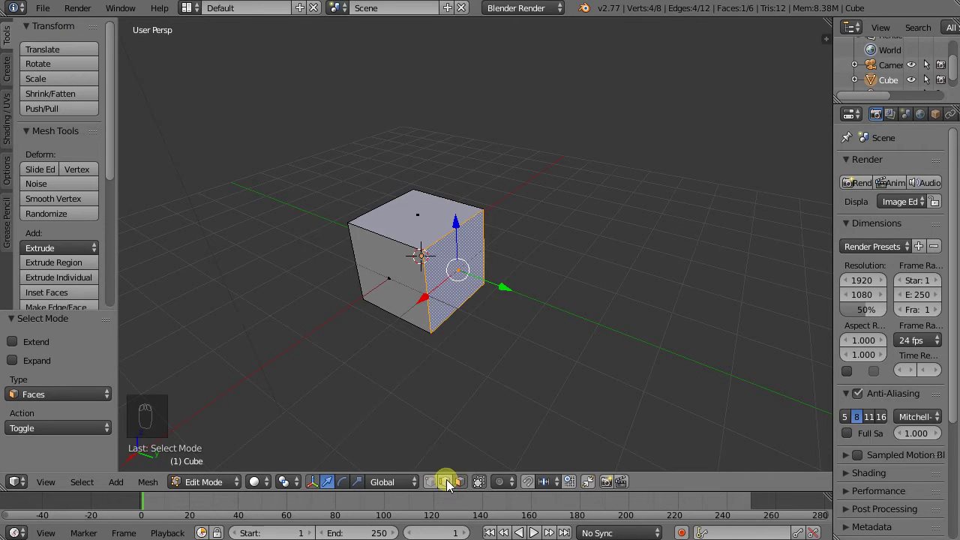
- Select both end faces and scale them outward, stretching the cube into a long block
{"action": "middle_click", "coordinate": [251, 263]}
{"action": "left_click", "coordinate": [369, 316]}
{"action": "left_click_drag", "start_coordinate": [469, 334], "coordinate": [446, 297]}
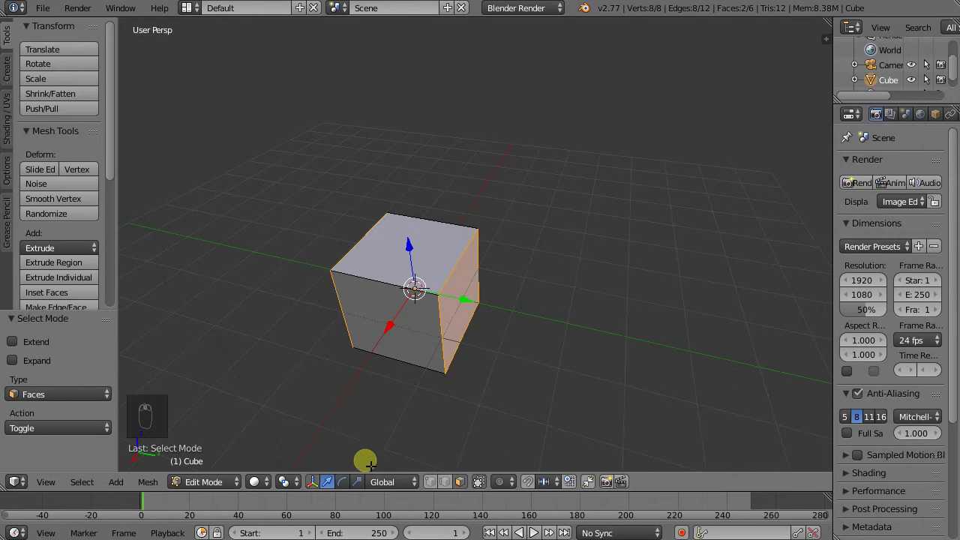
{"action": "left_click_drag", "start_coordinate": [363, 488], "coordinate": [498, 267]}
- Constrain the stretch to one axis and place loop cuts across the block
{"action": "middle_click", "coordinate": [449, 276]}
{"action": "key", "text": "ctrl+r"}
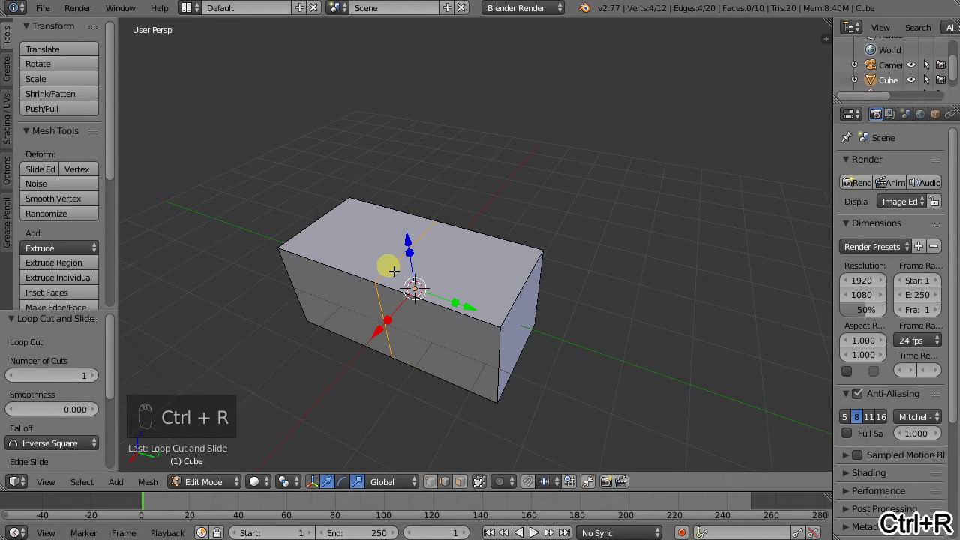
{"action": "left_click", "coordinate": [398, 276]}
{"action": "middle_click", "coordinate": [388, 252]}
{"action": "left_click", "coordinate": [409, 193]}
{"action": "middle_click", "coordinate": [410, 200]}
{"action": "left_click", "coordinate": [408, 131]}
- Push vertices out of shape and add more loop cuts, roughening the block into a rock
{"action": "left_click_drag", "start_coordinate": [523, 323], "coordinate": [444, 405]}
{"action": "key", "text": "ctrl+r"}
{"action": "left_click_drag", "start_coordinate": [402, 346], "coordinate": [443, 335]}
{"action": "key", "text": "ctrl+r"}
{"action": "middle_click", "coordinate": [442, 335]}
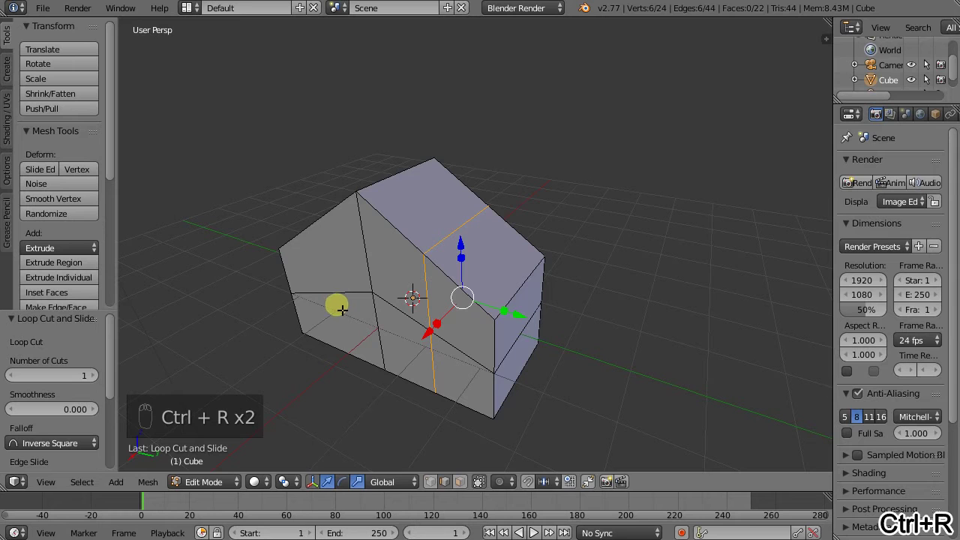
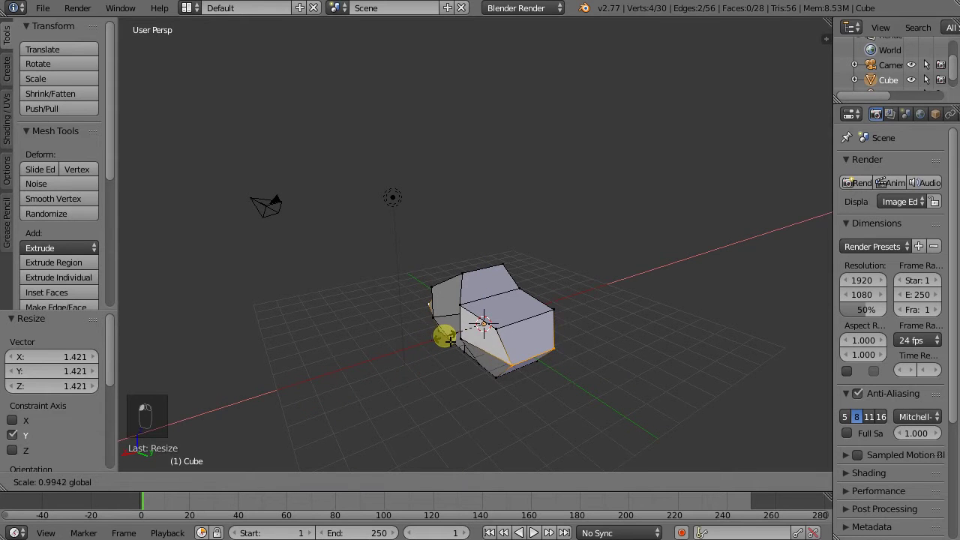
- Return to Object Mode and move the rock away from the scene centre
{"action": "left_click_drag", "start_coordinate": [534, 368], "coordinate": [610, 360]}
{"action": "key", "text": "Tab"}
{"action": "middle_click", "coordinate": [579, 327]}
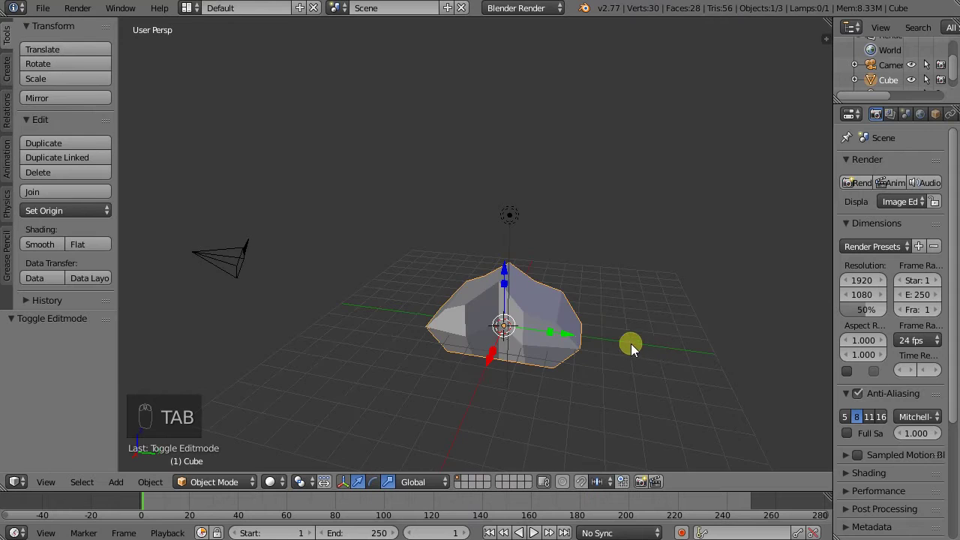
{"action": "left_click_drag", "start_coordinate": [534, 373], "coordinate": [501, 276]}
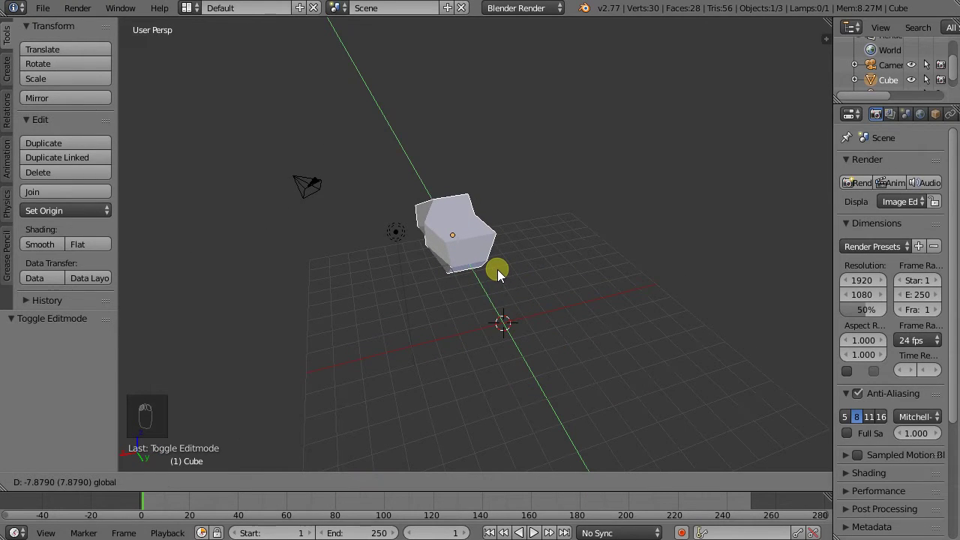
{"action": "left_click_drag", "start_coordinate": [466, 303], "coordinate": [527, 272]}
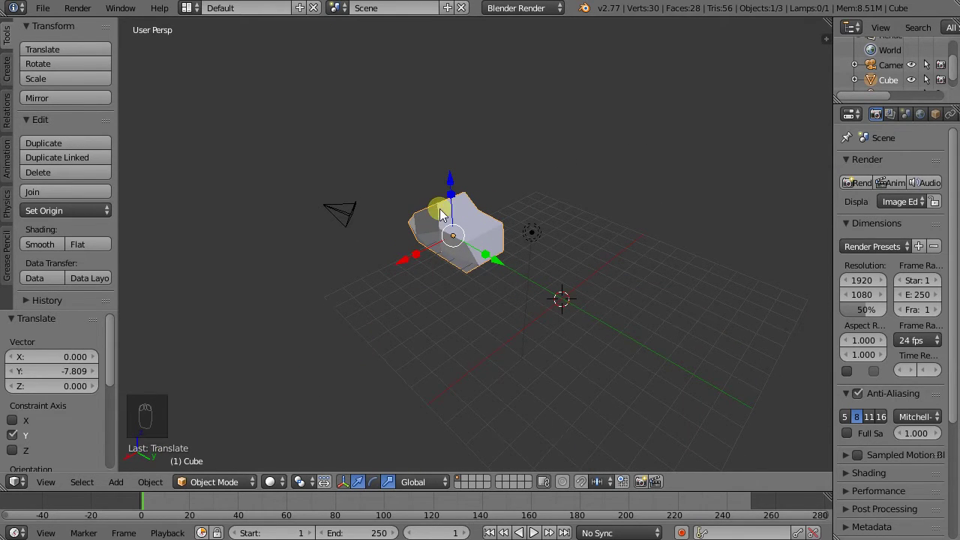
{"action": "left_click_drag", "start_coordinate": [381, 267], "coordinate": [123, 185]}
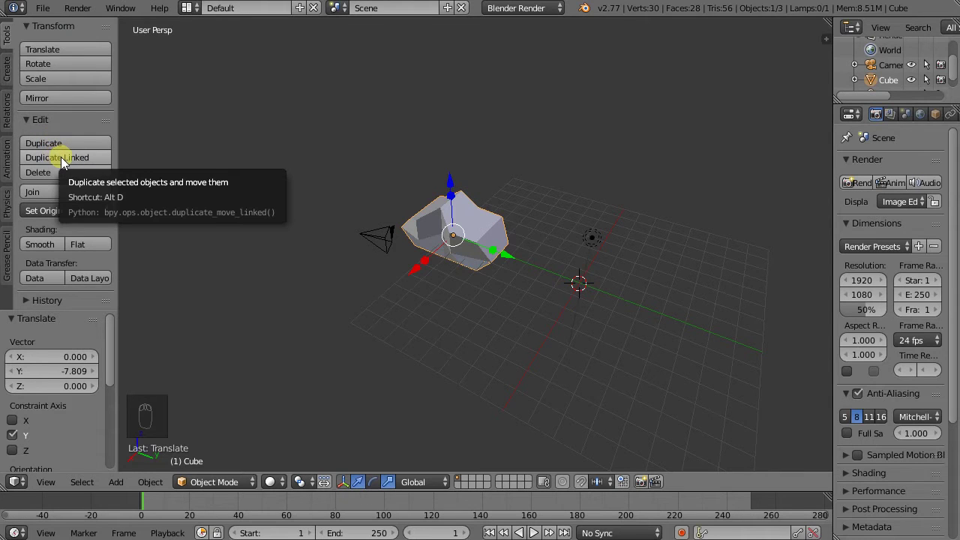
- Place the linked copy beside the original, move it farther away and edit the original's mesh
{"action": "left_click_drag", "start_coordinate": [66, 167], "coordinate": [261, 160]}
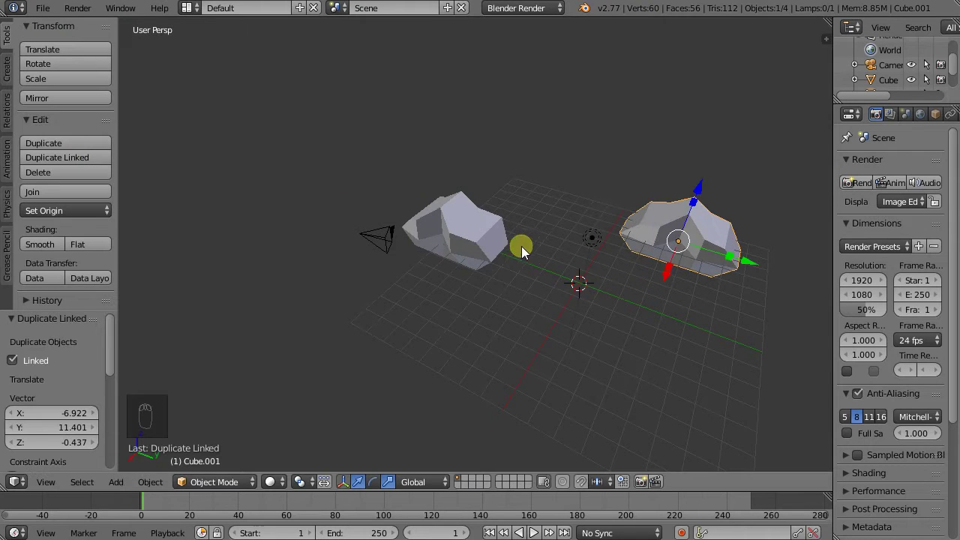
{"action": "left_click_drag", "start_coordinate": [471, 243], "coordinate": [469, 204]}
{"action": "key", "text": "BackSpace"}
{"action": "type", "text": ".."}
{"action": "middle_click", "coordinate": [468, 204]}
- Drag the rock's top vertices to see both linked rocks reshape, then undo the test edit
{"action": "left_click_drag", "start_coordinate": [459, 200], "coordinate": [457, 263]}
{"action": "left_click_drag", "start_coordinate": [457, 263], "coordinate": [275, 259]}
{"action": "middle_click", "coordinate": [267, 267]}
{"action": "left_click_drag", "start_coordinate": [267, 267], "coordinate": [545, 247]}
{"action": "left_click_drag", "start_coordinate": [550, 251], "coordinate": [414, 259]}
{"action": "key", "text": "ctrl+z"}
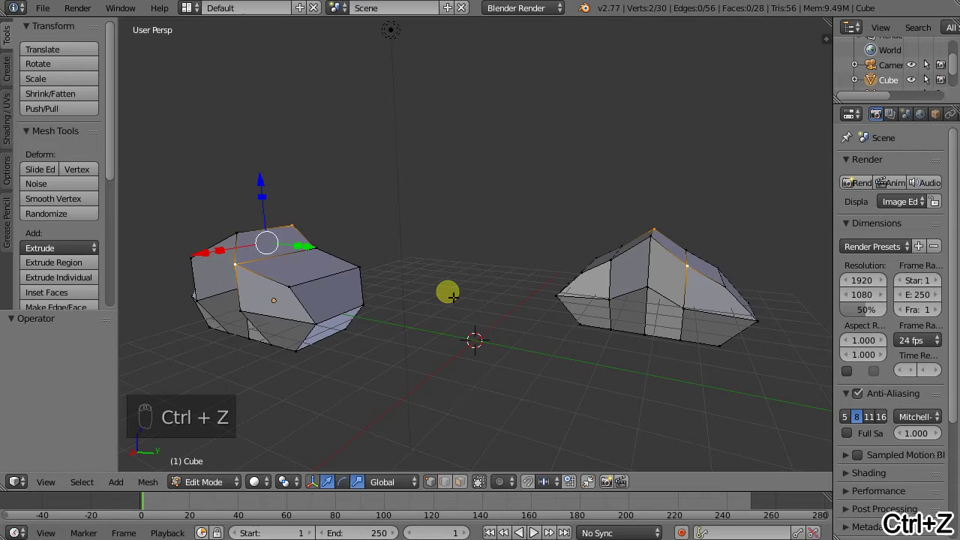
{"action": "key", "text": "Tab"}
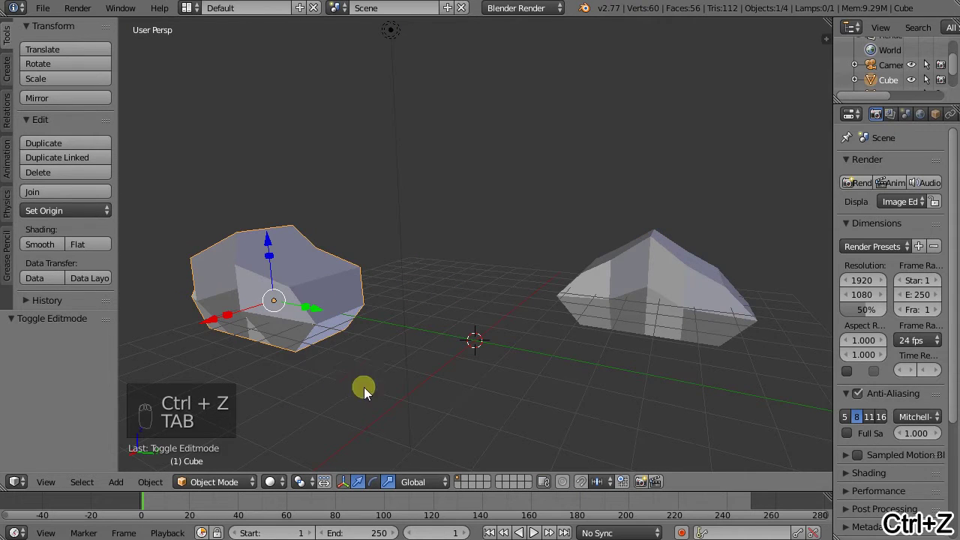
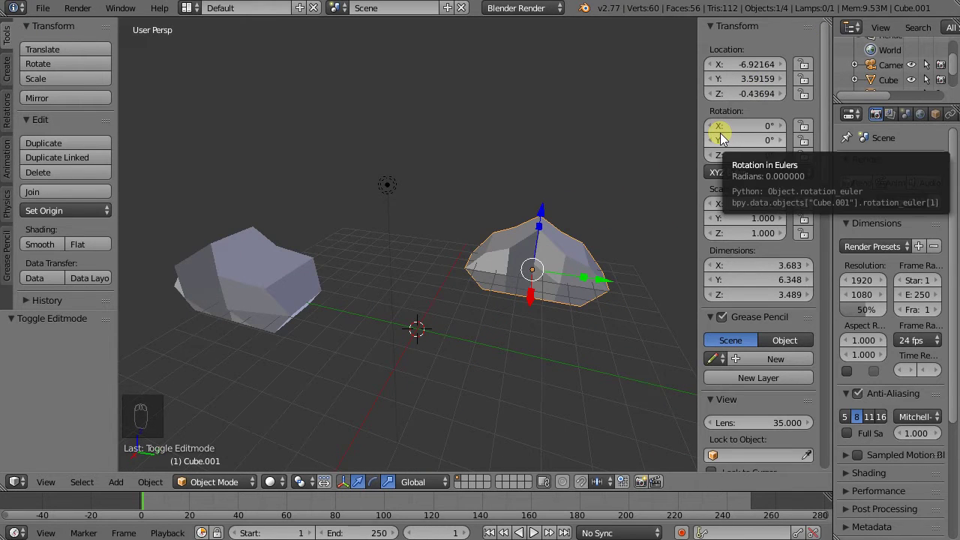
- Show Cube.001's transform values in the N panel to set its scale to 2.0, 1.53, 2.18
{"action": "key", "text": "n"}
{"action": "key", "text": "n"}
{"action": "key", "text": "n"}
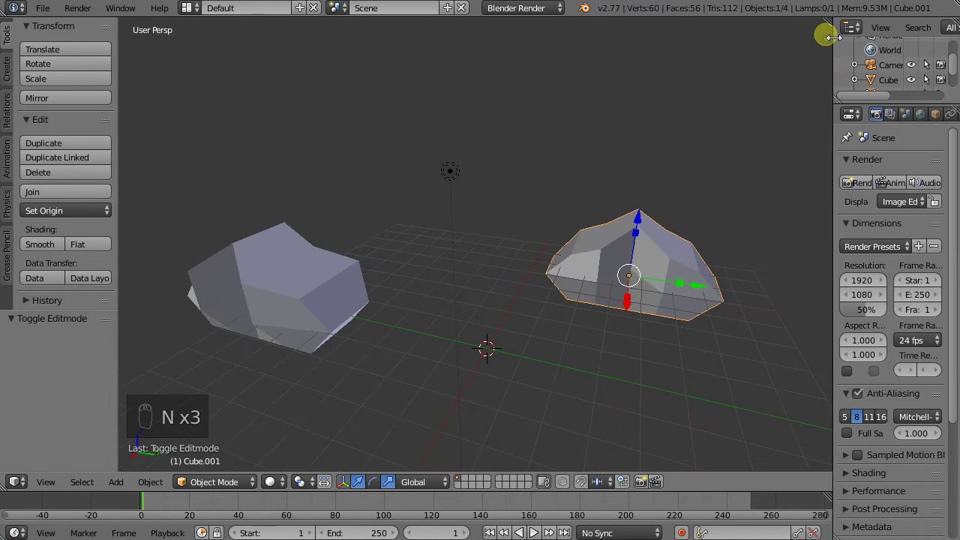
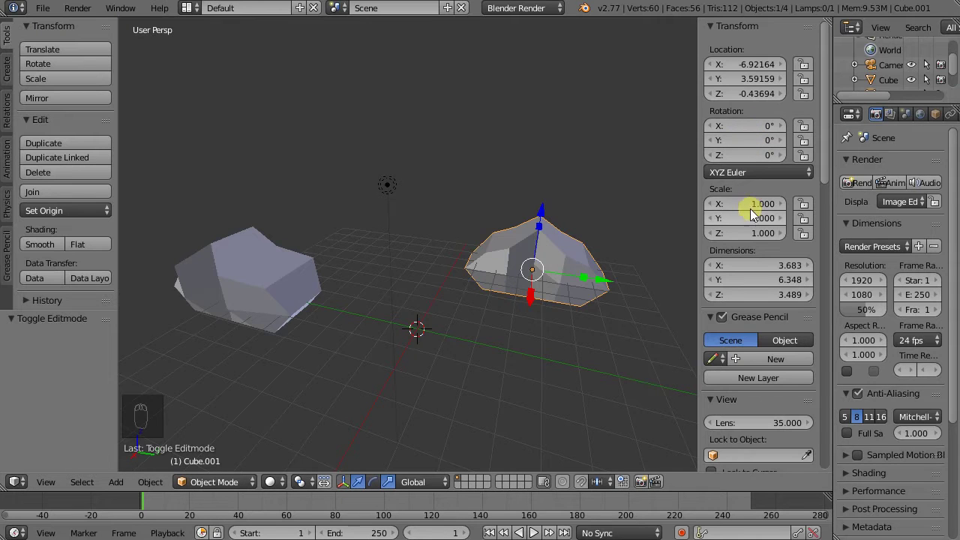
- Reshape the shared rock mesh by moving a few vertices in Edit Mode
{"action": "left_click_drag", "start_coordinate": [756, 212], "coordinate": [301, 283]}
{"action": "left_click_drag", "start_coordinate": [301, 283], "coordinate": [603, 228]}
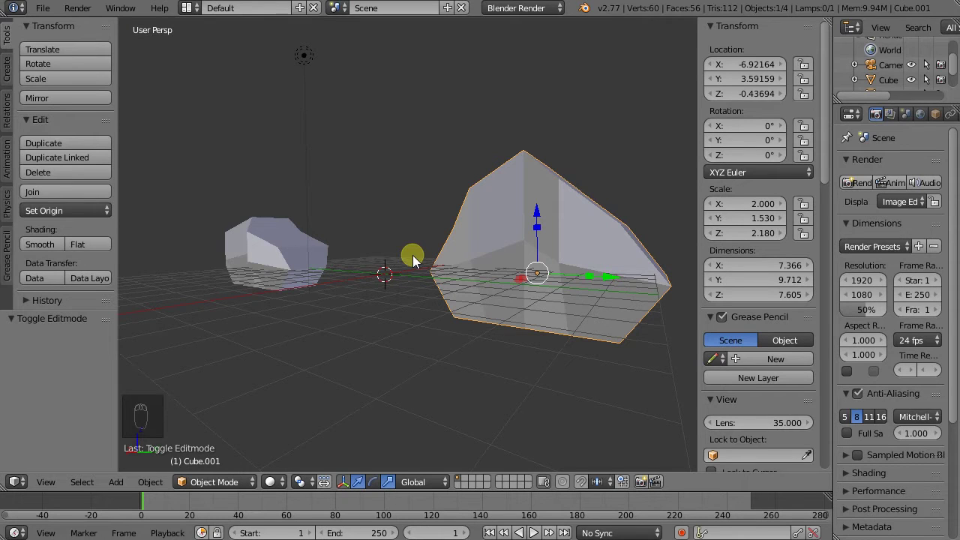
{"action": "left_click_drag", "start_coordinate": [264, 269], "coordinate": [323, 273]}
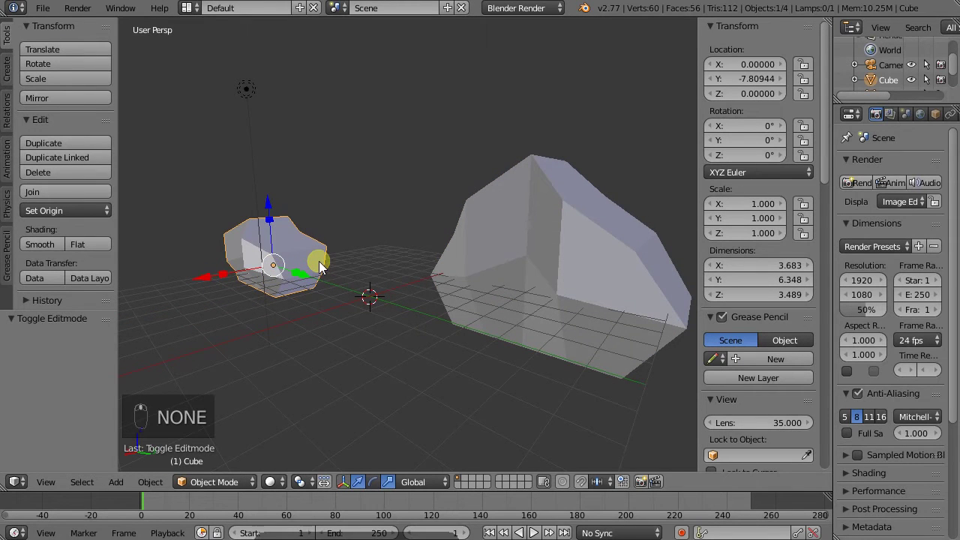
{"action": "key", "text": "Tab"}
{"action": "left_click_drag", "start_coordinate": [330, 249], "coordinate": [527, 294]}
{"action": "left_click_drag", "start_coordinate": [527, 294], "coordinate": [331, 260]}
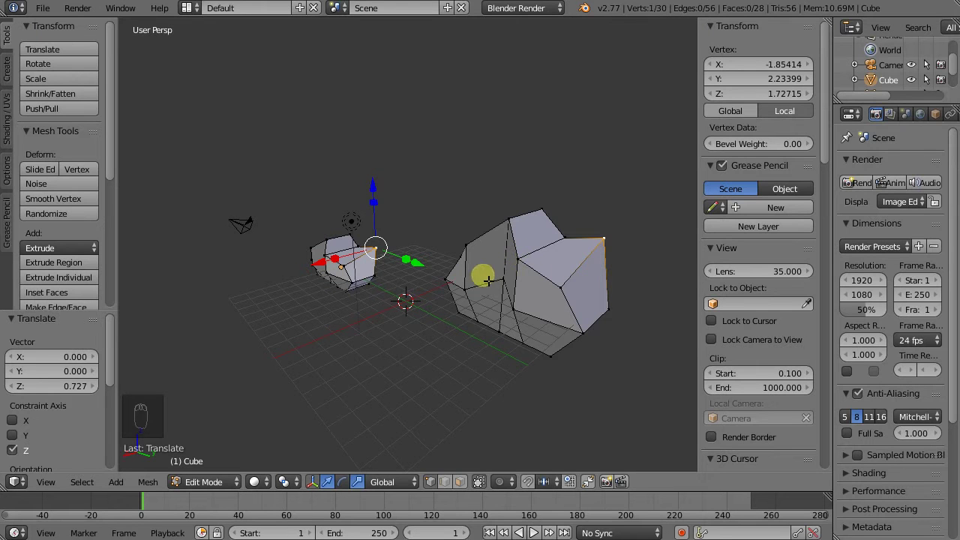
{"action": "key", "text": "Tab"}
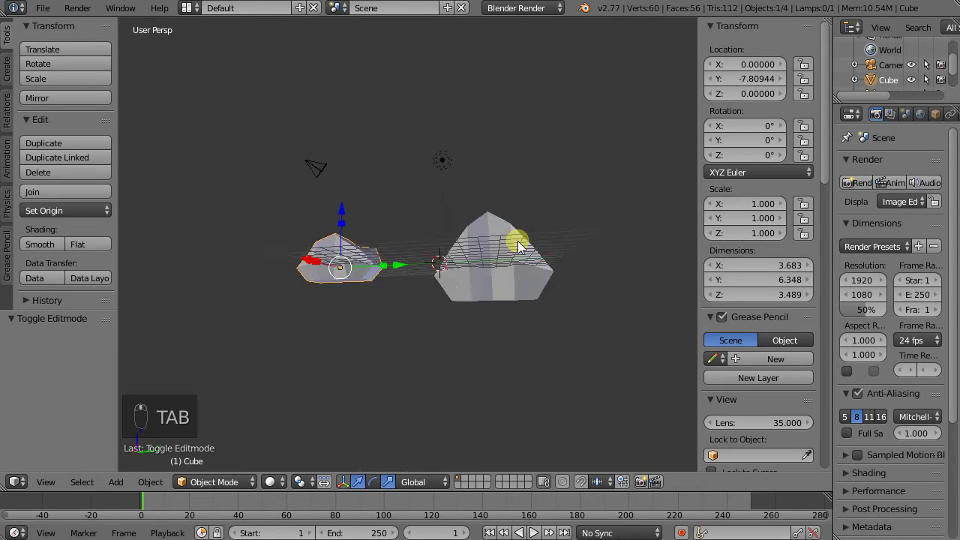
- Tilt the large rock Cube.001 slightly with a rotation under one degree
{"action": "left_click_drag", "start_coordinate": [536, 292], "coordinate": [565, 244]}
{"action": "key", "text": "r"}
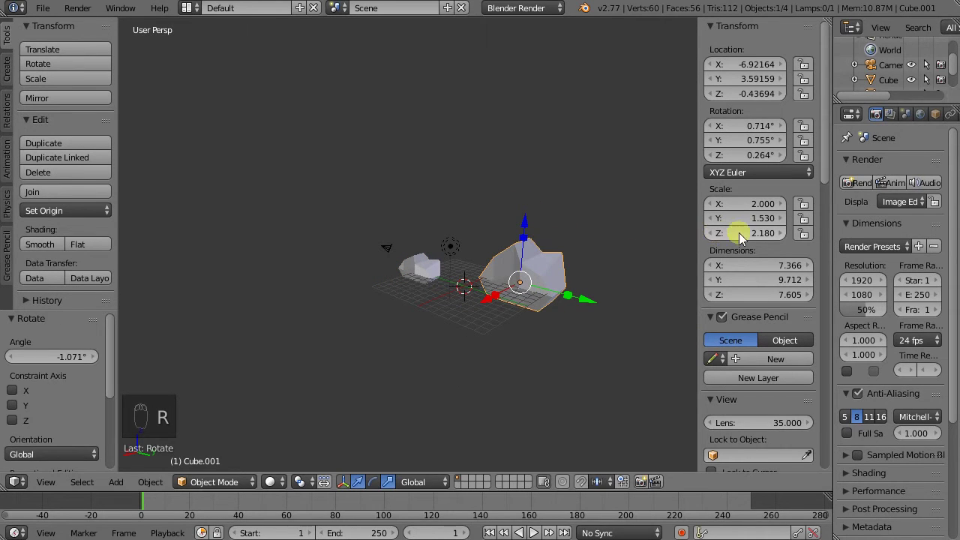
- Make a third linked rock, place it in front and flip it upside down with negative Z scale
{"action": "left_click_drag", "start_coordinate": [754, 239], "coordinate": [509, 255]}
{"action": "left_click_drag", "start_coordinate": [471, 297], "coordinate": [440, 305]}
{"action": "left_click_drag", "start_coordinate": [440, 305], "coordinate": [261, 367]}
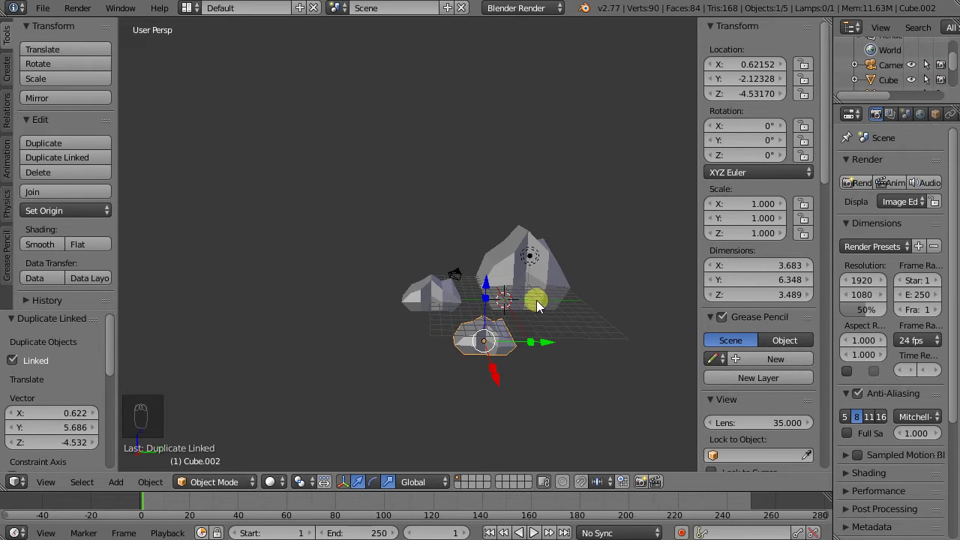
{"action": "left_click_drag", "start_coordinate": [483, 309], "coordinate": [582, 356]}
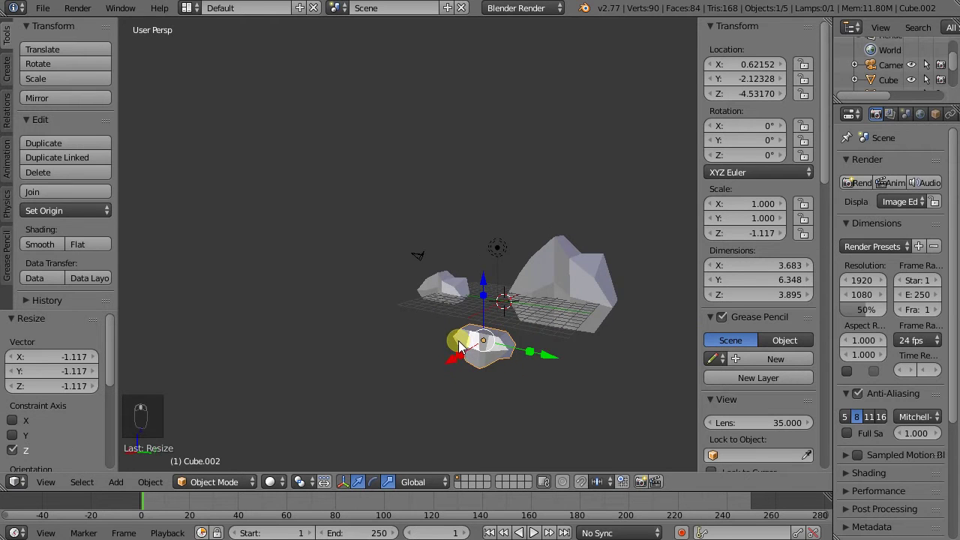
- Pull a downward spike from the shared rock mesh and raise Cube.001's Scale Y to 1.71
{"action": "left_click_drag", "start_coordinate": [530, 354], "coordinate": [491, 329]}
{"action": "key", "text": "Tab"}
{"action": "left_click_drag", "start_coordinate": [491, 333], "coordinate": [463, 267]}
{"action": "key", "text": "Tab"}
{"action": "left_click_drag", "start_coordinate": [446, 289], "coordinate": [469, 262]}
{"action": "left_click_drag", "start_coordinate": [515, 327], "coordinate": [480, 286]}
{"action": "left_click_drag", "start_coordinate": [480, 285], "coordinate": [369, 295]}
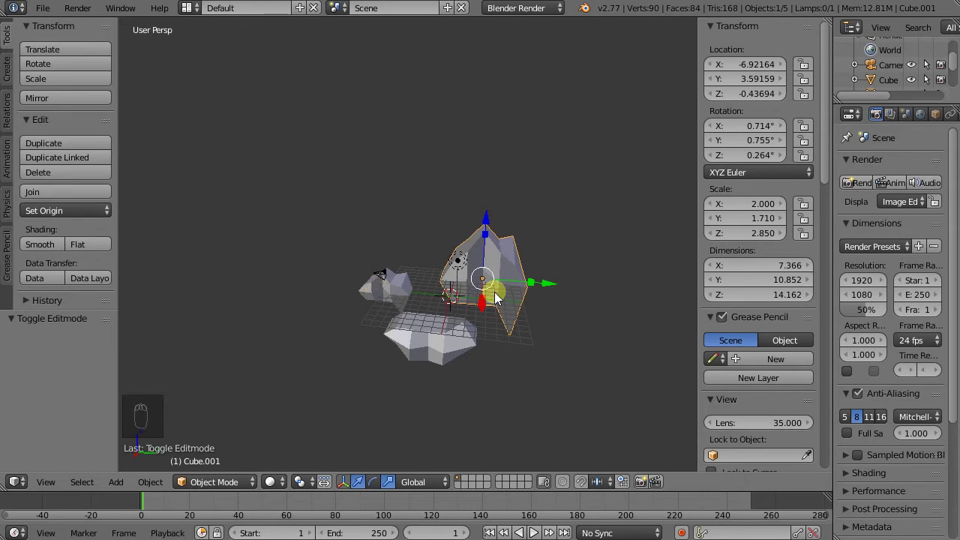
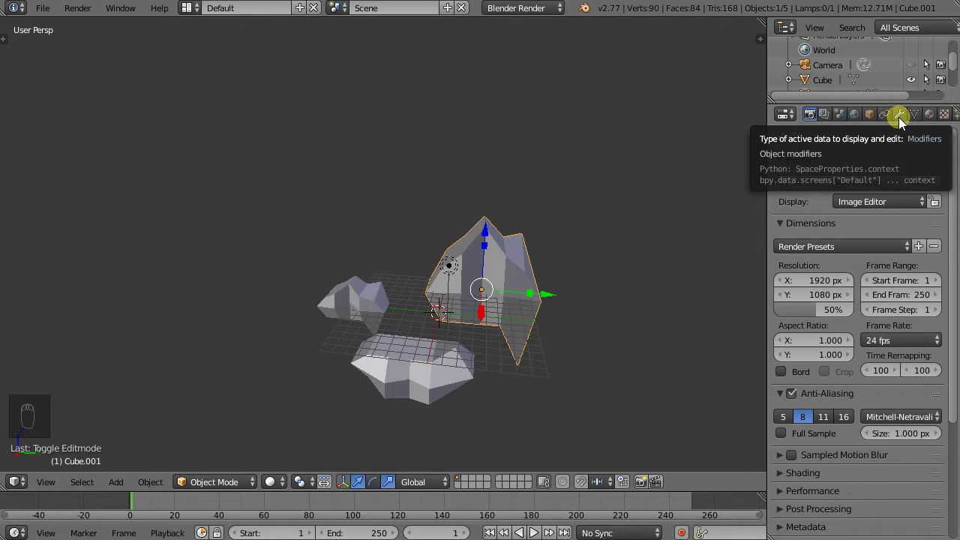
- Show the empty Modifiers tab for the large rock Cube.001
{"action": "left_click_drag", "start_coordinate": [902, 123], "coordinate": [769, 80]}
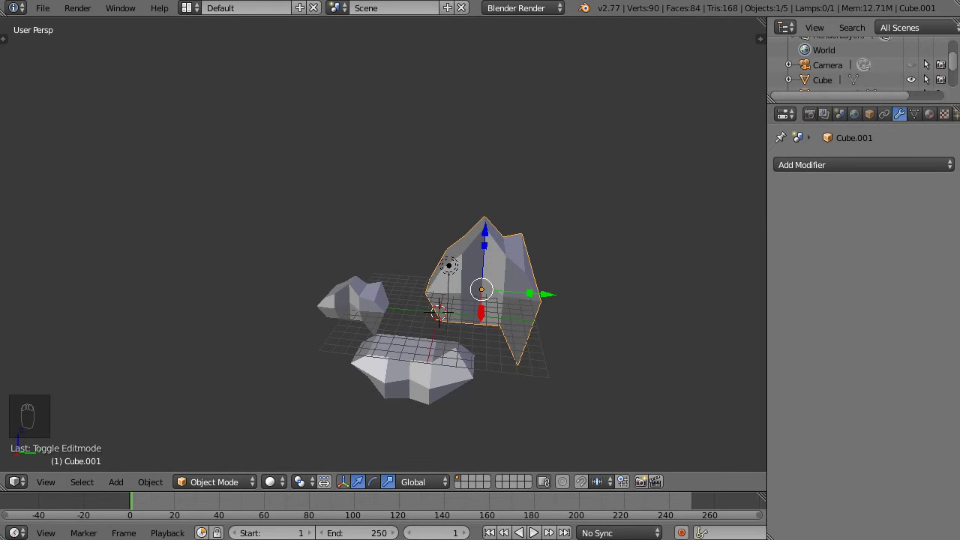
- Add an Array modifier to Cube.001 with a count of 7
{"action": "left_click_drag", "start_coordinate": [904, 170], "coordinate": [736, 315]}
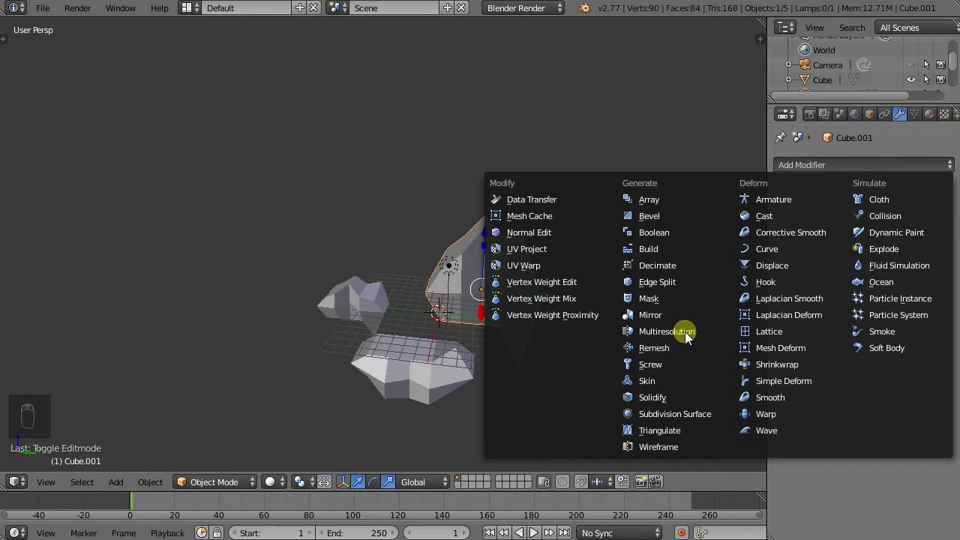
{"action": "left_click_drag", "start_coordinate": [594, 308], "coordinate": [411, 303]}
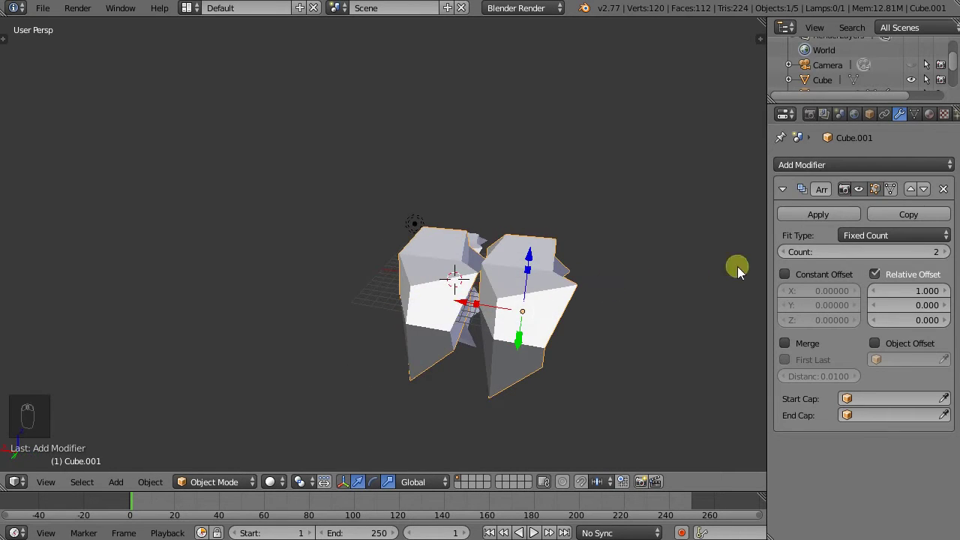
{"action": "left_click_drag", "start_coordinate": [945, 258], "coordinate": [370, 262]}
{"action": "left_click_drag", "start_coordinate": [370, 262], "coordinate": [340, 281]}
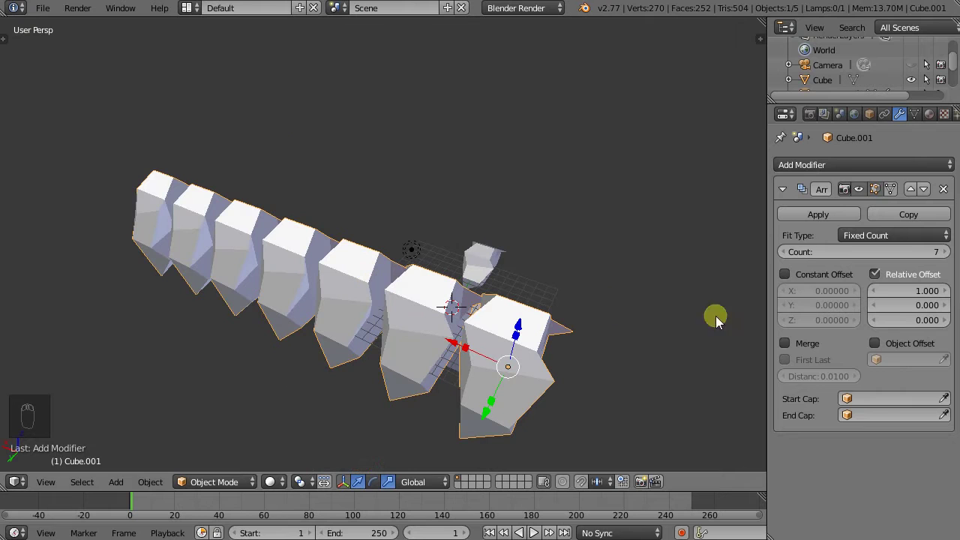
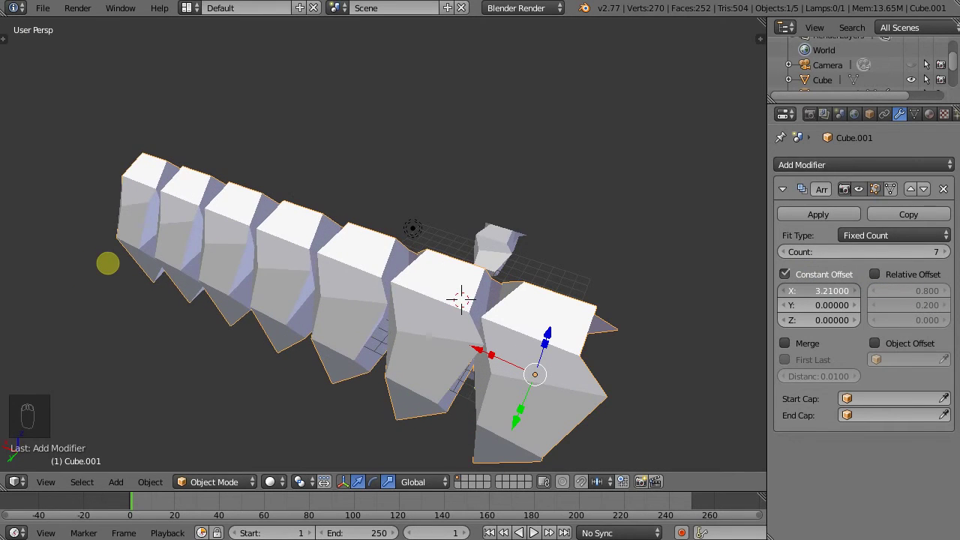
- Set the array's constant X offset to 3.1 and relative Y offset to 0.2
{"action": "left_click_drag", "start_coordinate": [888, 281], "coordinate": [906, 300]}
{"action": "left_click_drag", "start_coordinate": [931, 301], "coordinate": [616, 321]}
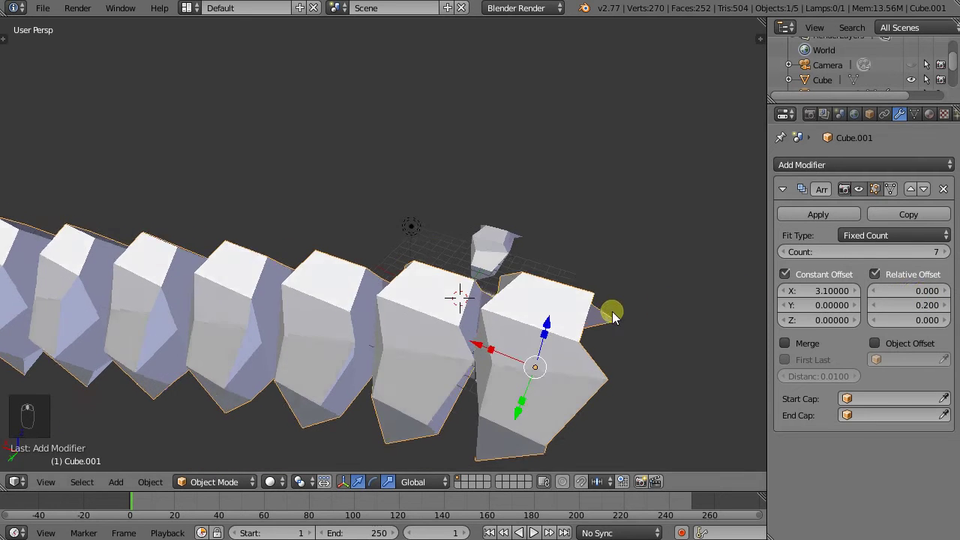
{"action": "left_click_drag", "start_coordinate": [607, 300], "coordinate": [512, 318]}
- Select vertices on the rock's side in Edit Mode for extruding spikes
{"action": "key", "text": "Tab"}
{"action": "left_click_drag", "start_coordinate": [523, 333], "coordinate": [573, 372]}
{"action": "left_click", "coordinate": [541, 344]}
{"action": "middle_click", "coordinate": [569, 379]}
{"action": "middle_click", "coordinate": [532, 392]}
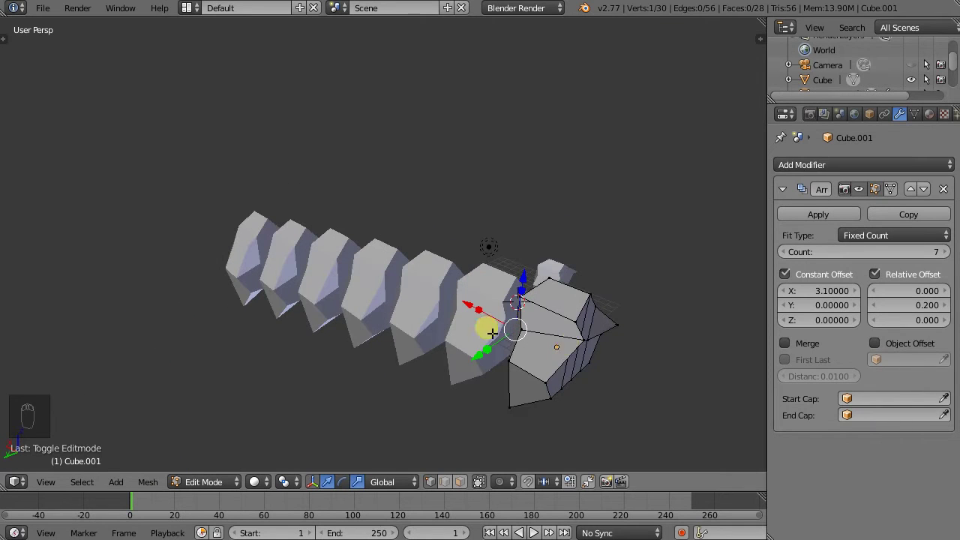
{"action": "left_click_drag", "start_coordinate": [594, 351], "coordinate": [793, 307]}
- Pull the vertices out into sharp spikes along X and space copies by relative X offset 1.1
{"action": "key", "text": "Tab"}
{"action": "left_click_drag", "start_coordinate": [786, 277], "coordinate": [558, 341]}
{"action": "key", "text": "Tab"}
{"action": "left_click_drag", "start_coordinate": [536, 305], "coordinate": [605, 342]}
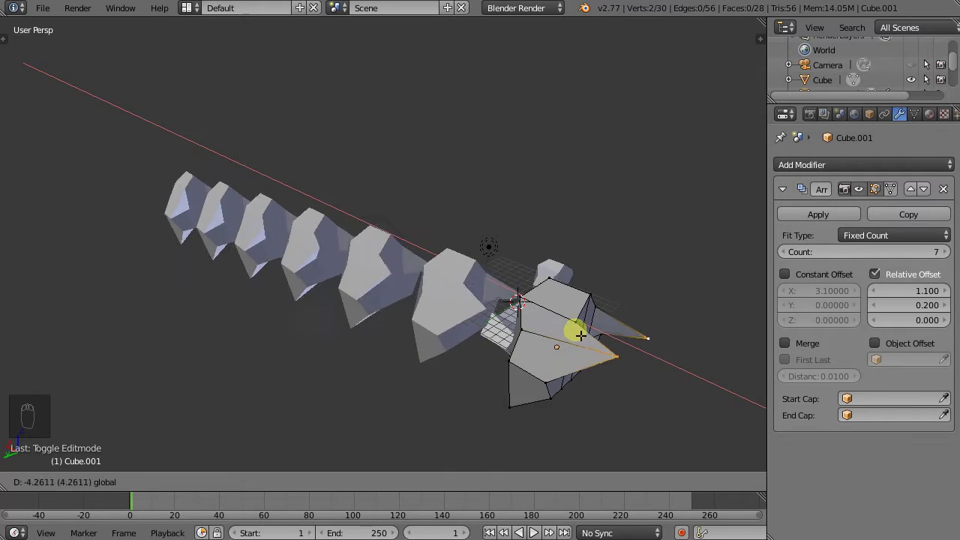
{"action": "key", "text": "Tab"}
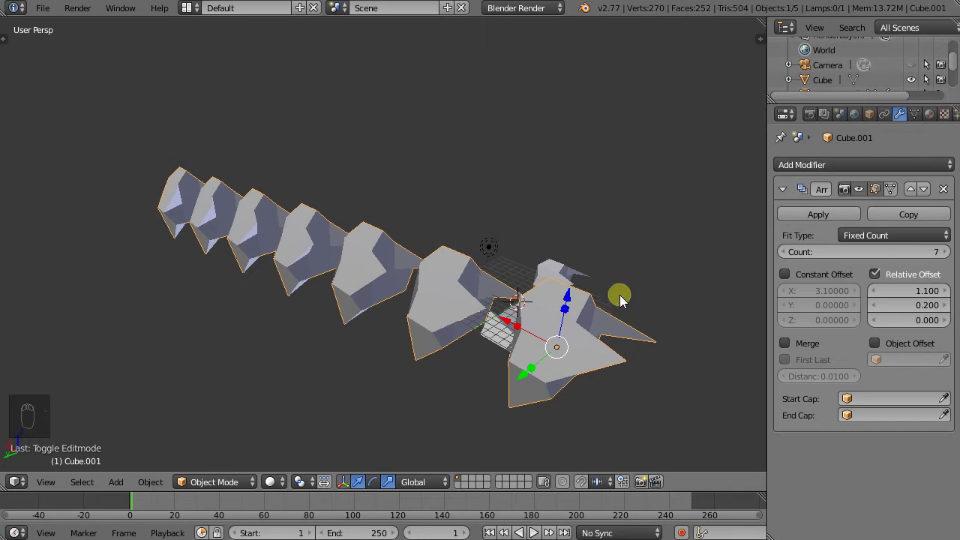
- Add a new mesh plane at the scene centre (Shift+A) and enter Edit Mode on it
{"action": "left_click_drag", "start_coordinate": [605, 307], "coordinate": [343, 353]}
{"action": "left_click_drag", "start_coordinate": [344, 353], "coordinate": [392, 361]}
{"action": "left_click_drag", "start_coordinate": [392, 360], "coordinate": [405, 360]}
{"action": "middle_click", "coordinate": [405, 362]}
{"action": "key", "text": "shift+a"}
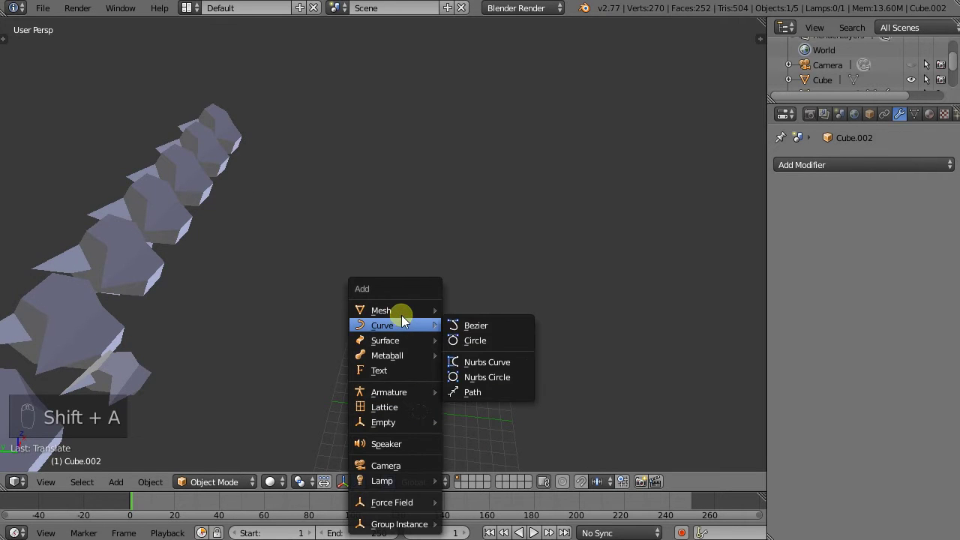
{"action": "middle_click", "coordinate": [446, 399]}
{"action": "key", "text": "Tab"}
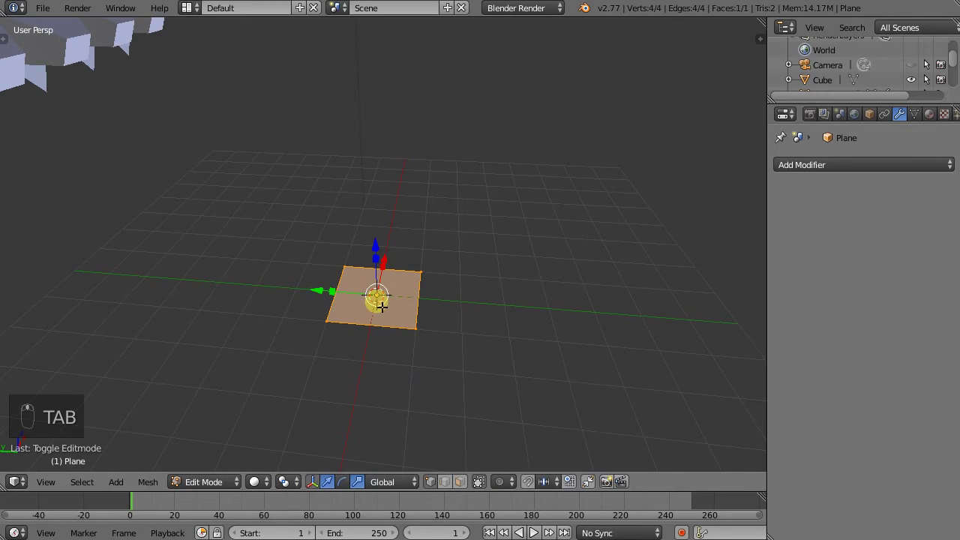
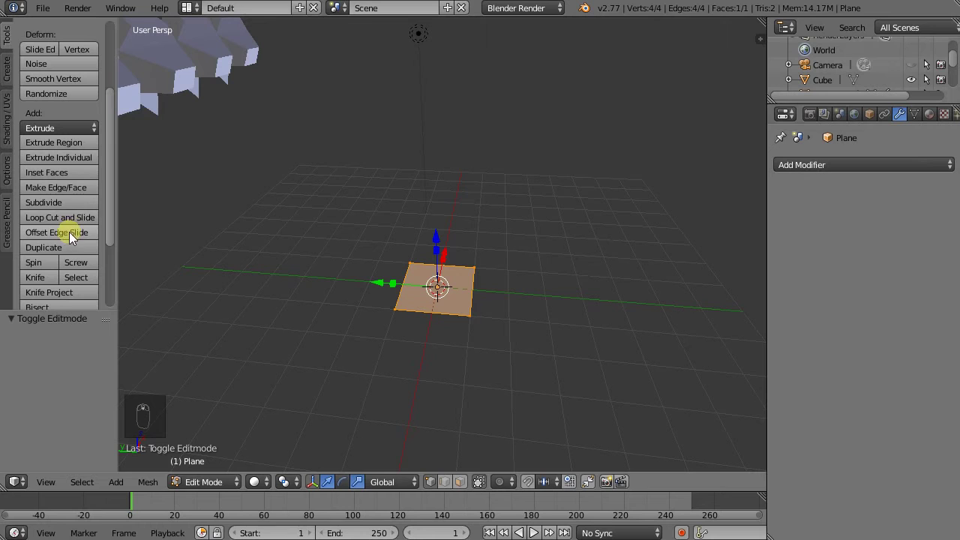
- Loop-cut the plane with two parallel cuts, splitting it into three strips
{"action": "left_click_drag", "start_coordinate": [72, 222], "coordinate": [452, 322]}
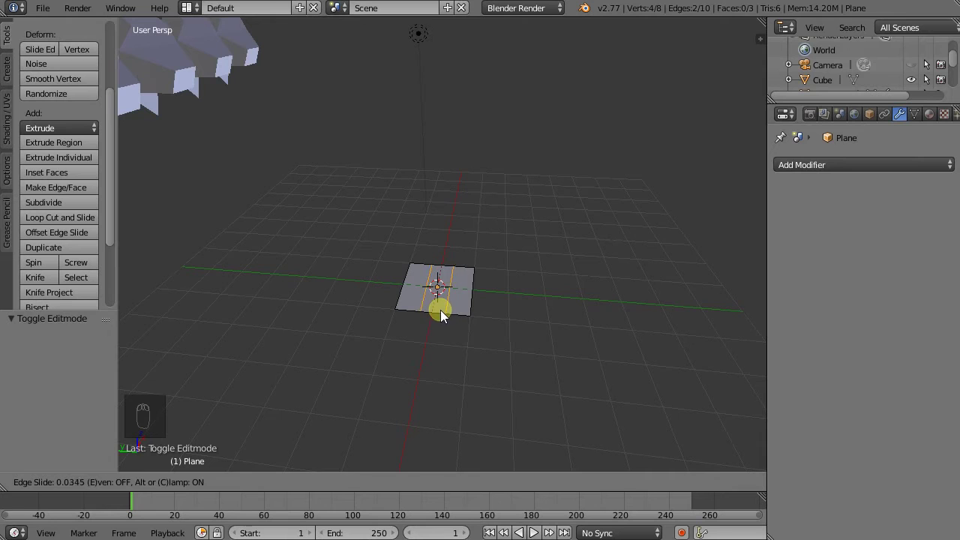
- Select the plane's outer strips in face mode and rotate them upward into a fold
{"action": "key", "text": "ctrl+Tab"}
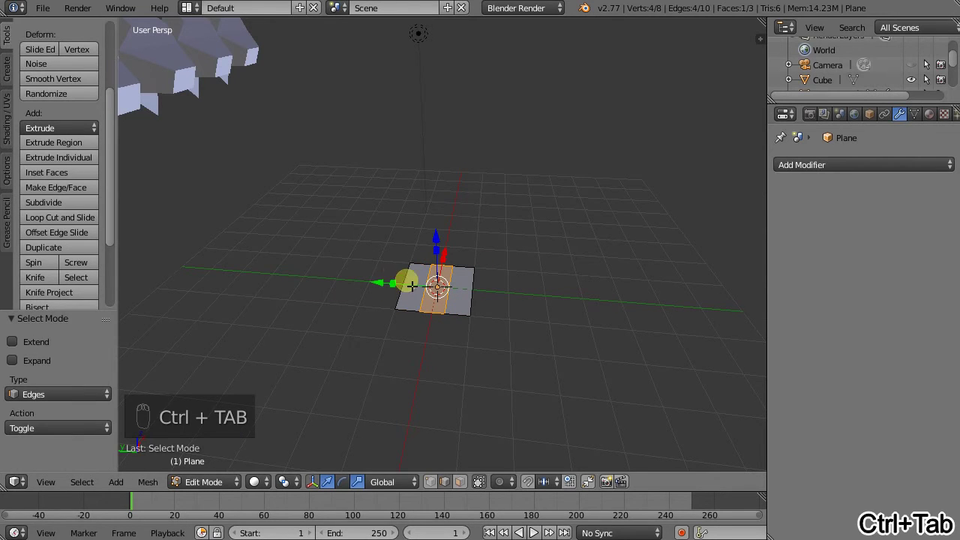
{"action": "left_click_drag", "start_coordinate": [412, 277], "coordinate": [481, 294]}
{"action": "left_click_drag", "start_coordinate": [482, 294], "coordinate": [403, 285]}
{"action": "left_click_drag", "start_coordinate": [402, 287], "coordinate": [443, 242]}
{"action": "left_click_drag", "start_coordinate": [443, 241], "coordinate": [440, 202]}
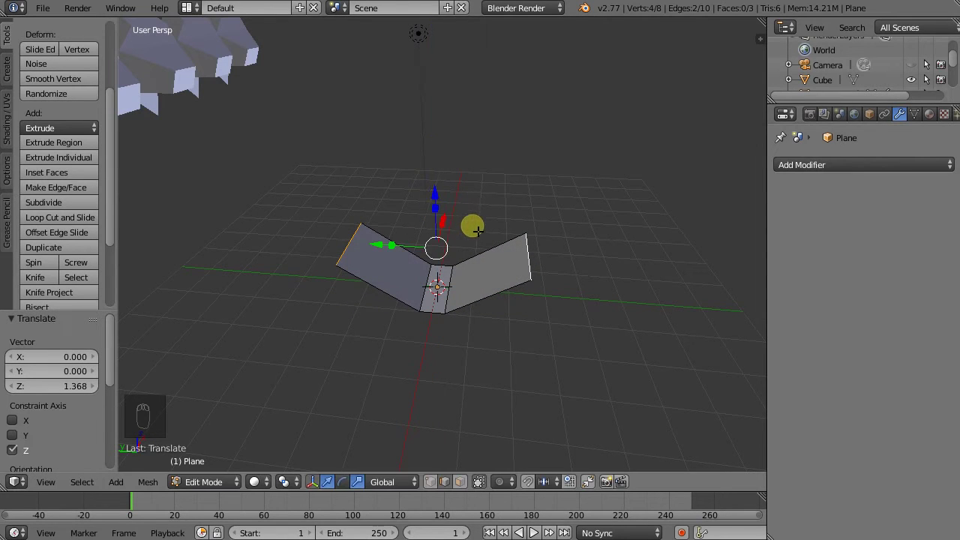
{"action": "left_click_drag", "start_coordinate": [430, 283], "coordinate": [512, 296]}
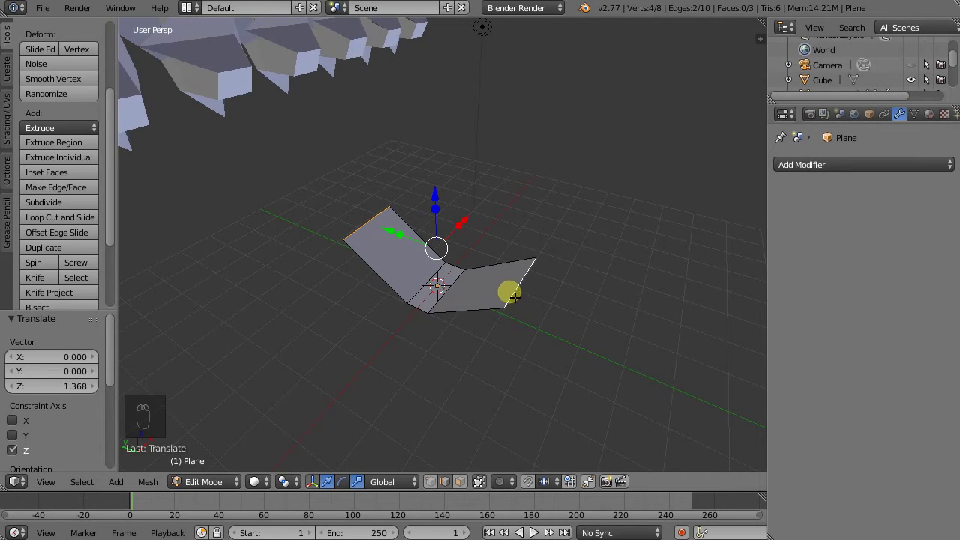
- Extrude and scale edges outward into extra faces, enlarging the folded shape into an angular form
{"action": "key", "text": "ctrl+r"}
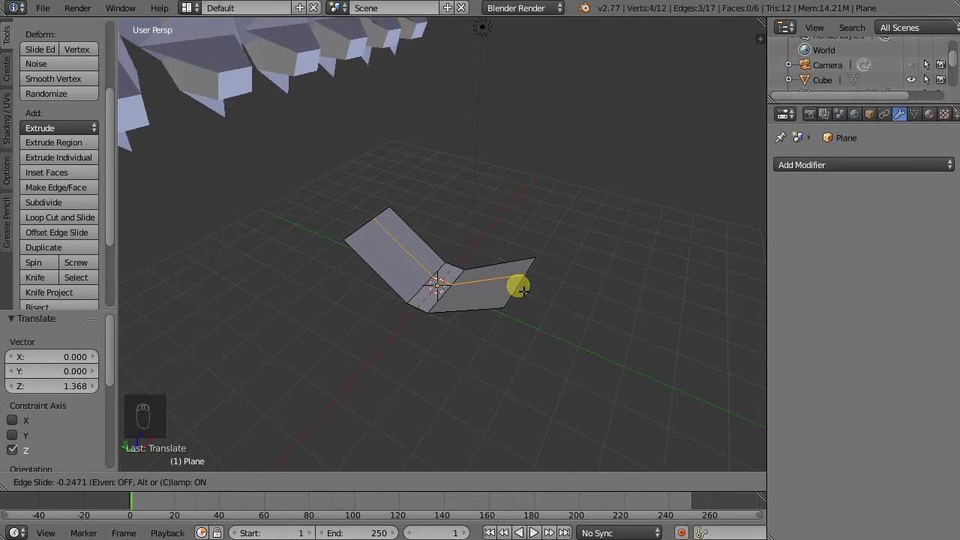
{"action": "left_click_drag", "start_coordinate": [461, 306], "coordinate": [435, 256]}
{"action": "left_click_drag", "start_coordinate": [435, 256], "coordinate": [469, 212]}
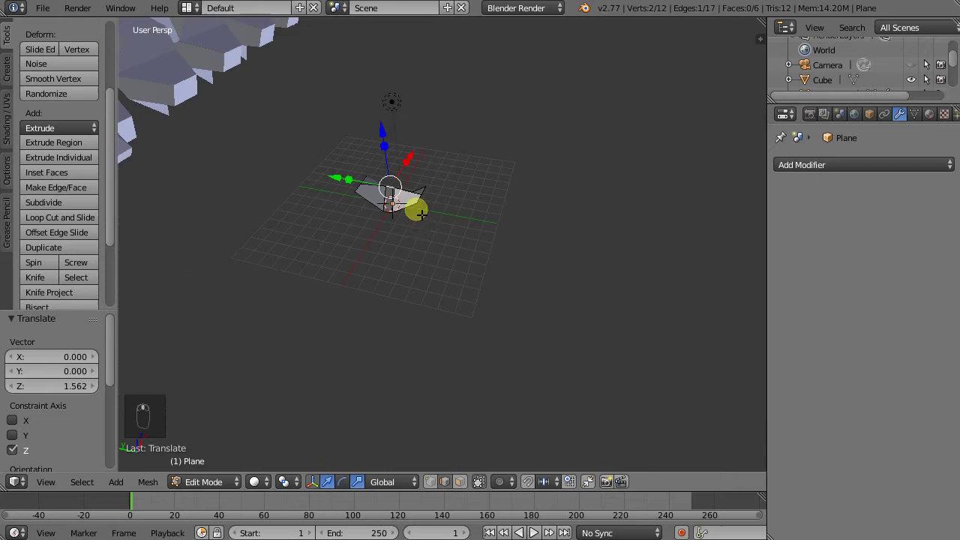
{"action": "middle_click", "coordinate": [395, 216]}
{"action": "left_click_drag", "start_coordinate": [395, 216], "coordinate": [366, 223]}
{"action": "key", "text": "e"}
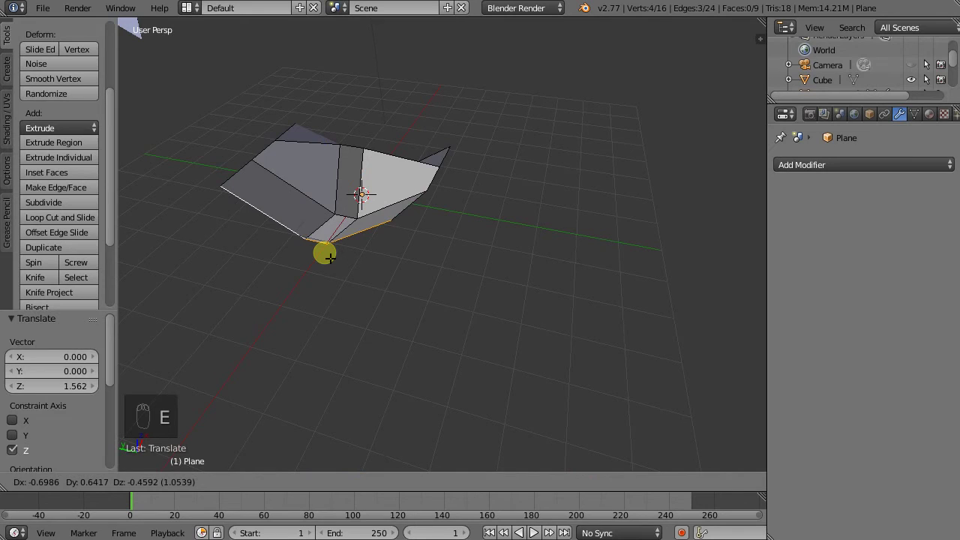
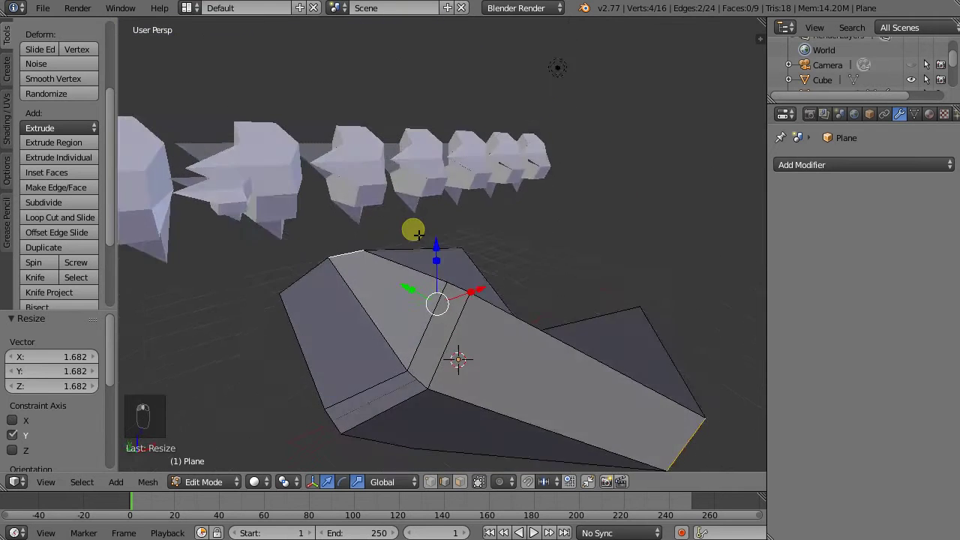
{"action": "middle_click", "coordinate": [438, 250]}
- Add a Solidify modifier at 0.203 thickness with Even Thickness and High Quality Normals enabled
{"action": "key", "text": "Tab"}
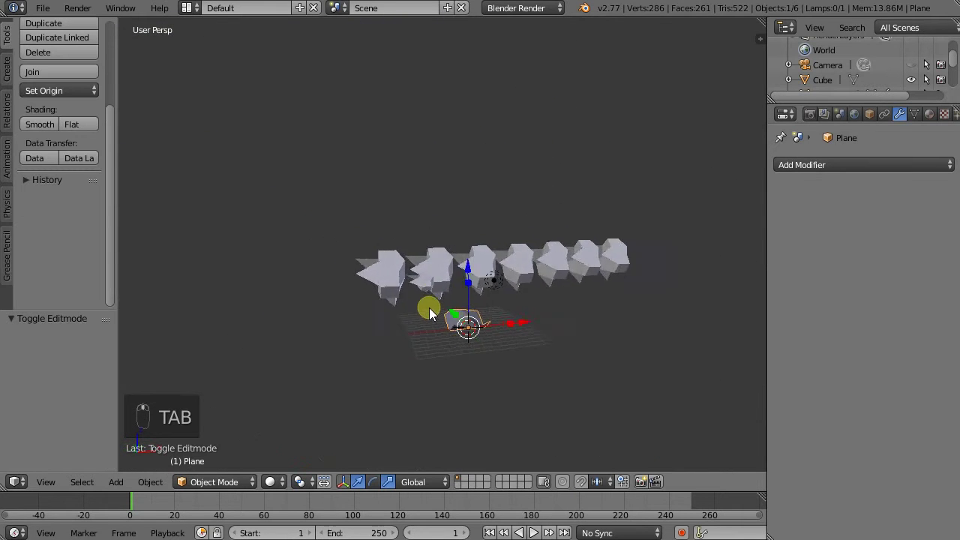
{"action": "left_click_drag", "start_coordinate": [488, 335], "coordinate": [782, 187]}
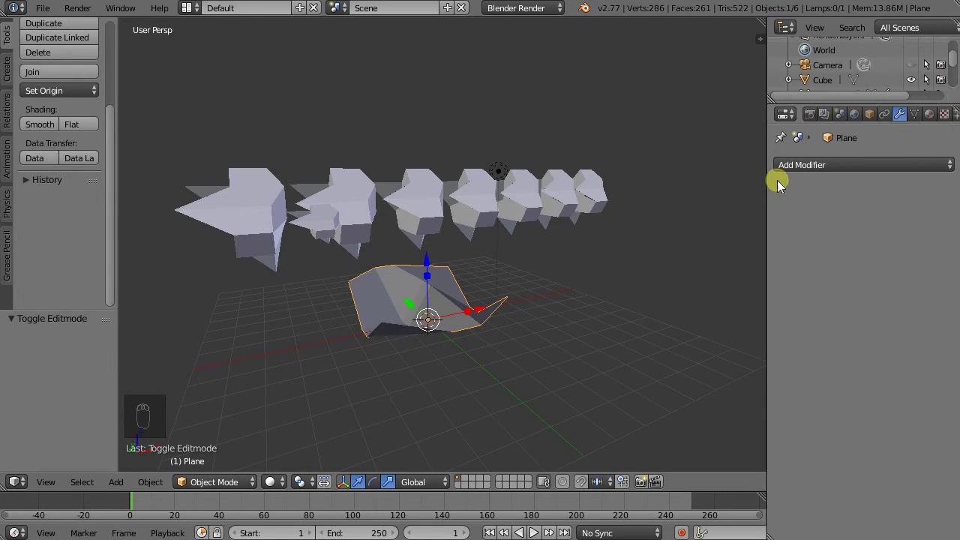
{"action": "left_click_drag", "start_coordinate": [811, 174], "coordinate": [725, 230]}
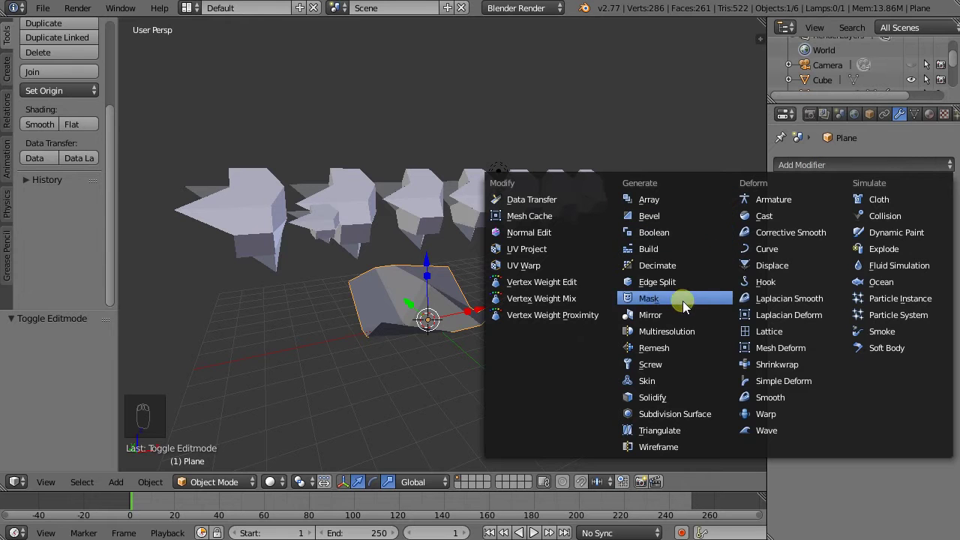
{"action": "left_click_drag", "start_coordinate": [443, 353], "coordinate": [368, 233]}
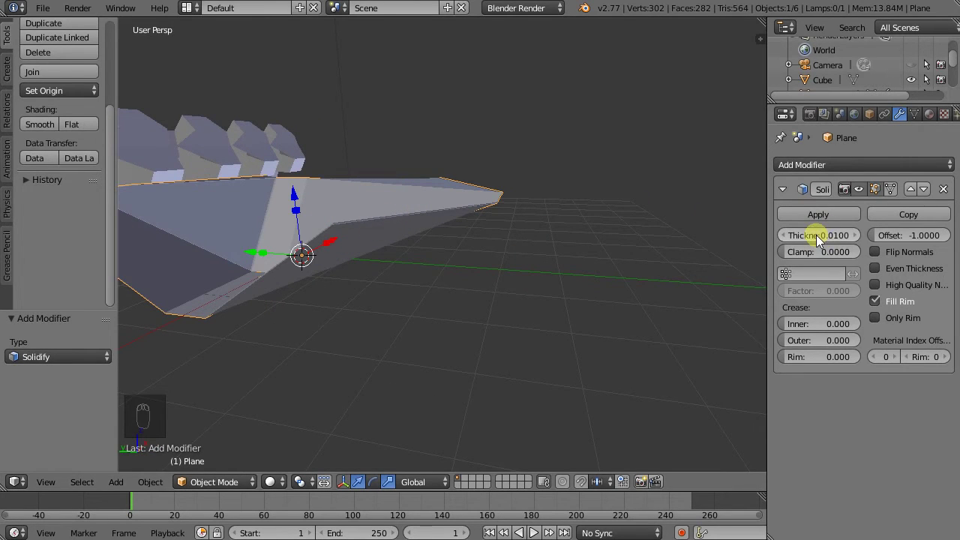
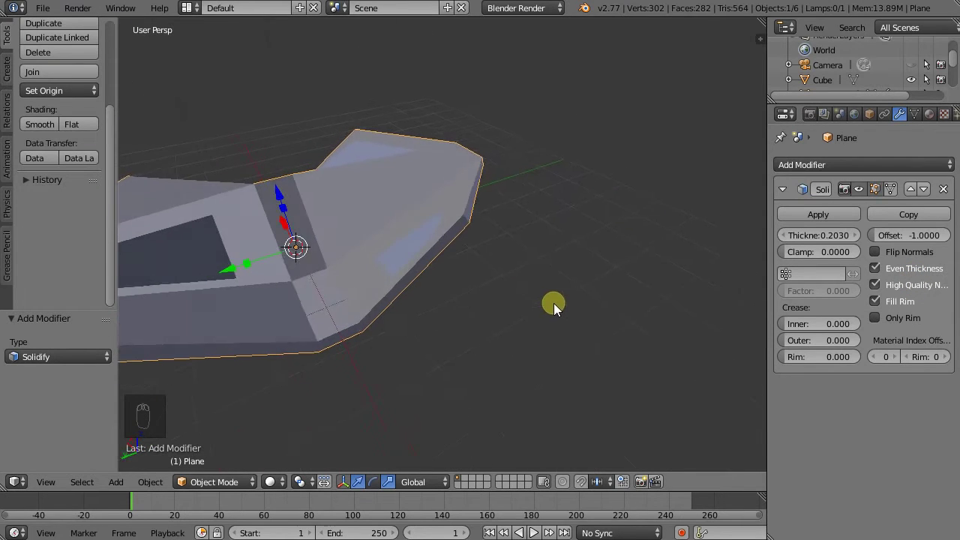
{"action": "middle_click", "coordinate": [445, 193]}
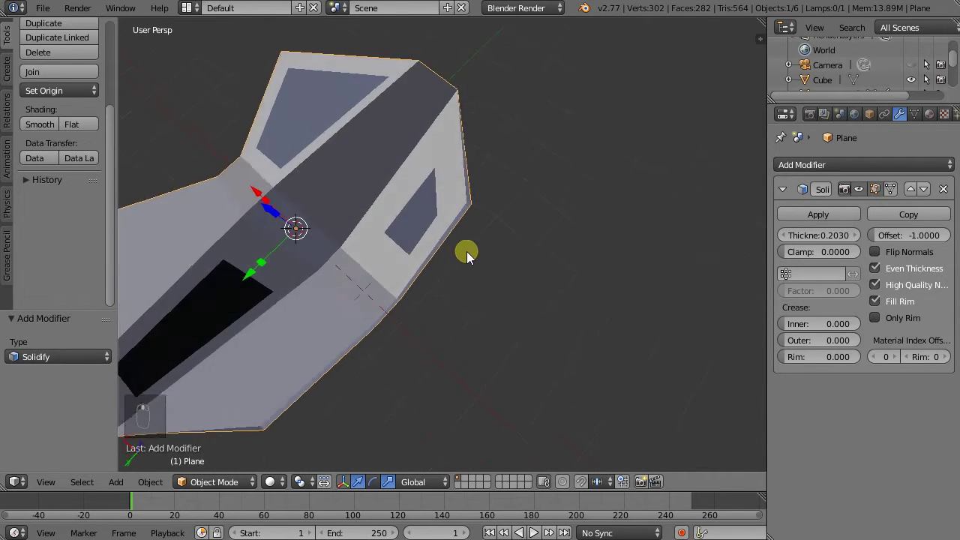
{"action": "middle_click", "coordinate": [465, 259]}
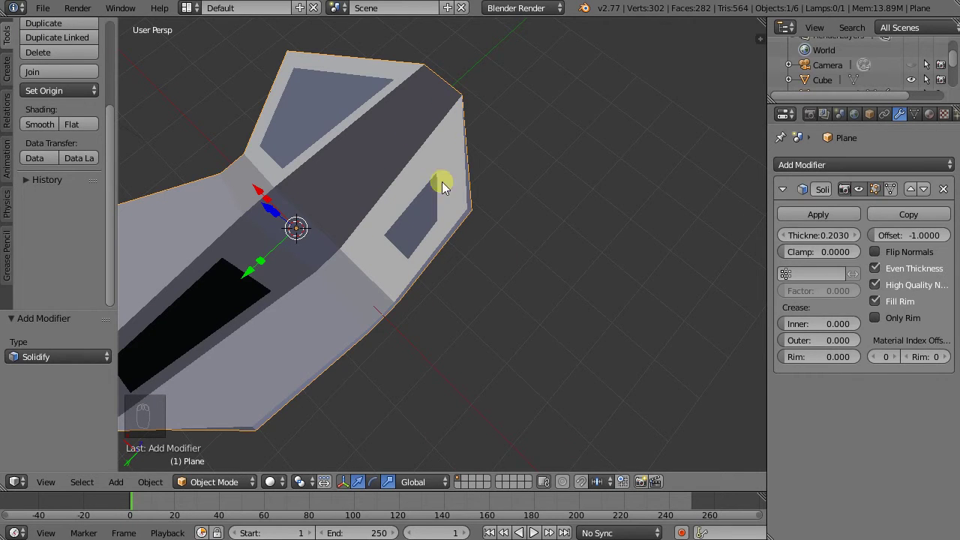
{"action": "left_click_drag", "start_coordinate": [416, 215], "coordinate": [336, 173]}
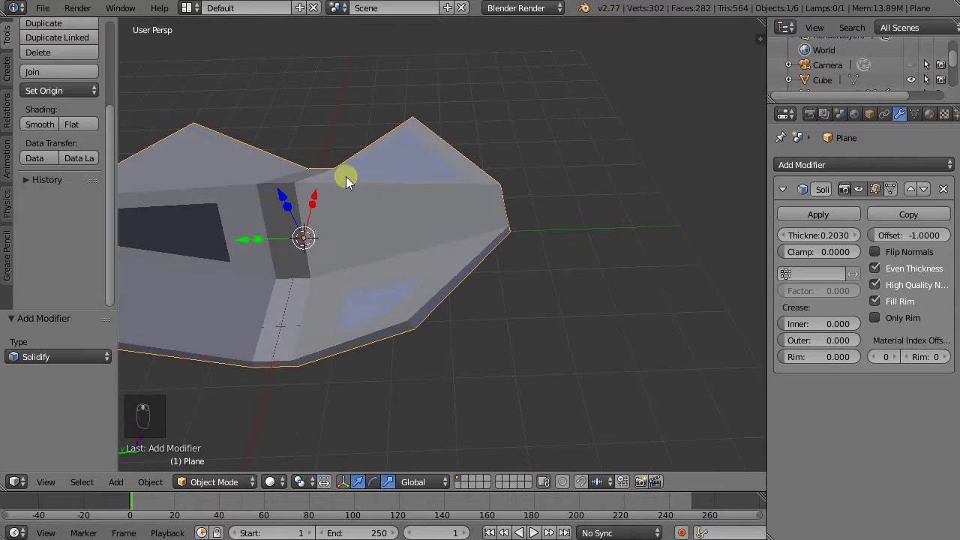
- Enter Edit Mode on the folded shape and switch to vertex selection
{"action": "left_click", "coordinate": [357, 186]}
{"action": "key", "text": "Tab"}
{"action": "middle_click", "coordinate": [383, 296]}
{"action": "left_click_drag", "start_coordinate": [450, 264], "coordinate": [297, 288]}
{"action": "middle_click", "coordinate": [296, 288]}
{"action": "key", "text": "ctrl+Tab"}
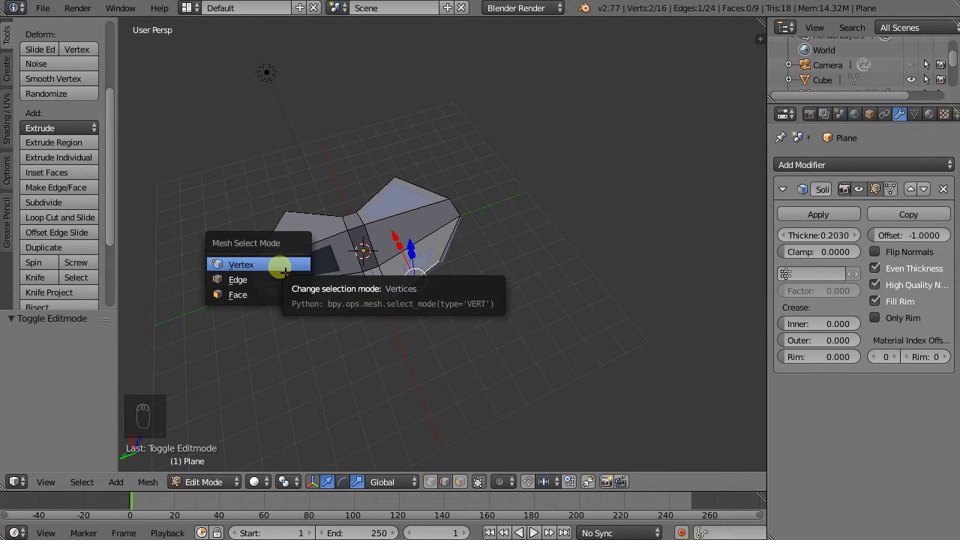
{"action": "left_click_drag", "start_coordinate": [320, 311], "coordinate": [347, 224]}
{"action": "left_click_drag", "start_coordinate": [347, 224], "coordinate": [254, 255]}
{"action": "middle_click", "coordinate": [247, 266]}
- Select four vertices and bring up Delete to remove only their faces
{"action": "left_click", "coordinate": [315, 191]}
{"action": "left_click_drag", "start_coordinate": [386, 292], "coordinate": [393, 299]}
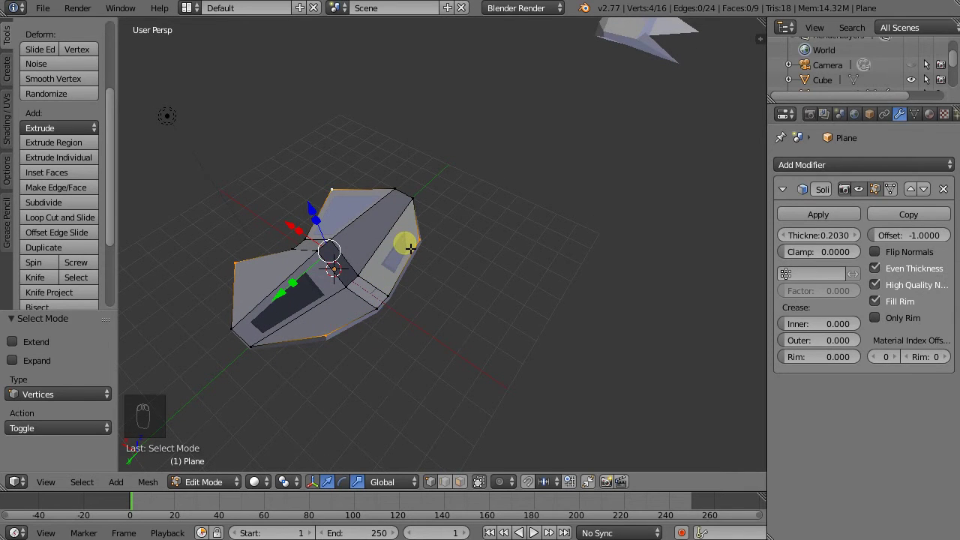
{"action": "key", "text": "x"}
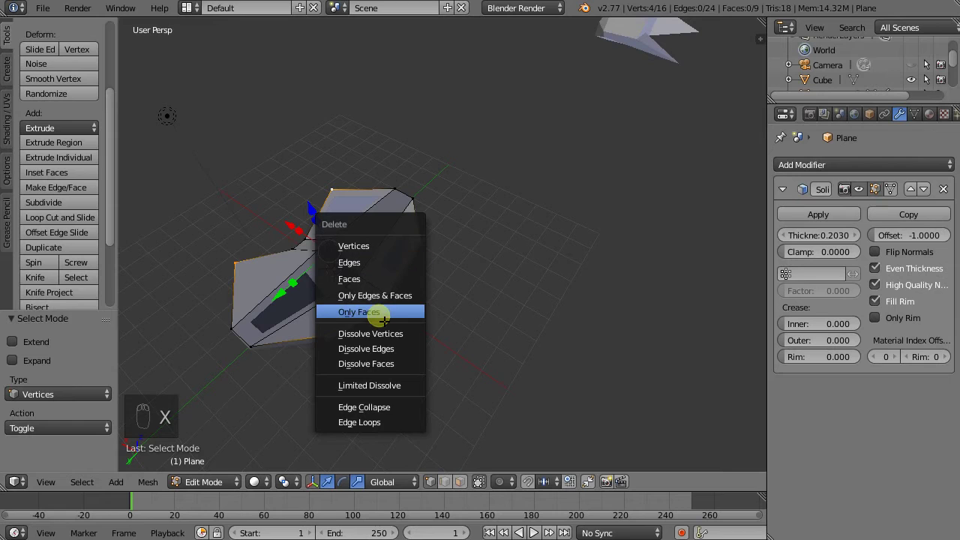
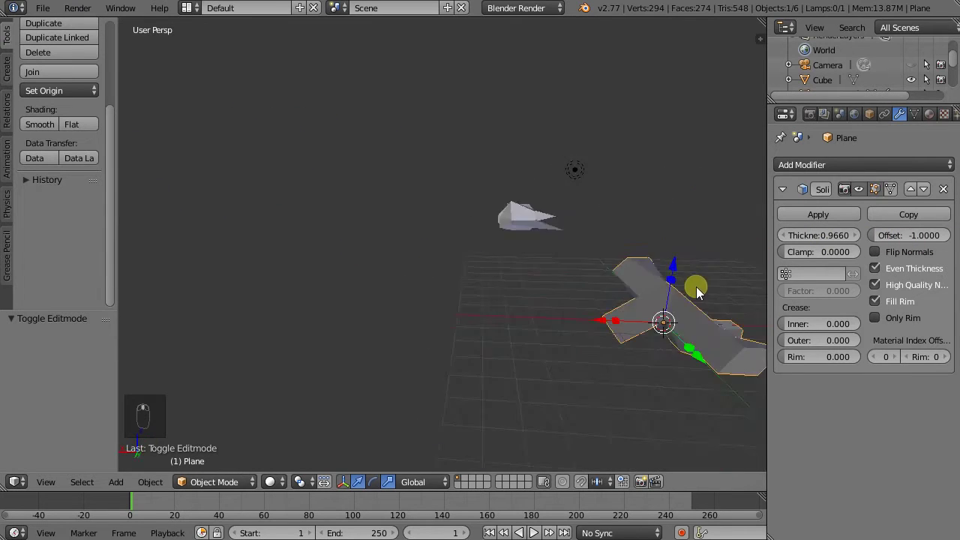
- Raise the Solidify thickness to 0.813 and move the wing shape up above the grid
{"action": "left_click_drag", "start_coordinate": [508, 295], "coordinate": [837, 238]}
{"action": "left_click_drag", "start_coordinate": [837, 239], "coordinate": [765, 256]}
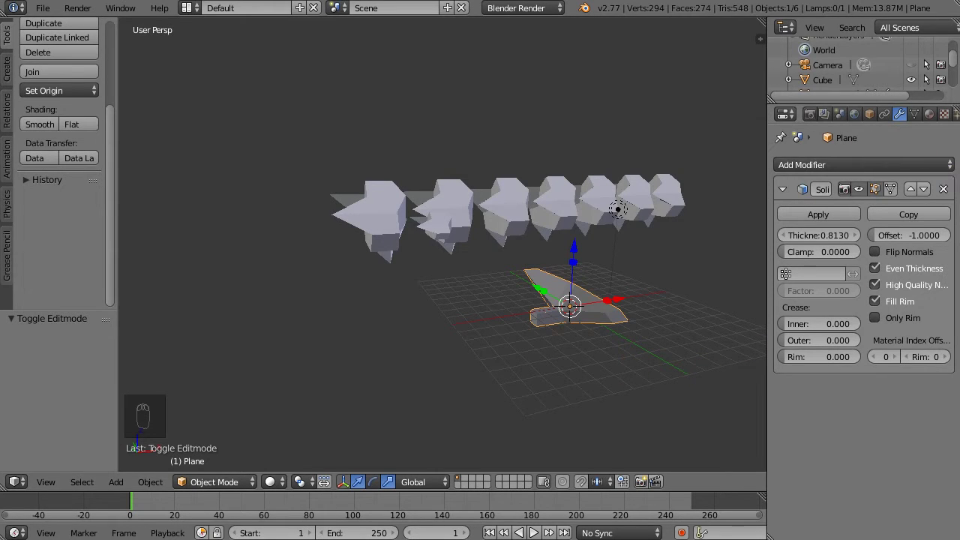
{"action": "middle_click", "coordinate": [409, 301]}
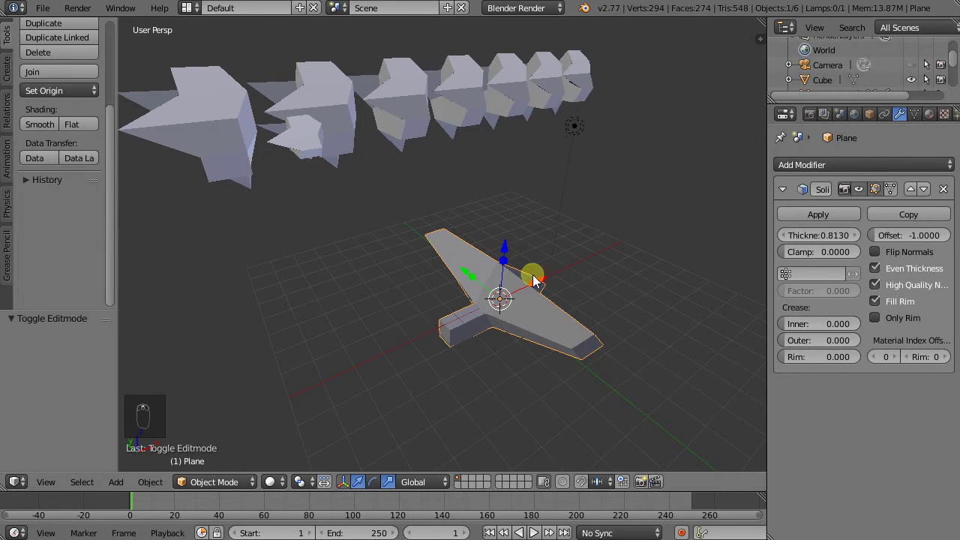
{"action": "left_click_drag", "start_coordinate": [546, 283], "coordinate": [626, 171]}
{"action": "left_click_drag", "start_coordinate": [625, 170], "coordinate": [448, 277]}
{"action": "left_click_drag", "start_coordinate": [449, 277], "coordinate": [540, 324]}
{"action": "key", "text": "shift+a"}
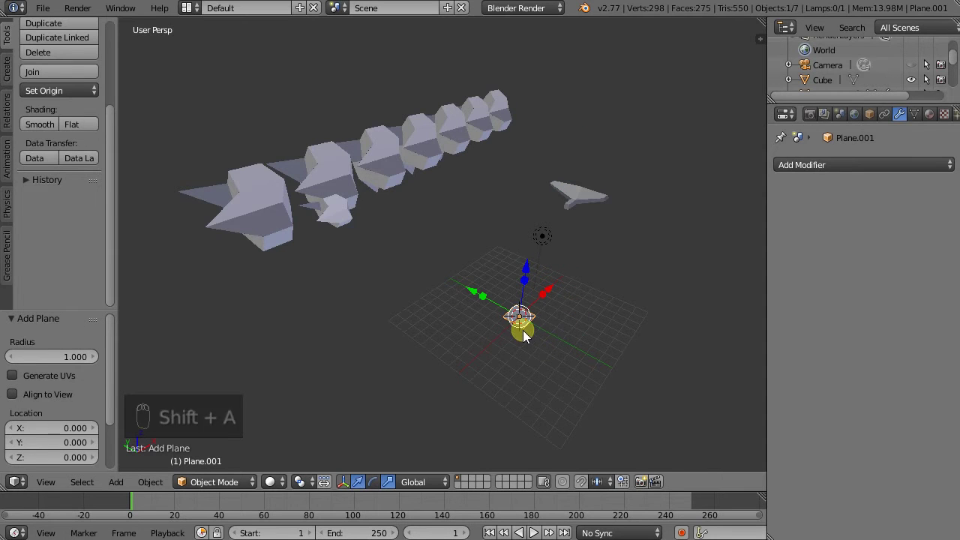
- Loop-cut the new plane down the middle and pull the cut up into a peaked V fold, then return to Object Mode
{"action": "left_click_drag", "start_coordinate": [537, 338], "coordinate": [390, 232]}
{"action": "key", "text": "Tab"}
{"action": "key", "text": "ctrl+r"}
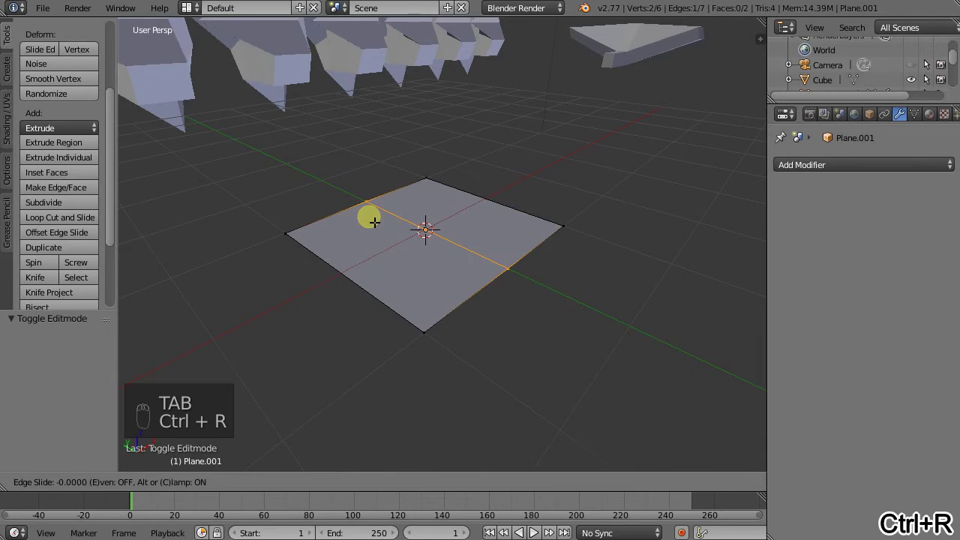
{"action": "left_click_drag", "start_coordinate": [428, 176], "coordinate": [458, 252]}
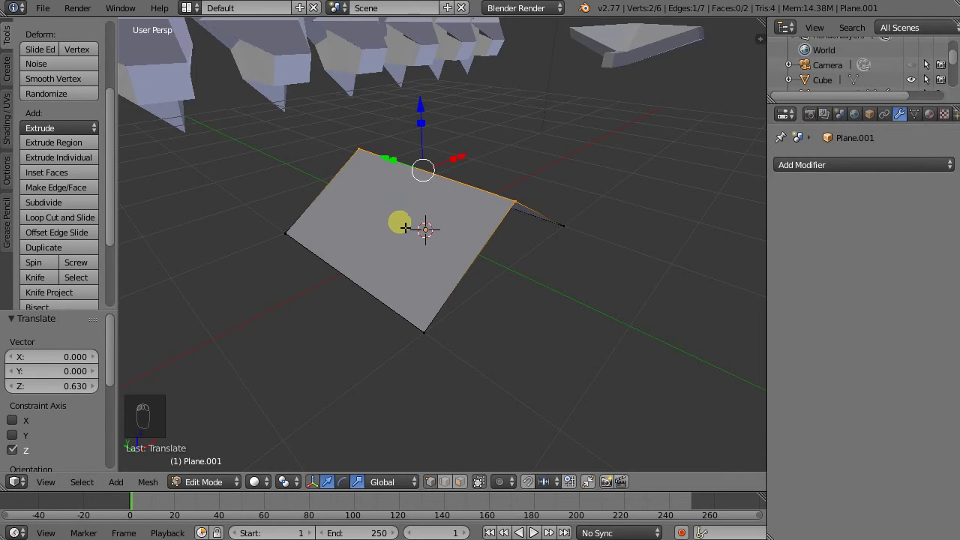
{"action": "middle_click", "coordinate": [408, 225]}
{"action": "middle_click", "coordinate": [548, 212]}
{"action": "left_click_drag", "start_coordinate": [453, 197], "coordinate": [435, 192]}
{"action": "left_click_drag", "start_coordinate": [445, 228], "coordinate": [389, 230]}
{"action": "key", "text": "Tab"}
{"action": "middle_click", "coordinate": [376, 262]}
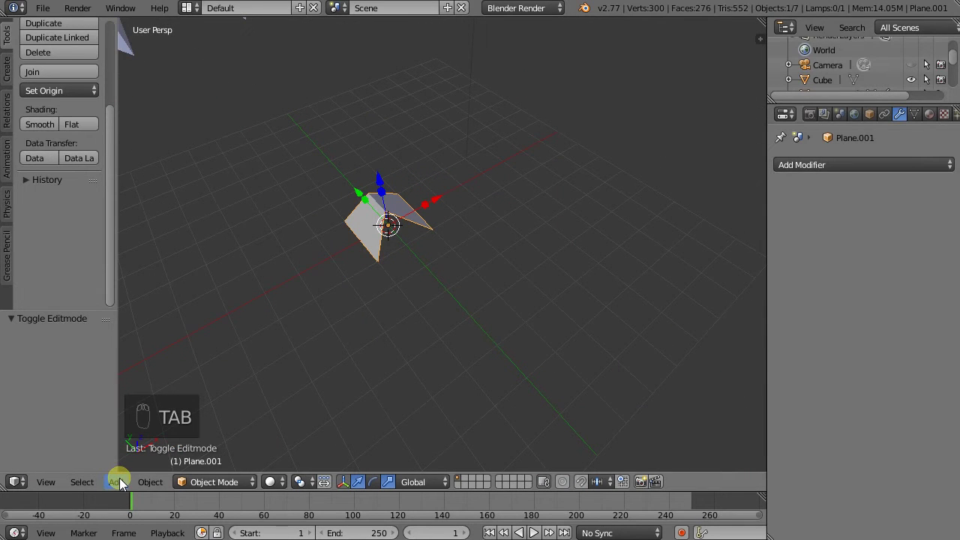
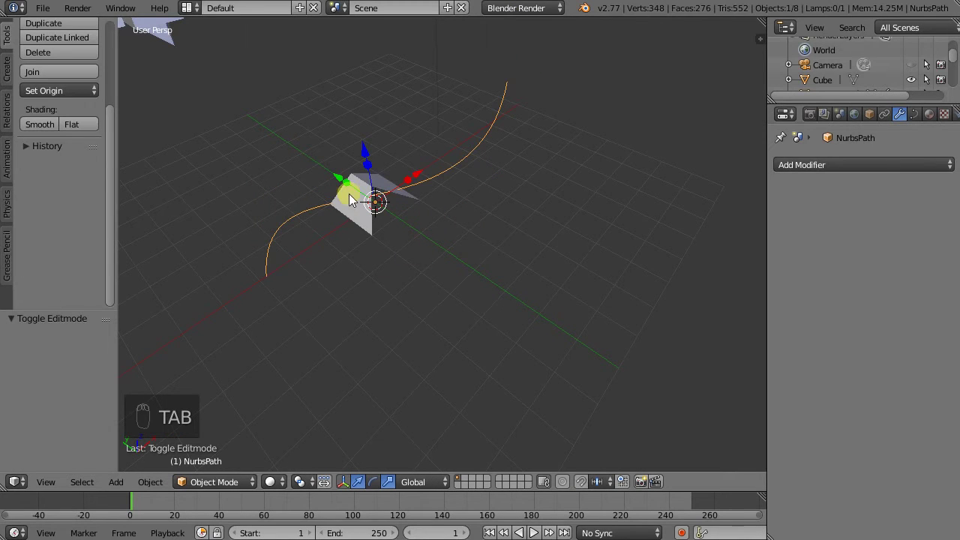
- Move the folded plane to the curve start, add an Array modifier of Count 7 and a Curve modifier
{"action": "left_click_drag", "start_coordinate": [354, 222], "coordinate": [714, 170]}
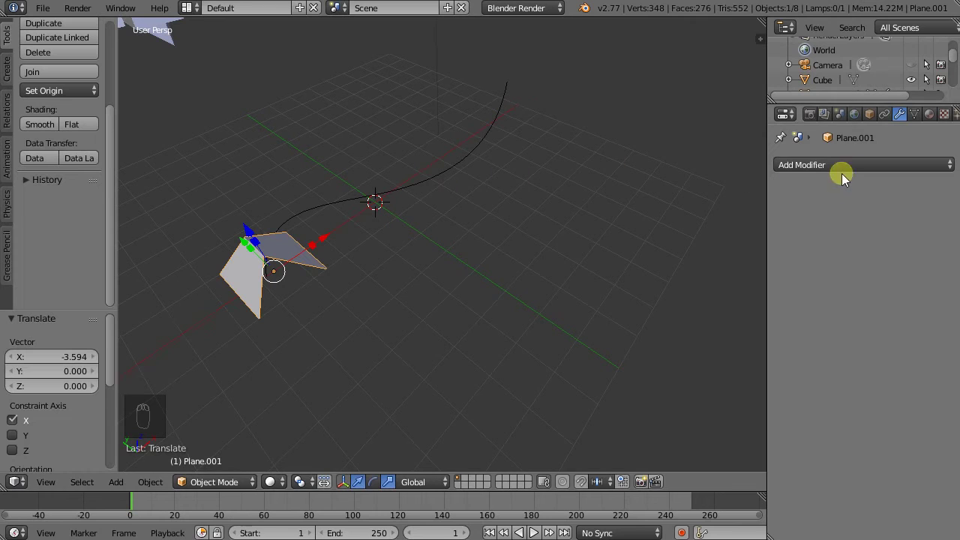
{"action": "left_click_drag", "start_coordinate": [815, 174], "coordinate": [685, 205]}
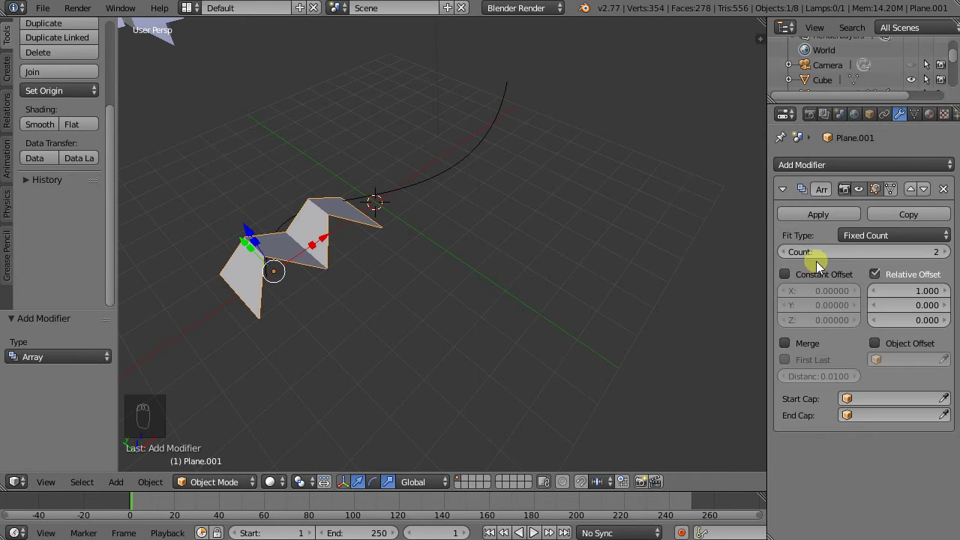
{"action": "left_click_drag", "start_coordinate": [945, 252], "coordinate": [869, 275]}
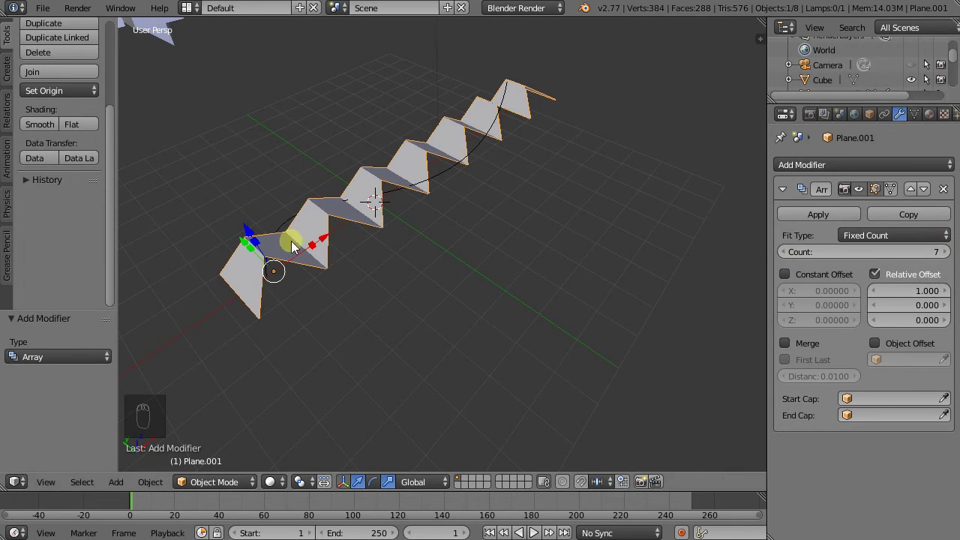
{"action": "left_click_drag", "start_coordinate": [822, 174], "coordinate": [818, 177]}
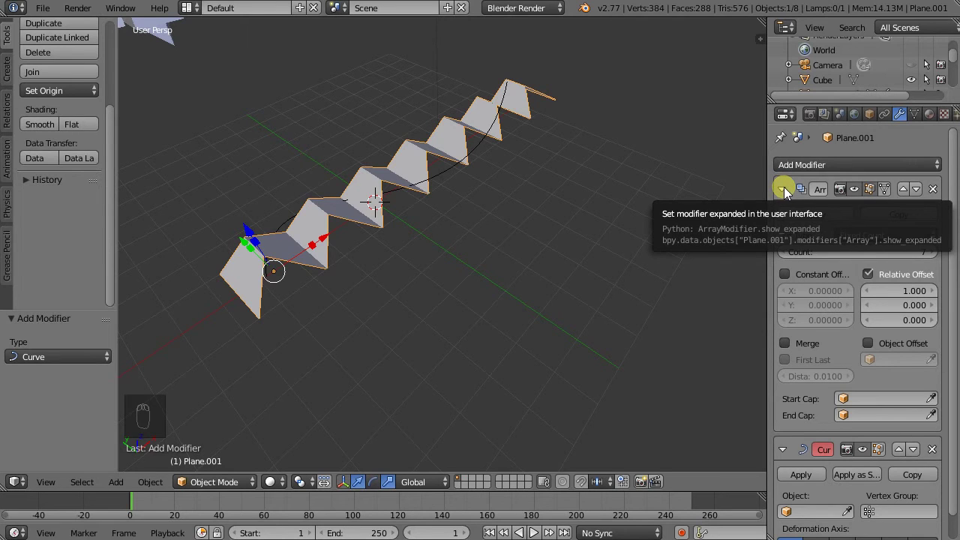
- Set the Curve modifier's object to NurbsPath so the seven-copy strip bends along it
{"action": "left_click_drag", "start_coordinate": [860, 194], "coordinate": [861, 288]}
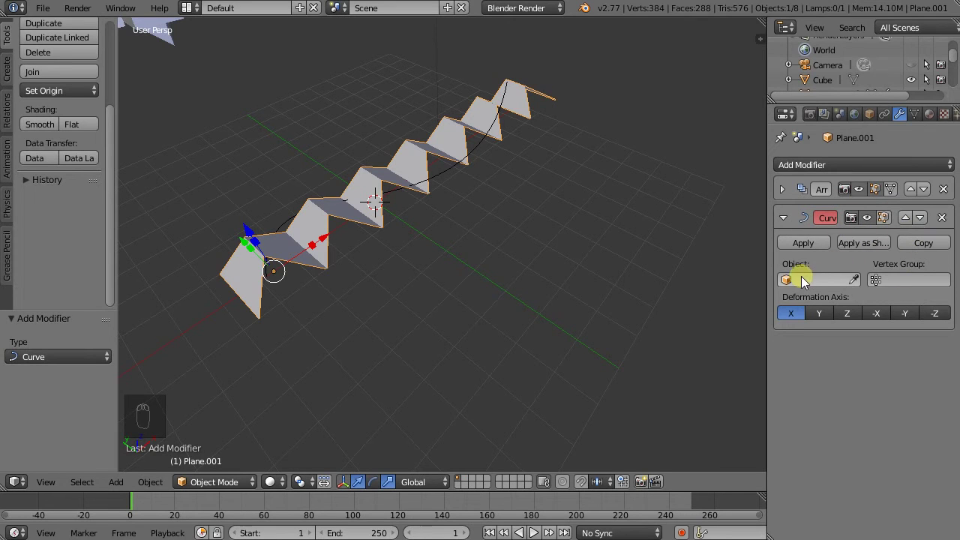
{"action": "left_click_drag", "start_coordinate": [791, 287], "coordinate": [806, 311]}
{"action": "middle_click", "coordinate": [366, 312]}
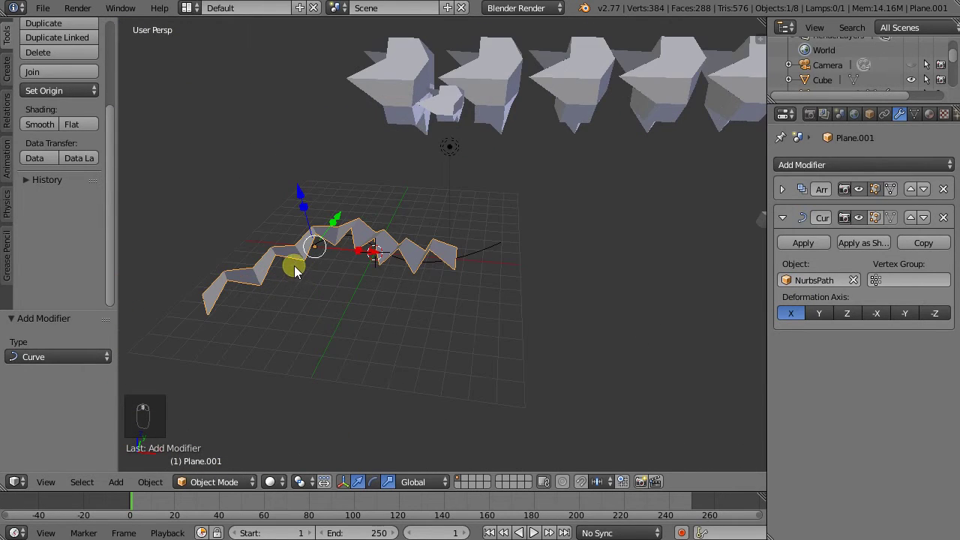
{"action": "middle_click", "coordinate": [320, 253]}
{"action": "left_click_drag", "start_coordinate": [468, 224], "coordinate": [361, 251]}
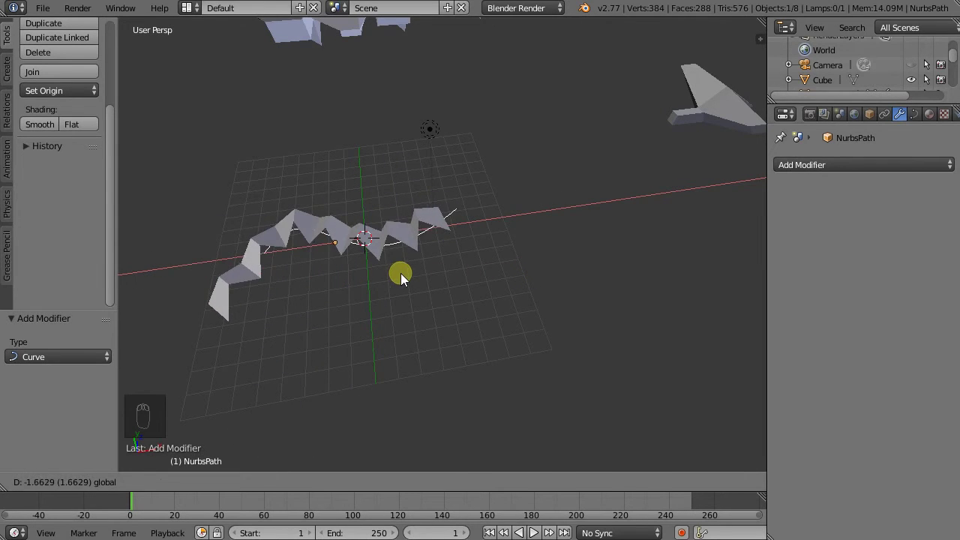
- Move the NurbsPath curve so the arrayed strip follows its new position
{"action": "left_click_drag", "start_coordinate": [325, 301], "coordinate": [477, 253]}
{"action": "middle_click", "coordinate": [477, 252]}
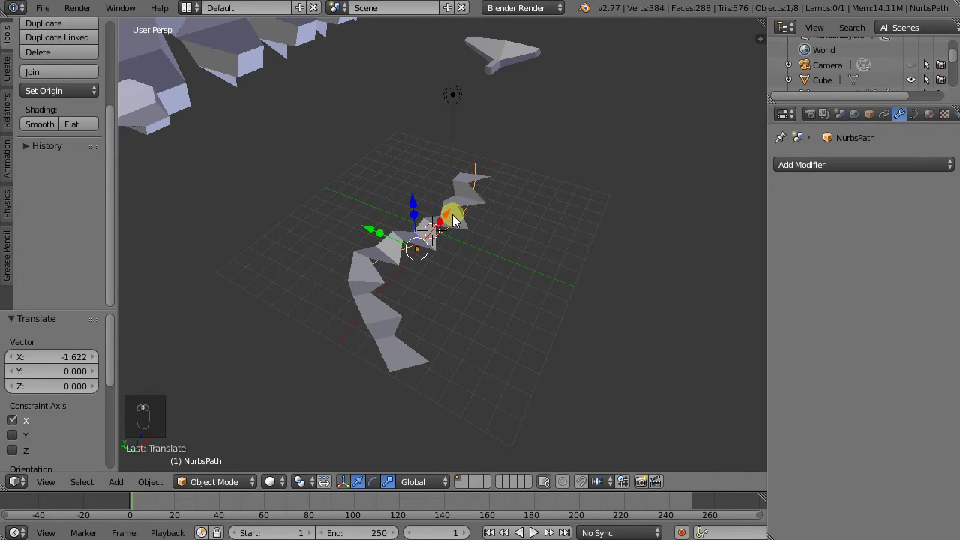
{"action": "left_click_drag", "start_coordinate": [456, 218], "coordinate": [462, 216]}
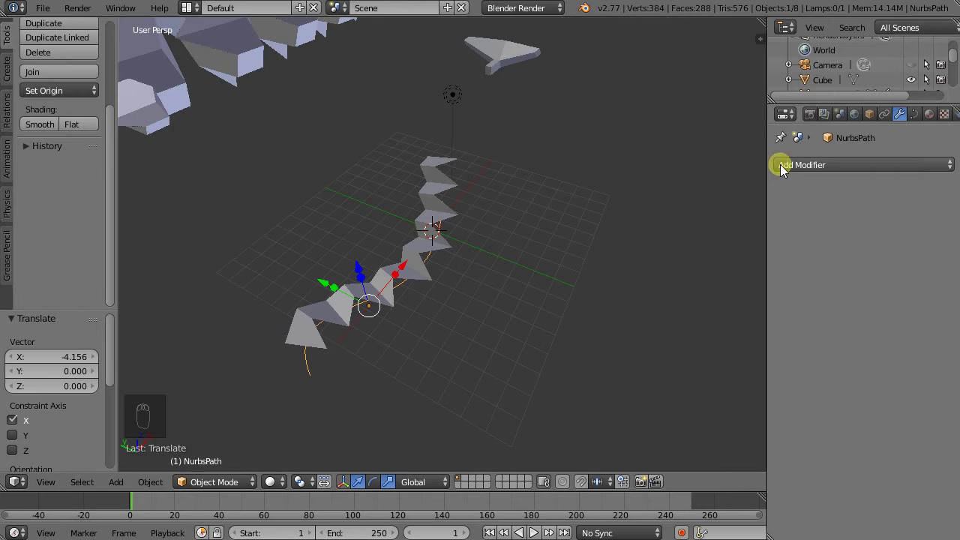
- Add a Solidify modifier to the bent strip at 0.162 thickness with Even Thickness and High Quality Normals
{"action": "left_click_drag", "start_coordinate": [436, 173], "coordinate": [863, 225]}
{"action": "left_click_drag", "start_coordinate": [836, 171], "coordinate": [699, 400]}
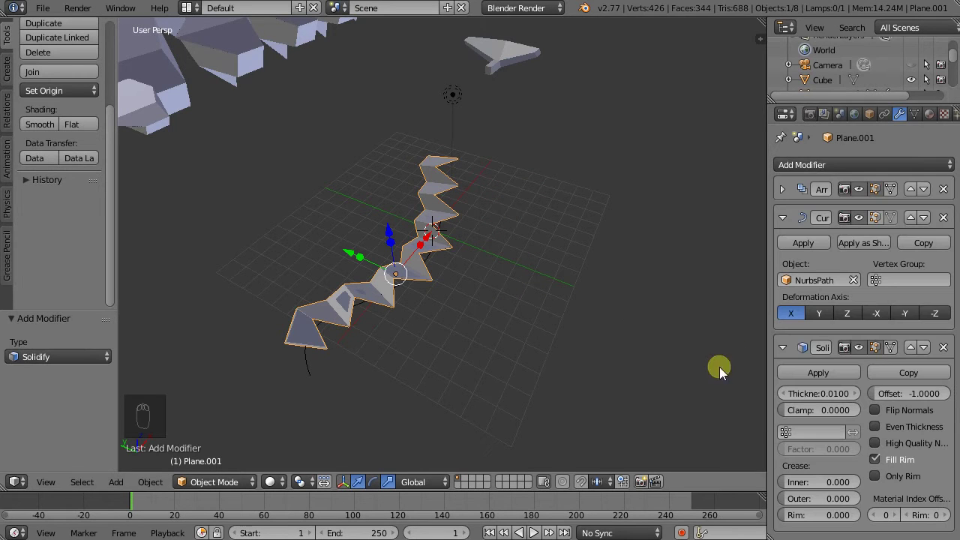
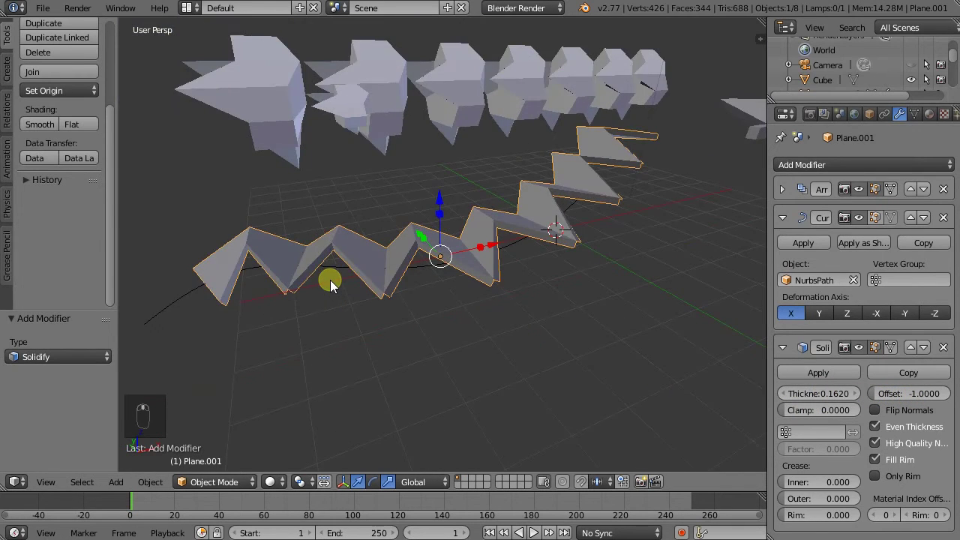
{"action": "middle_click", "coordinate": [361, 306]}
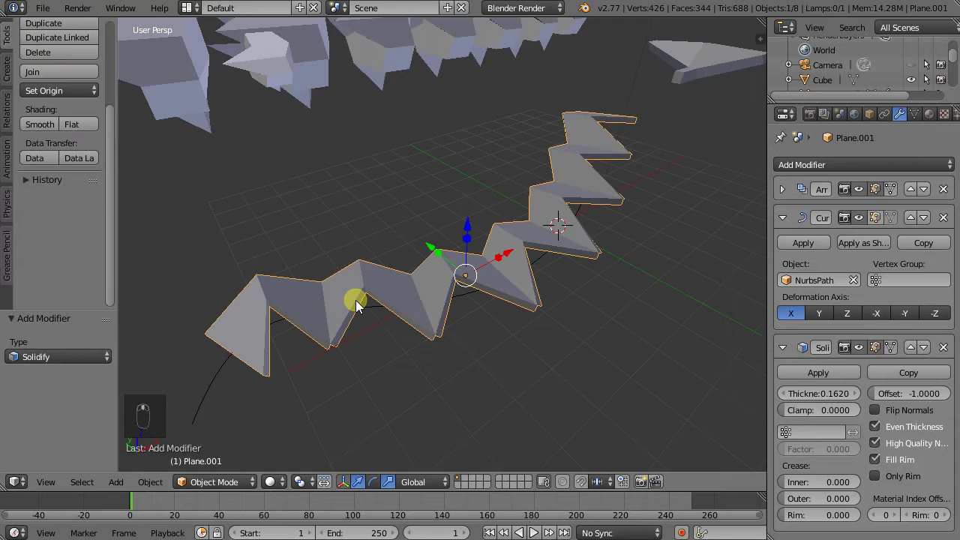
{"action": "left_click_drag", "start_coordinate": [429, 288], "coordinate": [430, 261]}
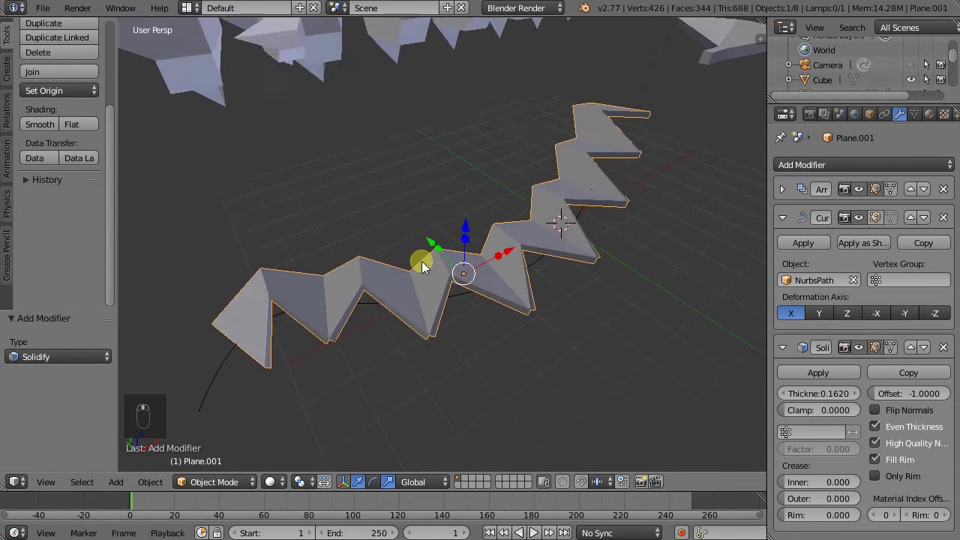
{"action": "middle_click", "coordinate": [411, 241]}
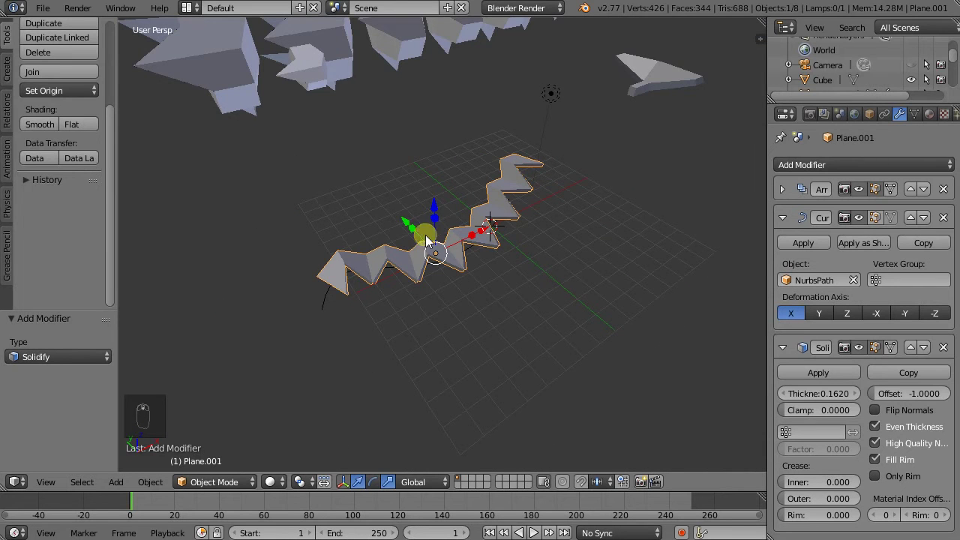
- Make a linked duplicate of the solidified strip (undoing a plain duplicate first) and place it beside the original
{"action": "middle_click", "coordinate": [59, 100]}
{"action": "left_click", "coordinate": [47, 120]}
{"action": "middle_click", "coordinate": [91, 125]}
{"action": "left_click", "coordinate": [99, 130]}
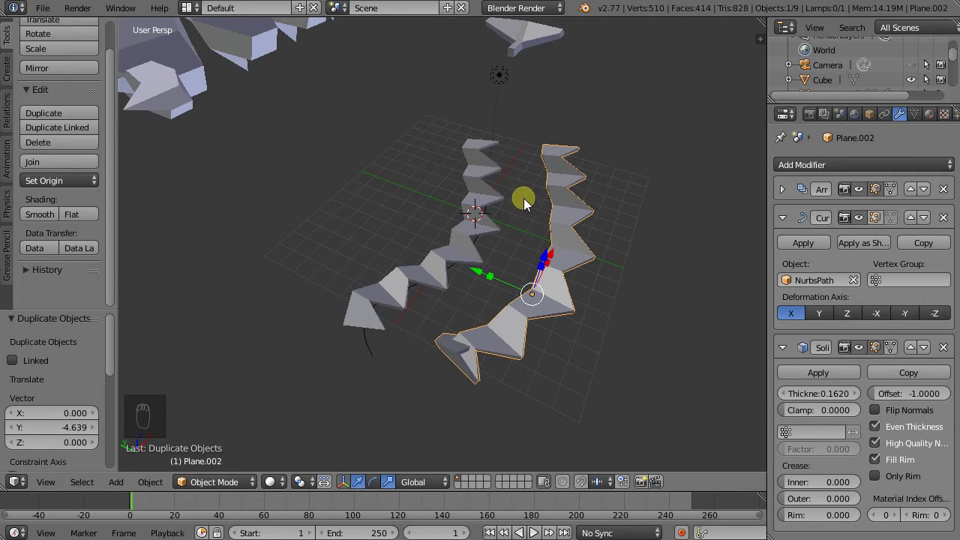
{"action": "key", "text": "ctrl+z"}
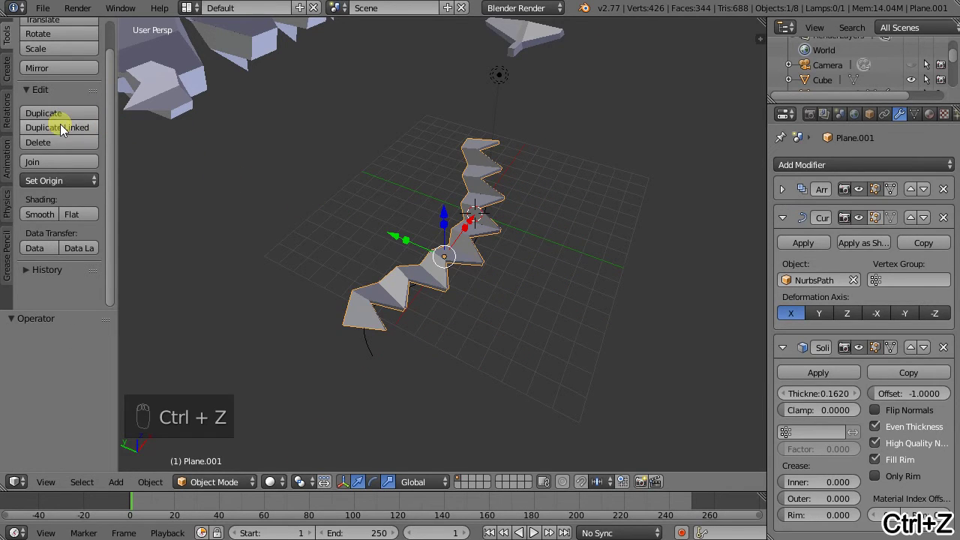
{"action": "left_click_drag", "start_coordinate": [65, 132], "coordinate": [183, 165]}
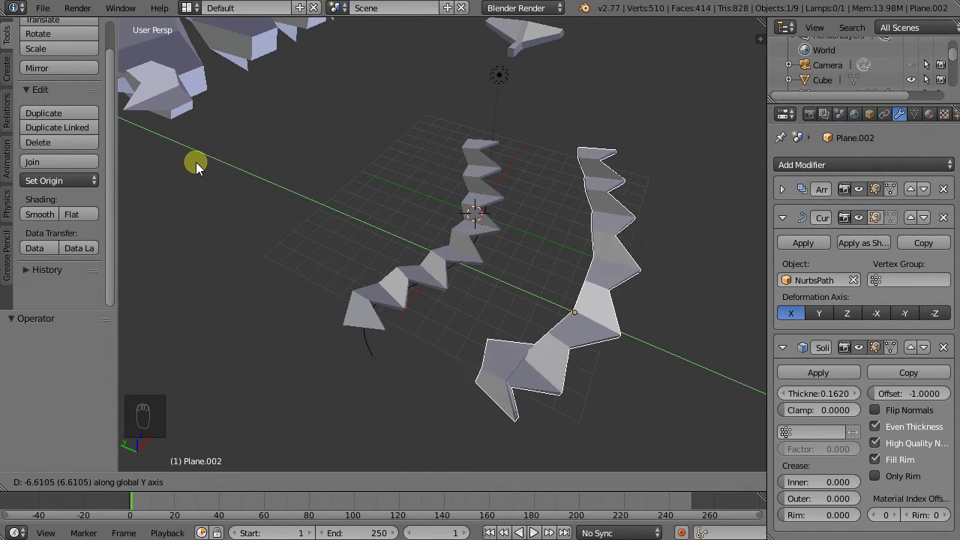
- Strip the Array, Curve and Solidify modifiers from the copy, leaving a bare folded Plane.002
{"action": "left_click_drag", "start_coordinate": [477, 315], "coordinate": [790, 188]}
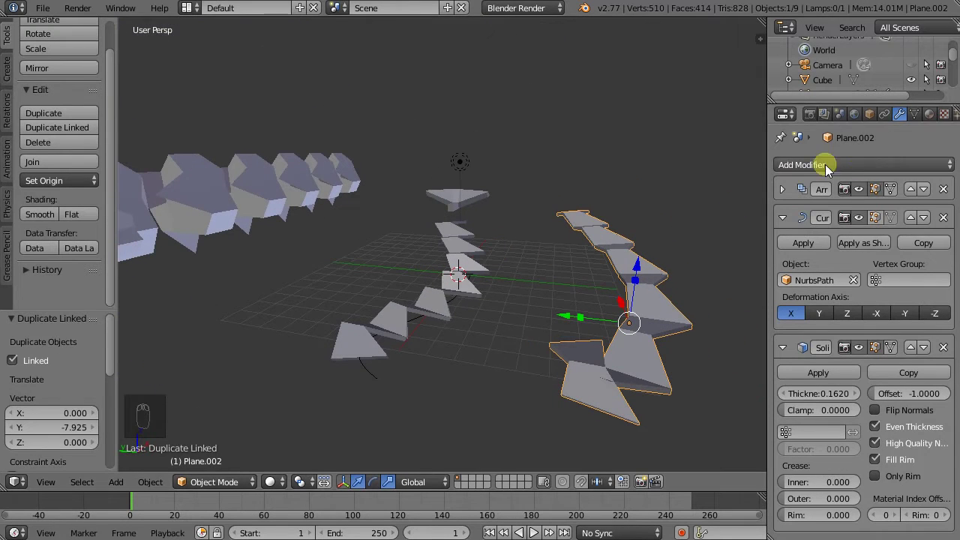
{"action": "left_click_drag", "start_coordinate": [945, 196], "coordinate": [676, 296]}
- Enter Edit Mode on Plane.002 and select its vertices for reshaping
{"action": "left_click_drag", "start_coordinate": [676, 295], "coordinate": [617, 338]}
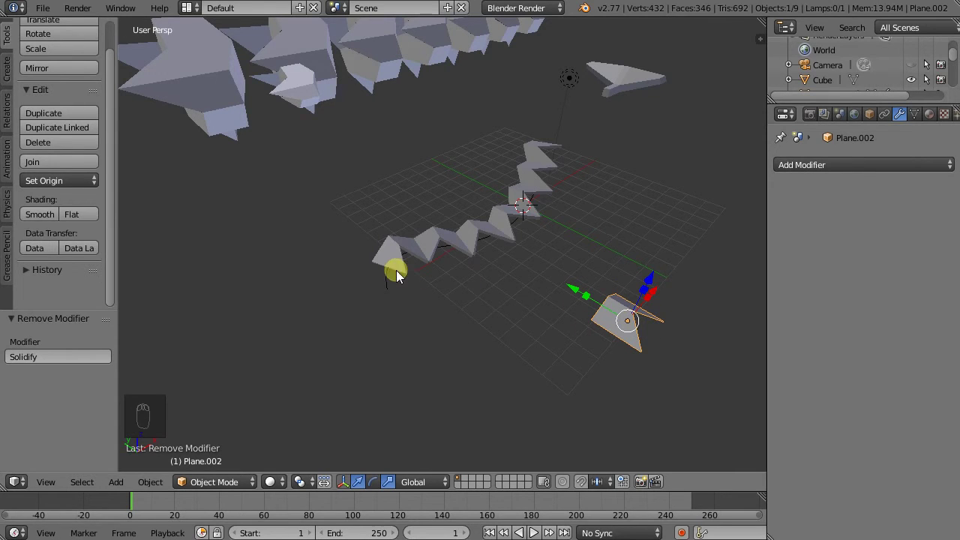
{"action": "left_click_drag", "start_coordinate": [419, 253], "coordinate": [638, 351]}
{"action": "key", "text": "Tab"}
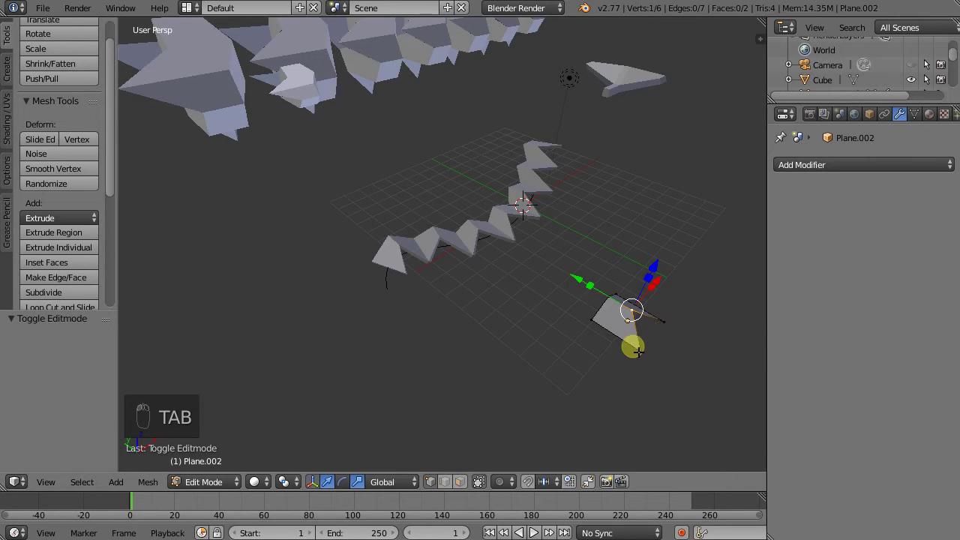
{"action": "left_click_drag", "start_coordinate": [639, 353], "coordinate": [605, 314]}
{"action": "middle_click", "coordinate": [605, 313]}
{"action": "middle_click", "coordinate": [612, 304]}
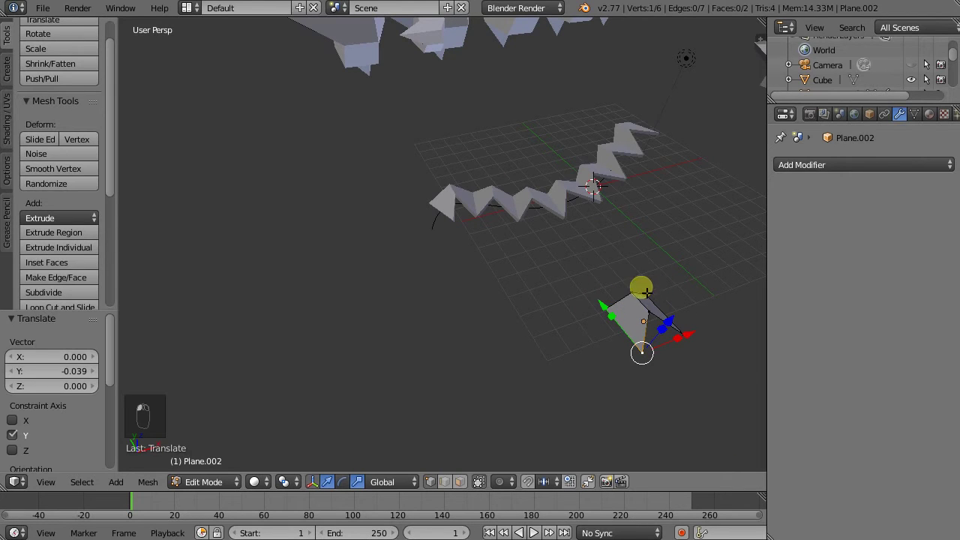
- Move the copy's vertices to raise a point and form a pyramid shape
{"action": "left_click_drag", "start_coordinate": [646, 321], "coordinate": [354, 428]}
{"action": "left_click_drag", "start_coordinate": [311, 484], "coordinate": [687, 325]}
{"action": "left_click_drag", "start_coordinate": [688, 325], "coordinate": [698, 311]}
{"action": "left_click_drag", "start_coordinate": [698, 312], "coordinate": [669, 332]}
{"action": "left_click_drag", "start_coordinate": [693, 351], "coordinate": [580, 330]}
{"action": "left_click_drag", "start_coordinate": [580, 330], "coordinate": [640, 330]}
- Add a loop cut across the pyramid and return to Object Mode with the spike finished
{"action": "key", "text": "ctrl+r"}
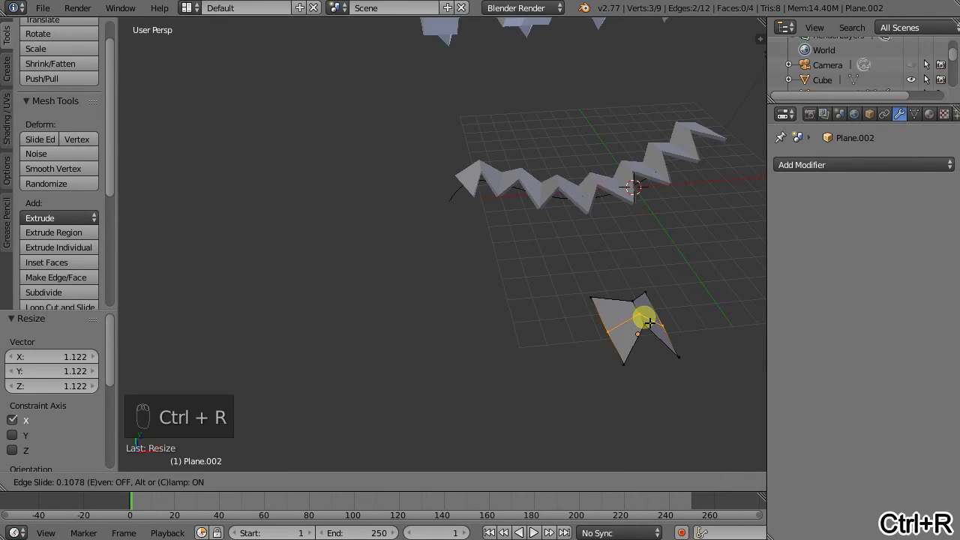
{"action": "left_click_drag", "start_coordinate": [612, 333], "coordinate": [613, 339]}
{"action": "key", "text": "Tab"}
{"action": "middle_click", "coordinate": [614, 339]}
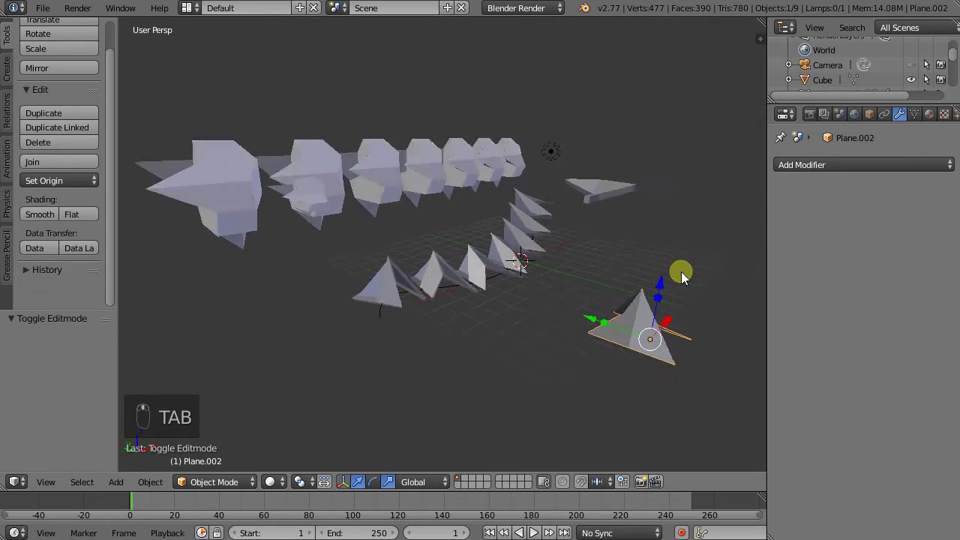
- Give the pyramid two Array modifiers, counts 6 and 11, the second offset along Y, forming a spiky sheet
{"action": "middle_click", "coordinate": [545, 267]}
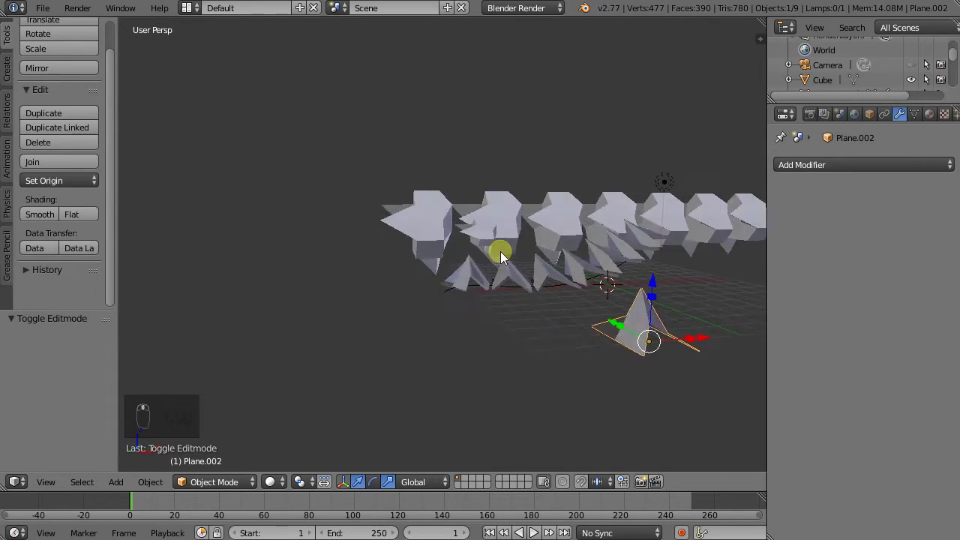
{"action": "left_click_drag", "start_coordinate": [616, 279], "coordinate": [592, 306]}
{"action": "key", "text": "Tab"}
{"action": "key", "text": "Tab"}
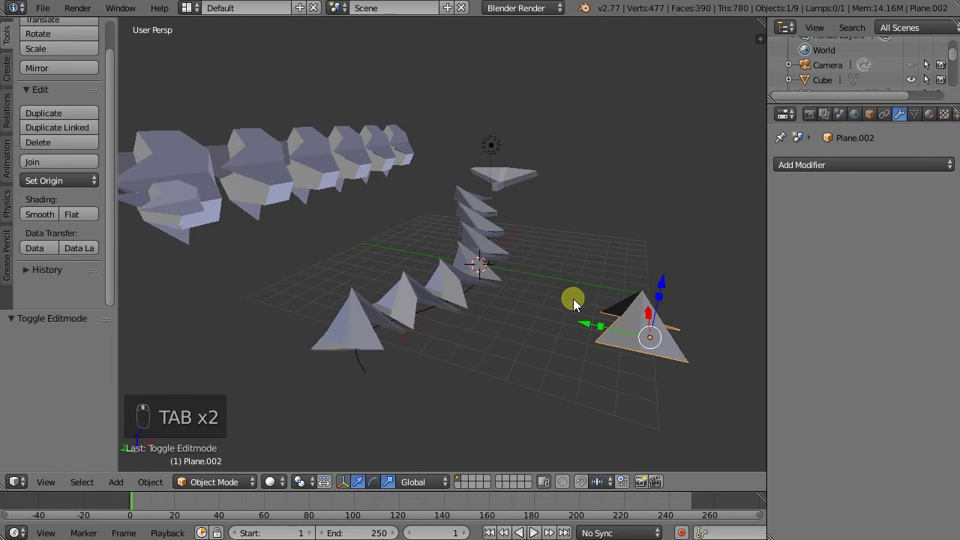
{"action": "left_click_drag", "start_coordinate": [812, 170], "coordinate": [693, 196]}
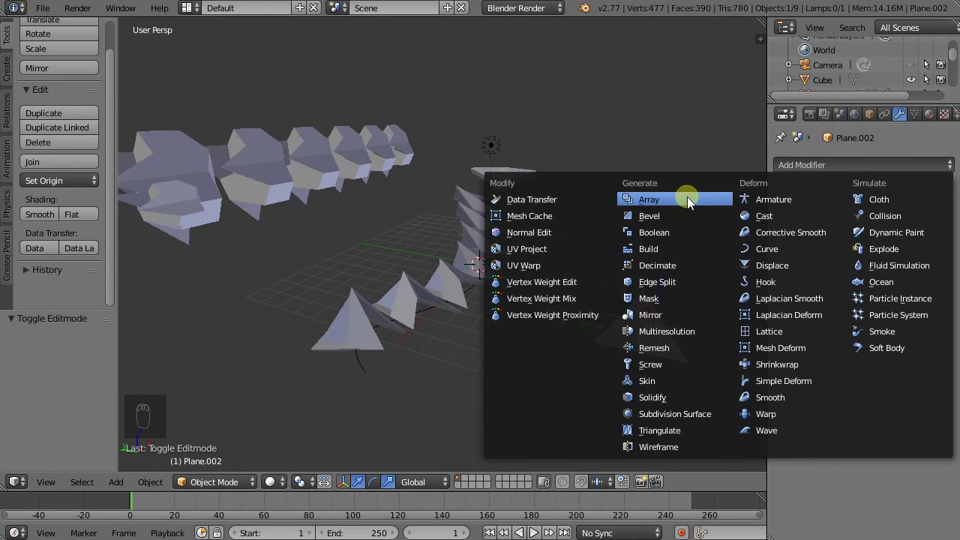
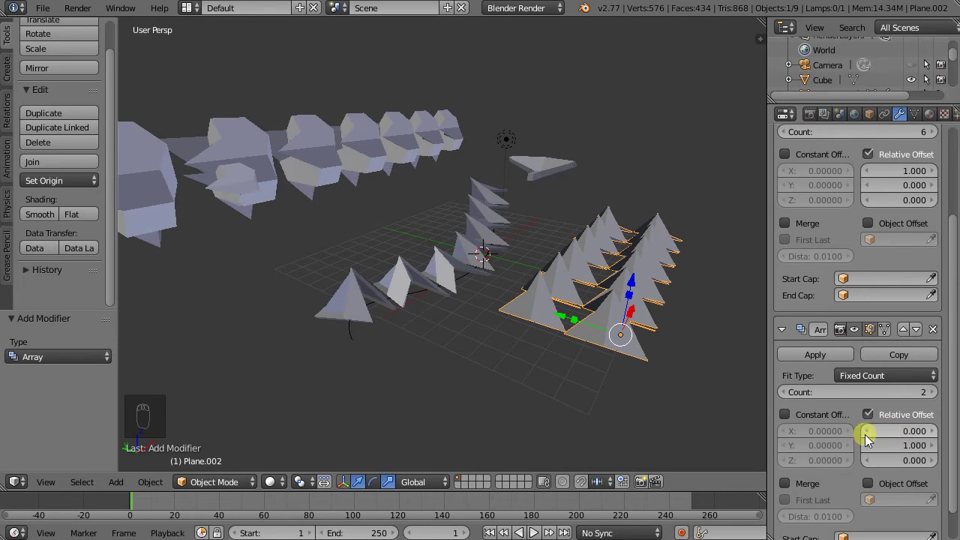
{"action": "left_click_drag", "start_coordinate": [922, 401], "coordinate": [542, 334]}
{"action": "left_click_drag", "start_coordinate": [542, 333], "coordinate": [603, 349]}
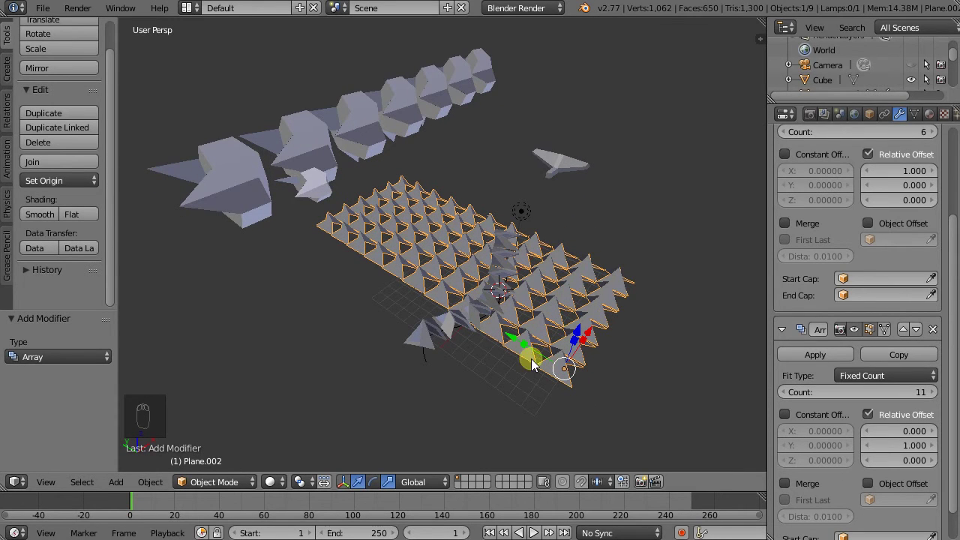
- Move the pyramid grid away from the strips and raise it along the vertical axis
{"action": "left_click_drag", "start_coordinate": [517, 340], "coordinate": [519, 293]}
{"action": "left_click", "coordinate": [583, 350]}
{"action": "left_click_drag", "start_coordinate": [612, 369], "coordinate": [511, 306]}
{"action": "left_click_drag", "start_coordinate": [511, 306], "coordinate": [599, 355]}
{"action": "left_click_drag", "start_coordinate": [599, 355], "coordinate": [459, 276]}
{"action": "left_click_drag", "start_coordinate": [462, 276], "coordinate": [474, 282]}
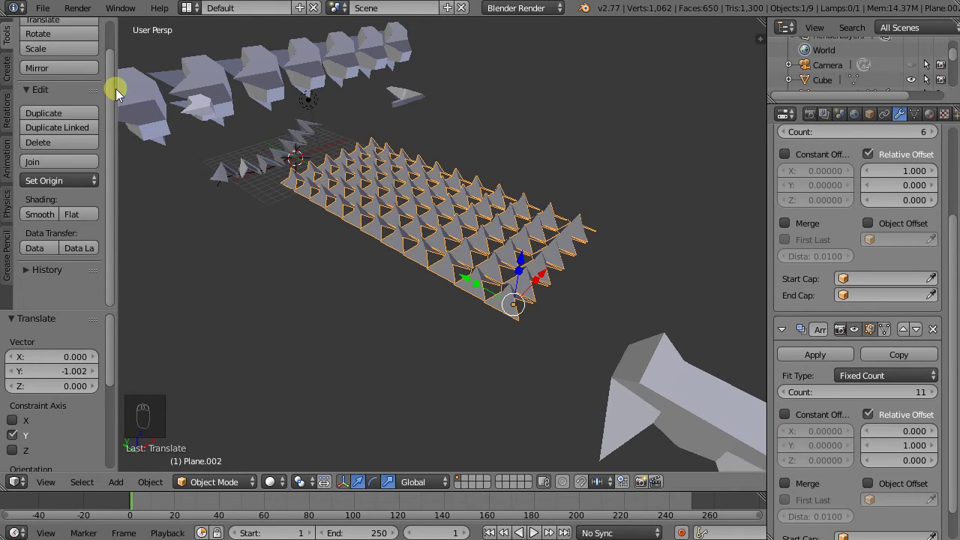
{"action": "left_click_drag", "start_coordinate": [63, 40], "coordinate": [236, 108]}
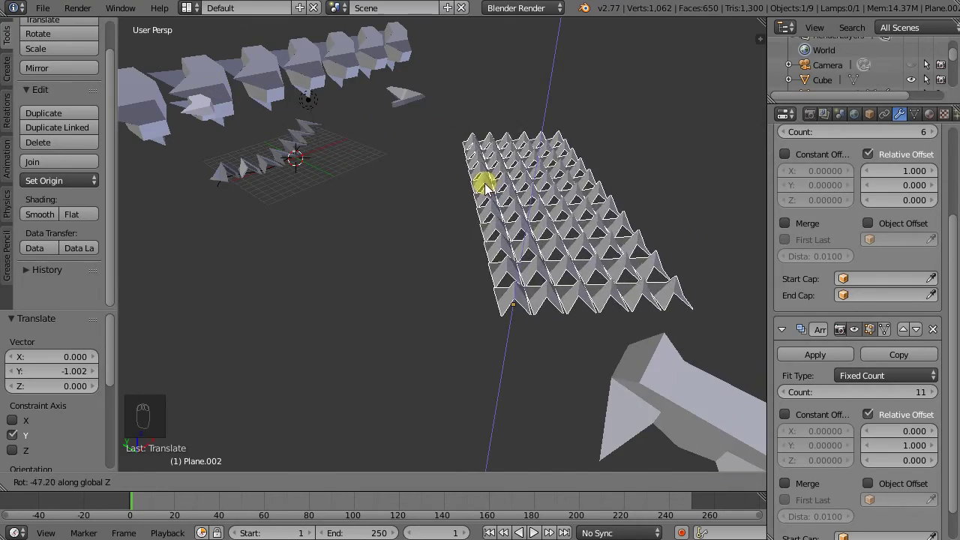
- Rotate the spiked grid to lie flat and move it to its spot beside the rocks and strips
{"action": "middle_click", "coordinate": [591, 251]}
{"action": "middle_click", "coordinate": [507, 249]}
{"action": "left_click_drag", "start_coordinate": [478, 214], "coordinate": [527, 254]}
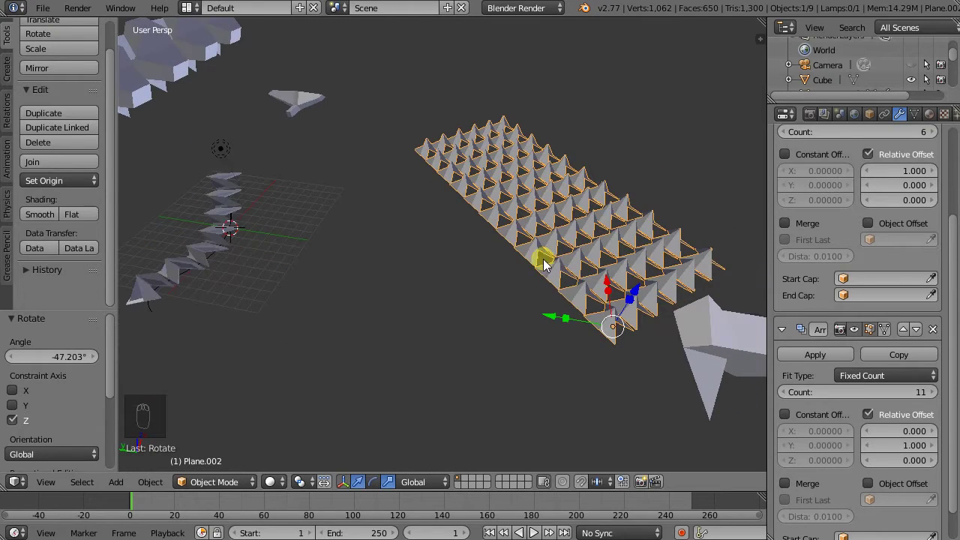
{"action": "left_click_drag", "start_coordinate": [554, 317], "coordinate": [433, 326]}
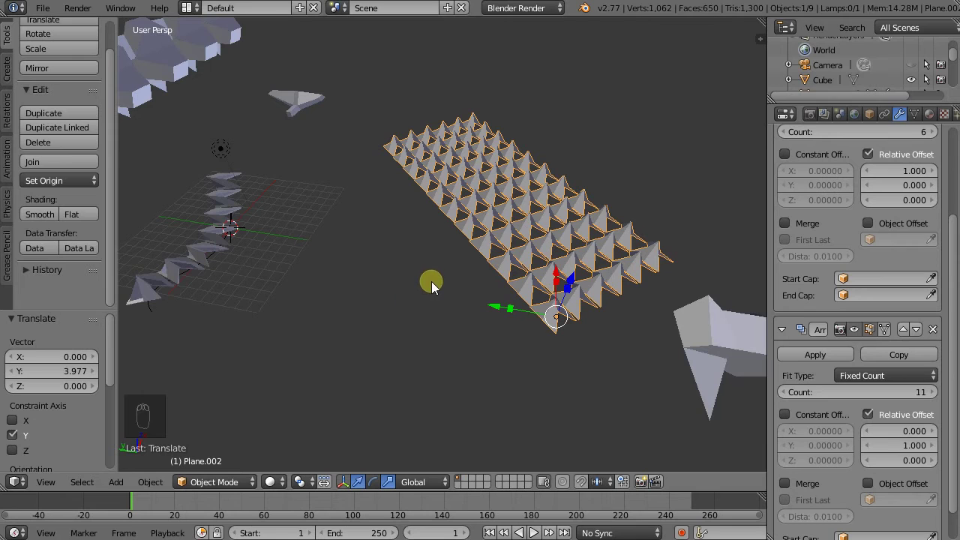
{"action": "left_click_drag", "start_coordinate": [497, 281], "coordinate": [438, 271]}
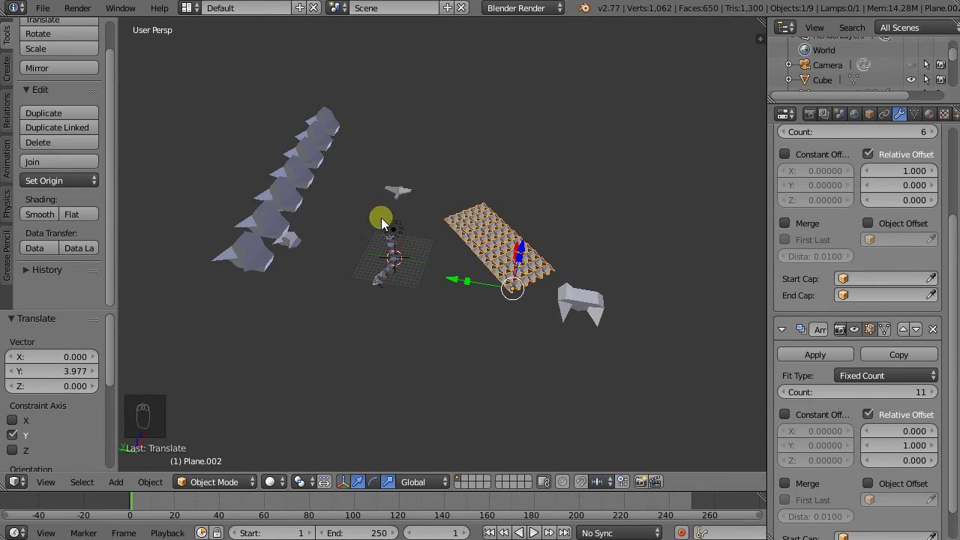
- Move the linked duplicate of the spiked grid into its own spot in the scene
{"action": "left_click_drag", "start_coordinate": [68, 131], "coordinate": [28, 145]}
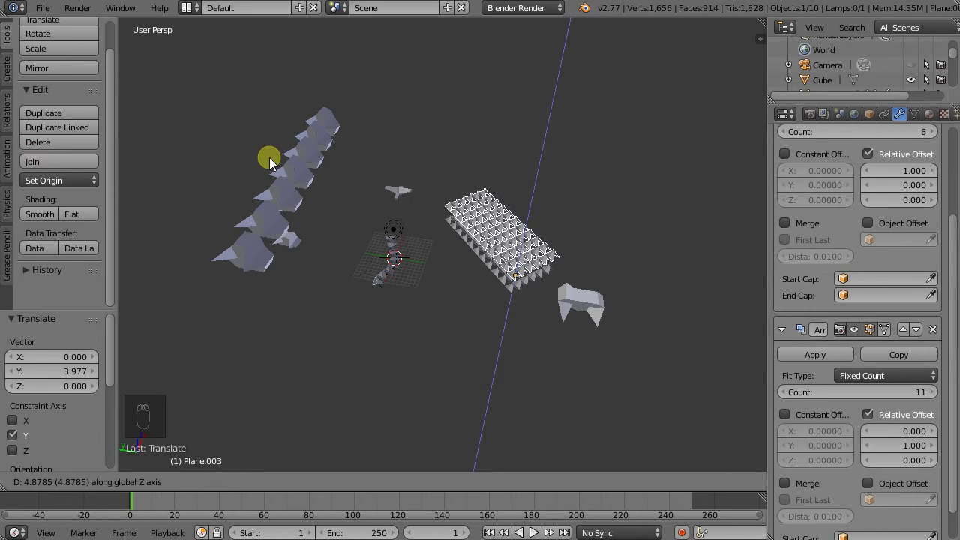
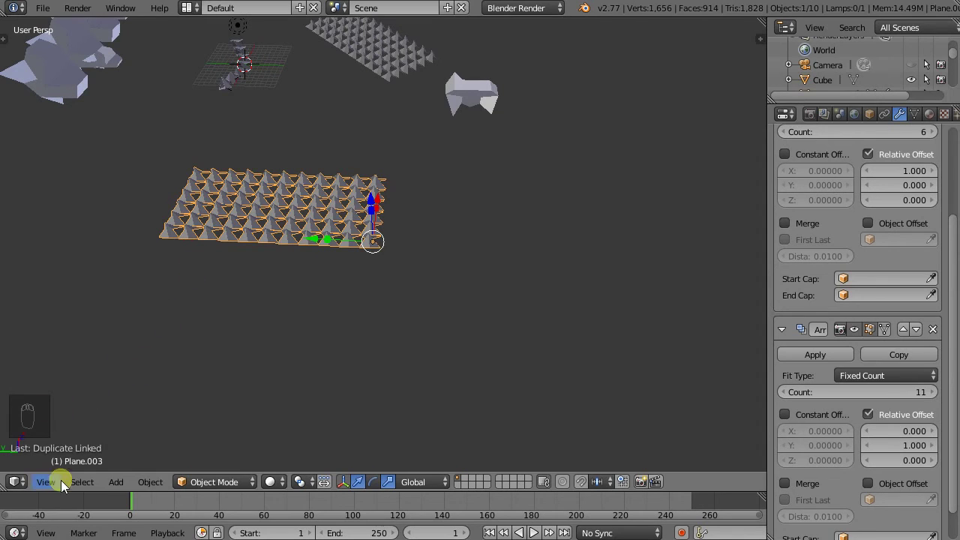
- Add a Lattice and stretch it along the duplicated grid's length
{"action": "left_click_drag", "start_coordinate": [116, 487], "coordinate": [119, 488]}
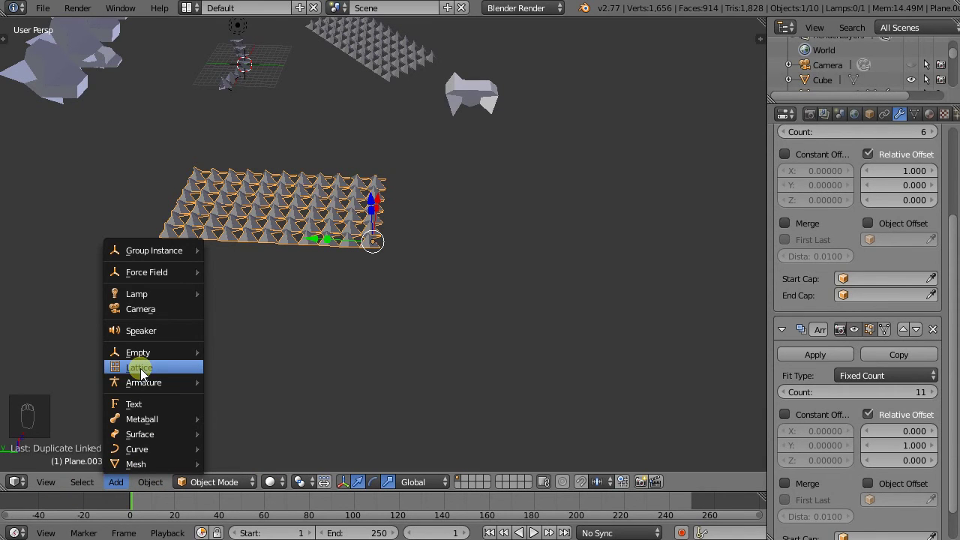
{"action": "left_click_drag", "start_coordinate": [322, 209], "coordinate": [296, 40]}
{"action": "left_click_drag", "start_coordinate": [296, 40], "coordinate": [120, 192]}
{"action": "left_click_drag", "start_coordinate": [120, 191], "coordinate": [302, 259]}
{"action": "left_click_drag", "start_coordinate": [301, 260], "coordinate": [241, 154]}
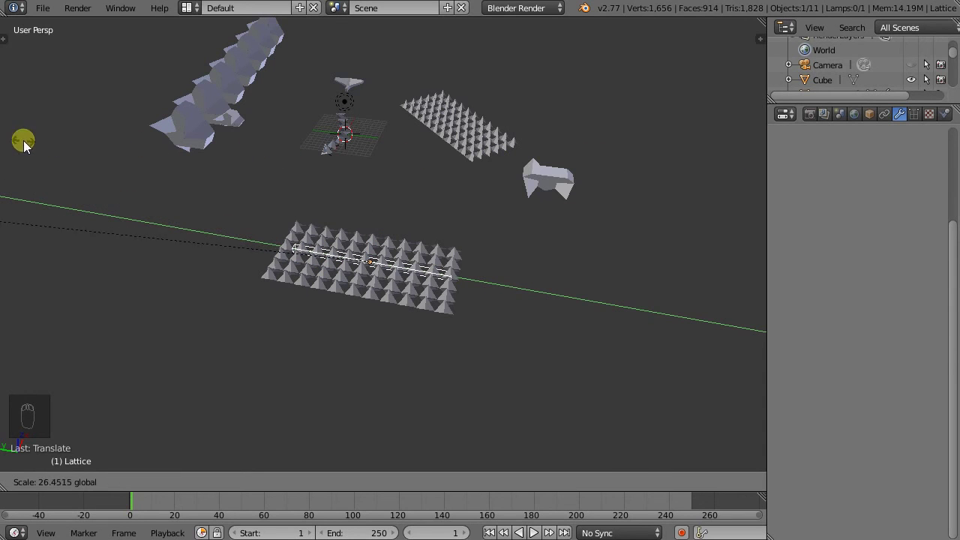
{"action": "middle_click", "coordinate": [503, 297]}
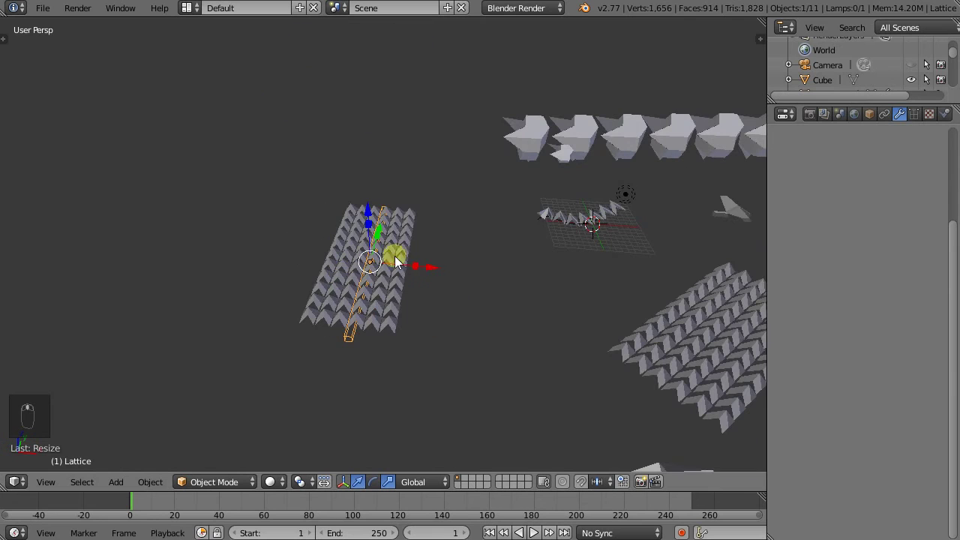
- Scale and adjust the lattice so the cage encloses the whole grid and its spikes
{"action": "left_click_drag", "start_coordinate": [420, 270], "coordinate": [377, 375]}
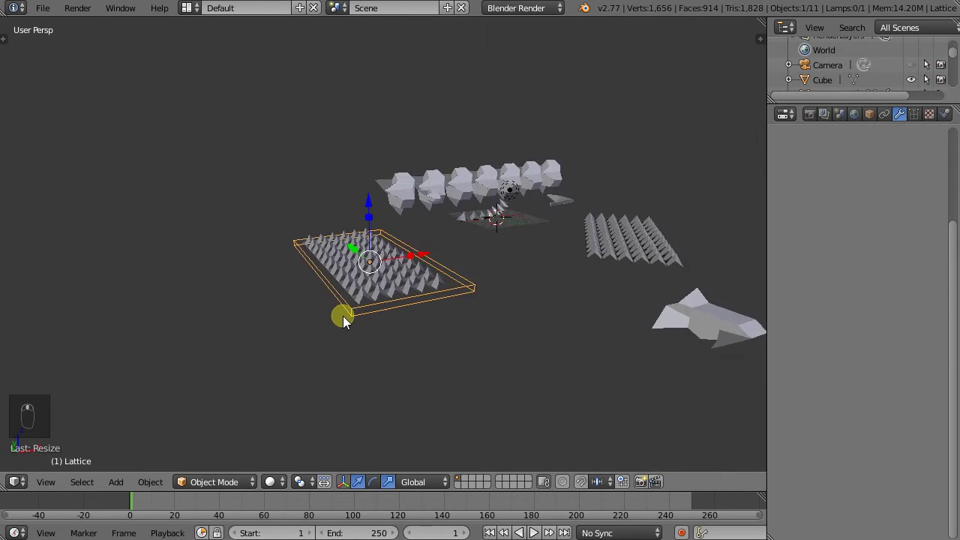
{"action": "middle_click", "coordinate": [364, 243]}
{"action": "left_click_drag", "start_coordinate": [364, 241], "coordinate": [362, 210]}
{"action": "left_click_drag", "start_coordinate": [369, 223], "coordinate": [363, 282]}
{"action": "left_click_drag", "start_coordinate": [364, 282], "coordinate": [401, 263]}
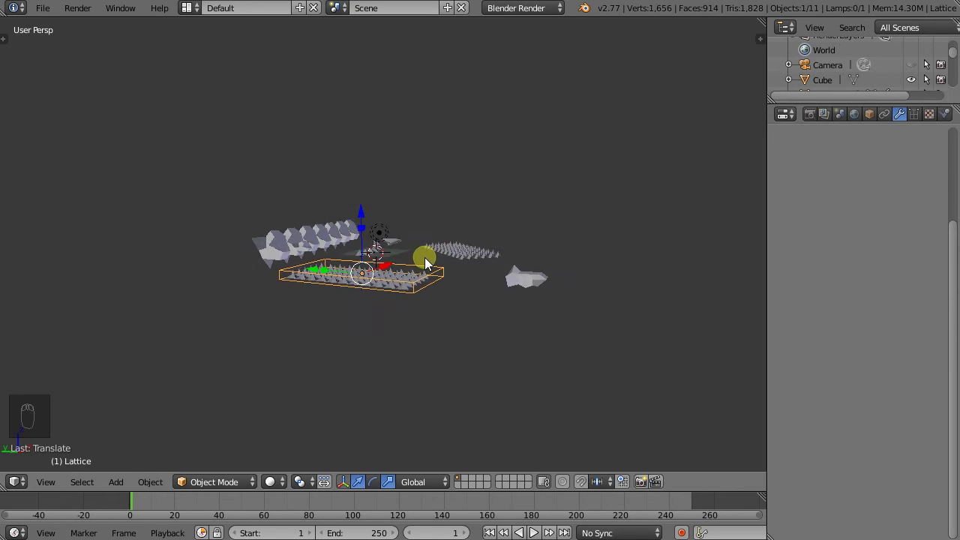
{"action": "left_click_drag", "start_coordinate": [364, 237], "coordinate": [598, 326]}
- Set the lattice's V resolution to 5 divisions along its length
{"action": "left_click_drag", "start_coordinate": [598, 326], "coordinate": [919, 123]}
{"action": "left_click_drag", "start_coordinate": [918, 123], "coordinate": [801, 222]}
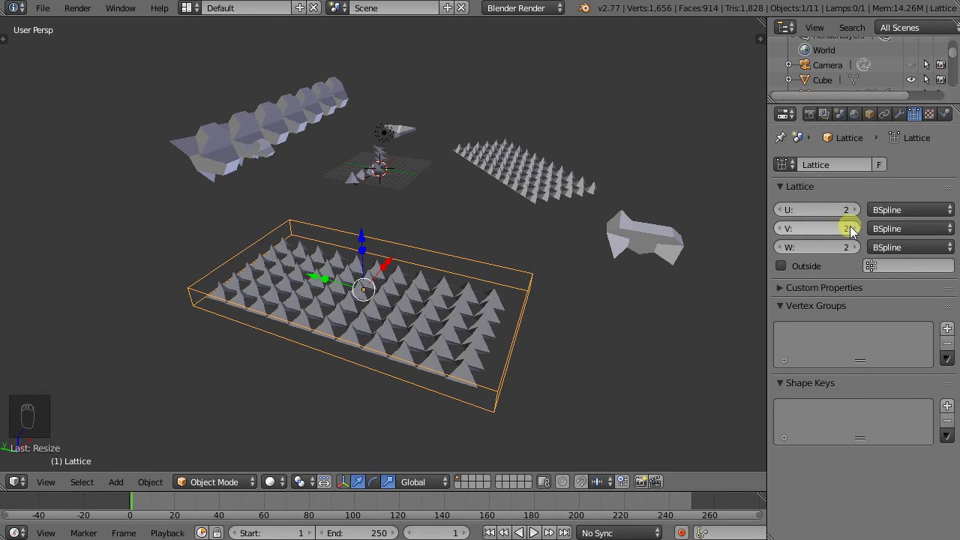
{"action": "left_click_drag", "start_coordinate": [855, 235], "coordinate": [851, 242]}
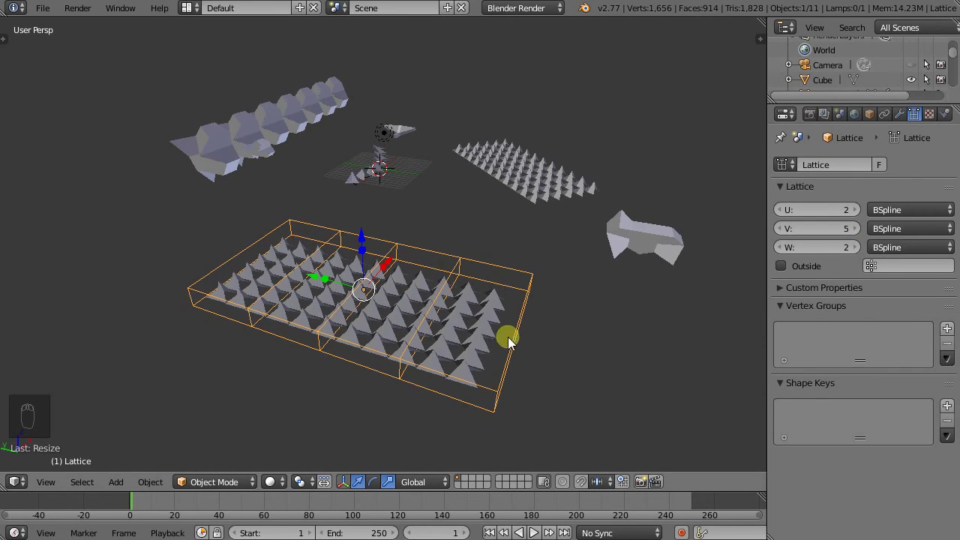
- Give the duplicated spiked grid a Lattice modifier bound to the cage
{"action": "left_click_drag", "start_coordinate": [491, 326], "coordinate": [804, 225]}
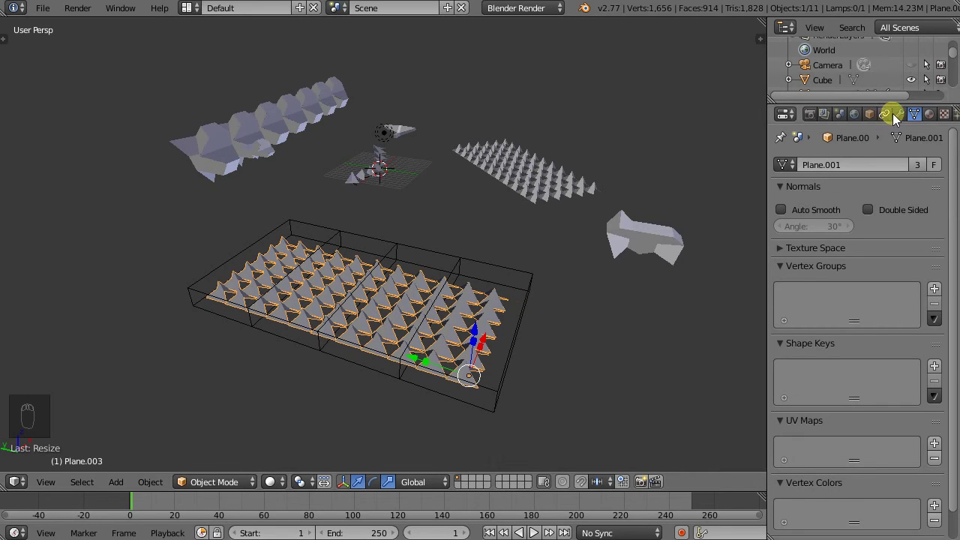
{"action": "left_click_drag", "start_coordinate": [901, 119], "coordinate": [818, 224]}
{"action": "left_click_drag", "start_coordinate": [817, 224], "coordinate": [787, 193]}
{"action": "left_click_drag", "start_coordinate": [787, 193], "coordinate": [805, 191]}
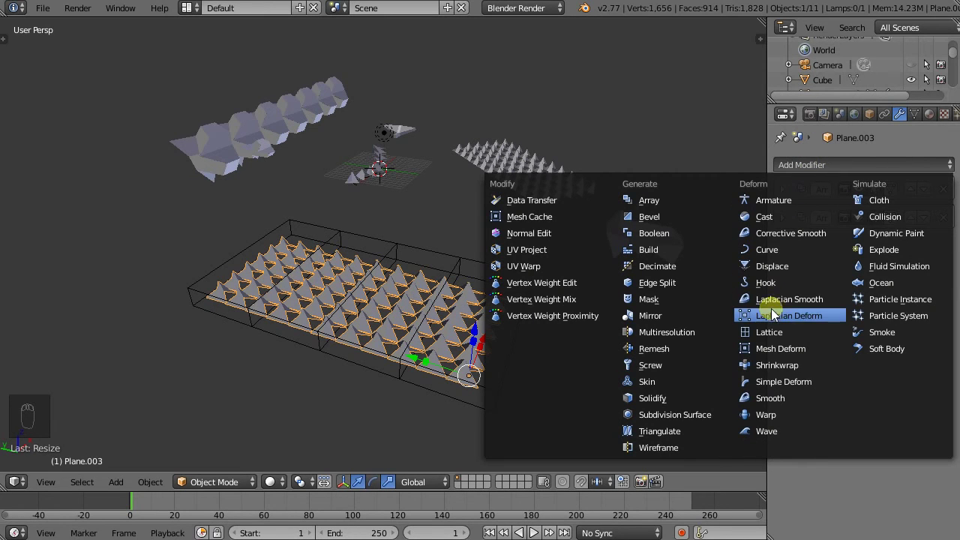
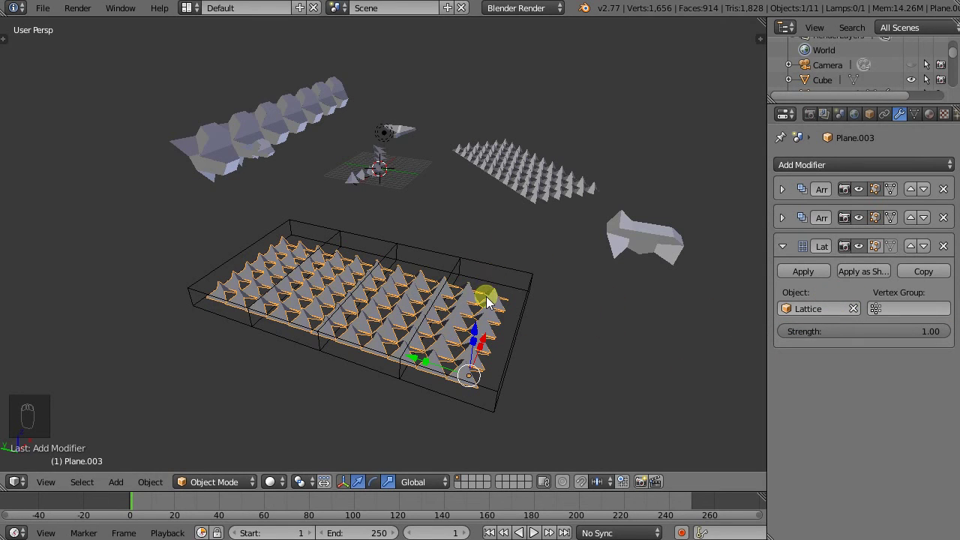
- Select the lattice cage in Edit Mode and raise control points to bend the grid
{"action": "left_click_drag", "start_coordinate": [494, 270], "coordinate": [438, 256]}
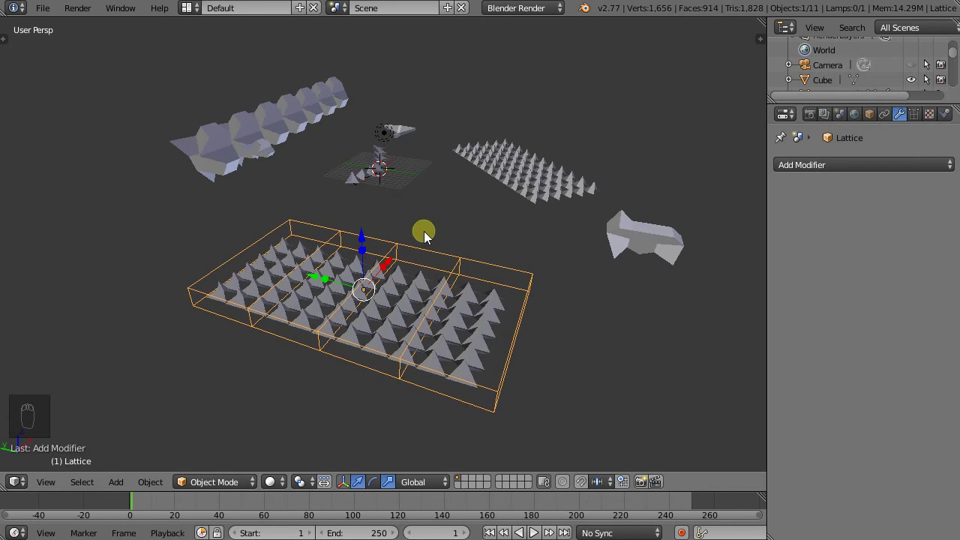
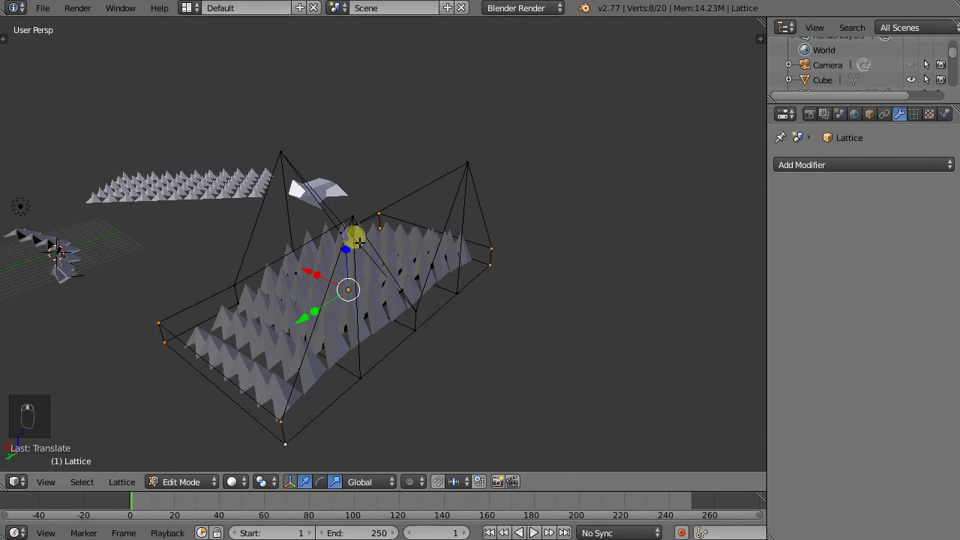
{"action": "middle_click", "coordinate": [350, 239]}
{"action": "left_click_drag", "start_coordinate": [351, 252], "coordinate": [420, 319]}
{"action": "left_click_drag", "start_coordinate": [420, 319], "coordinate": [428, 324]}
{"action": "key", "text": "Tab"}
- Reshape more cage points into raised peaks, curving the spiked grid into a wavy humped surface, then select the grid
{"action": "middle_click", "coordinate": [369, 337]}
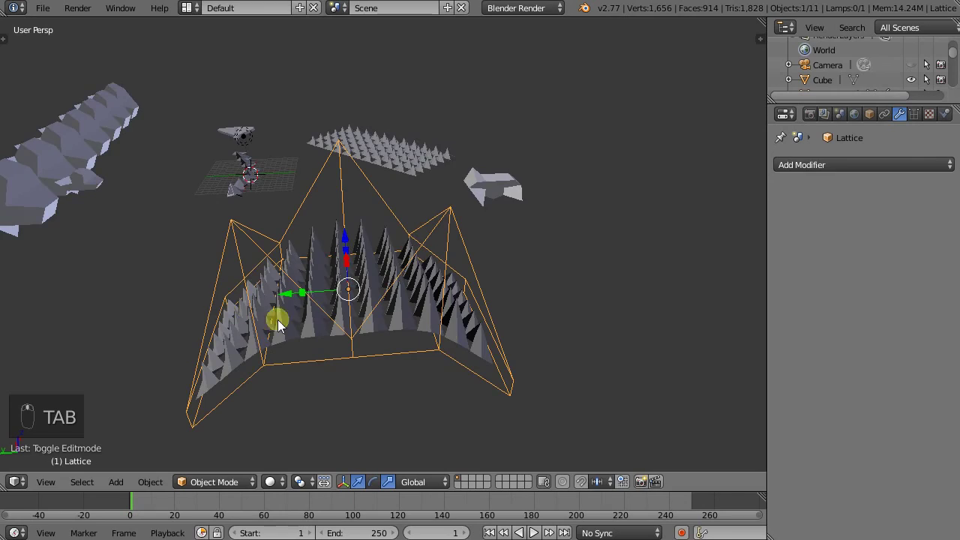
{"action": "middle_click", "coordinate": [431, 308]}
{"action": "middle_click", "coordinate": [387, 330]}
{"action": "left_click_drag", "start_coordinate": [324, 330], "coordinate": [329, 306]}
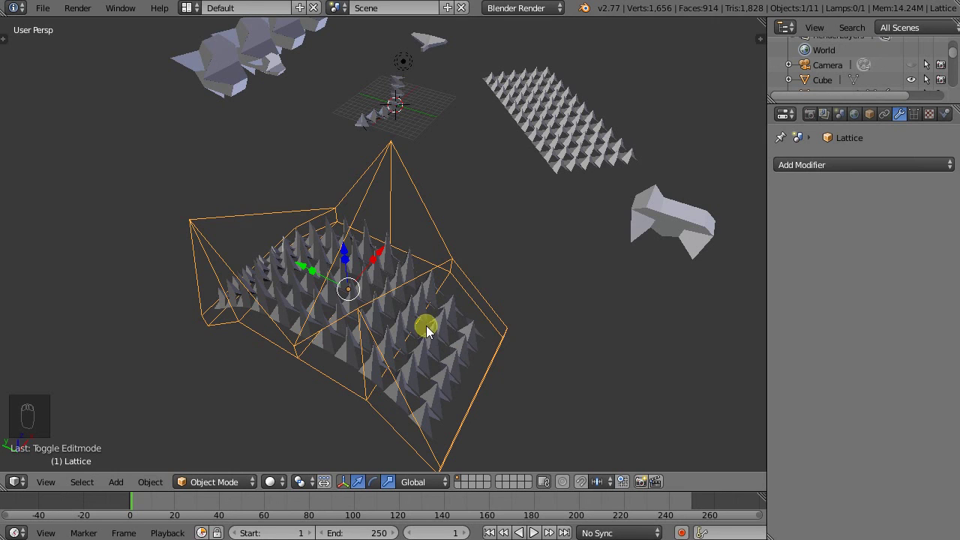
{"action": "left_click_drag", "start_coordinate": [425, 352], "coordinate": [424, 370]}
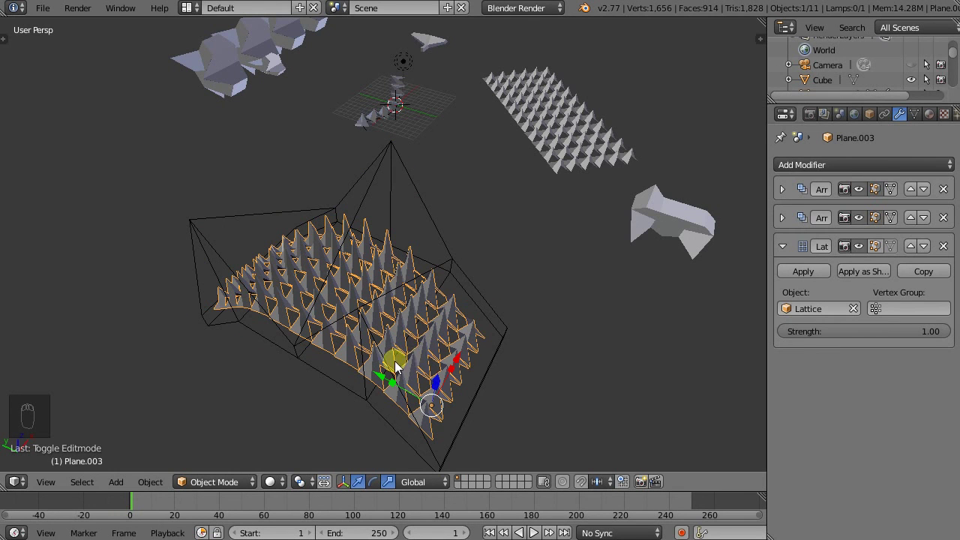
{"action": "left_click_drag", "start_coordinate": [566, 133], "coordinate": [410, 276]}
- Enter Edit Mode on the bent grid and begin raising the base pyramid's tip
{"action": "middle_click", "coordinate": [410, 275]}
{"action": "left_click_drag", "start_coordinate": [409, 274], "coordinate": [475, 371]}
{"action": "key", "text": "Tab"}
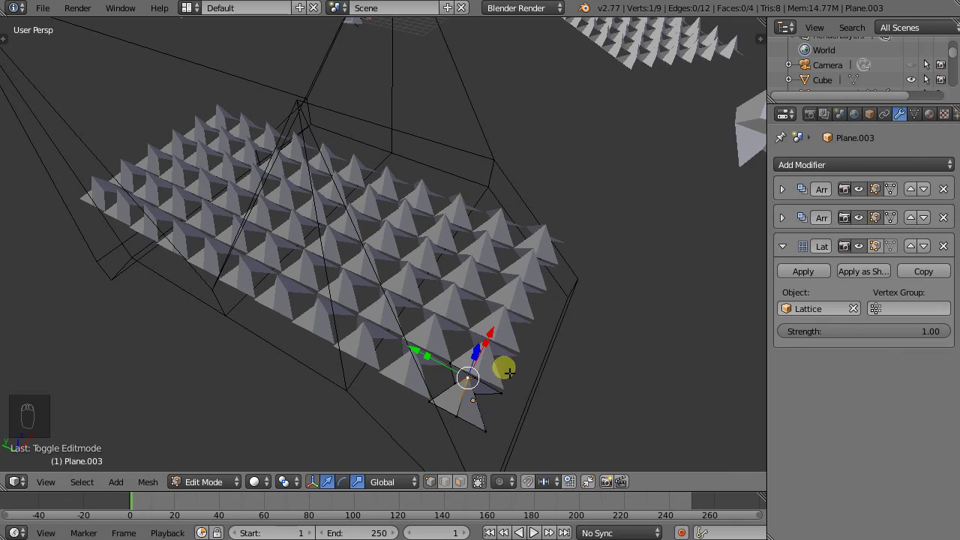
{"action": "middle_click", "coordinate": [464, 363]}
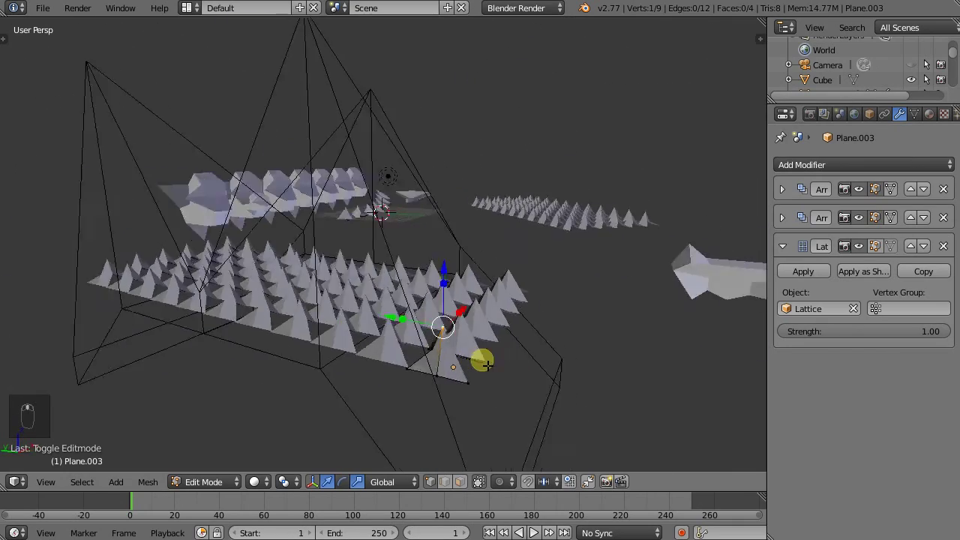
{"action": "left_click_drag", "start_coordinate": [397, 315], "coordinate": [379, 317]}
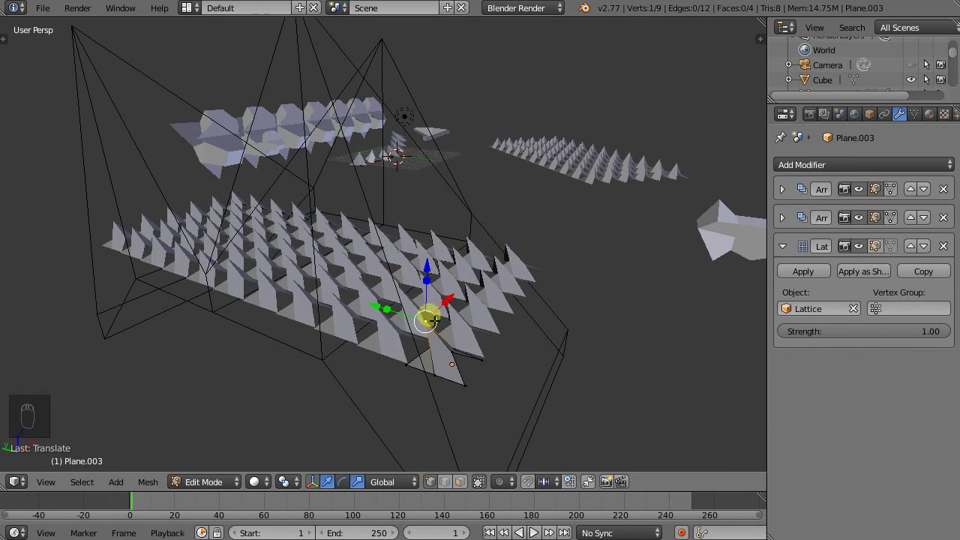
{"action": "left_click_drag", "start_coordinate": [454, 315], "coordinate": [448, 364]}
- Pull the pyramid's tip vertex higher so every spike grows taller, then return to Object Mode
{"action": "left_click", "coordinate": [447, 365]}
{"action": "left_click_drag", "start_coordinate": [452, 386], "coordinate": [377, 218]}
{"action": "left_click_drag", "start_coordinate": [377, 218], "coordinate": [369, 220]}
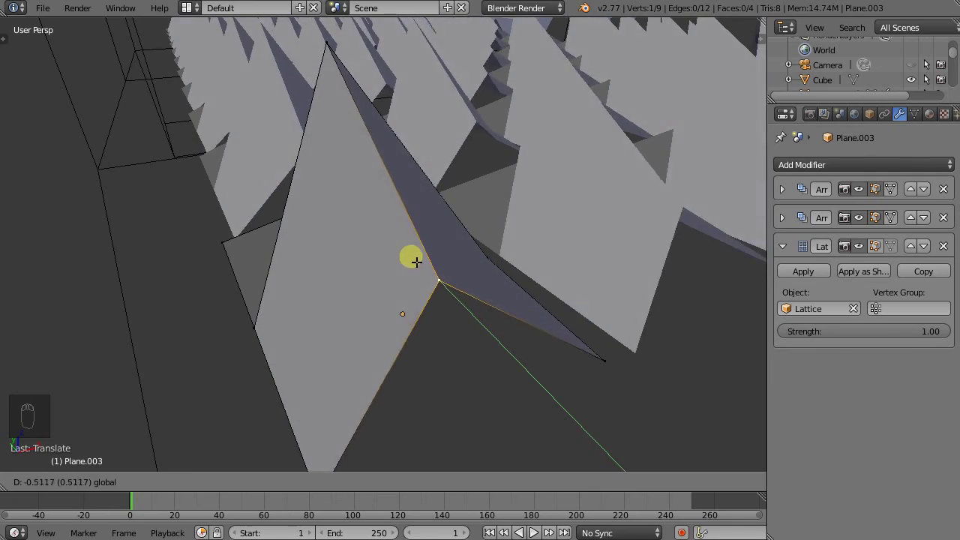
{"action": "left_click_drag", "start_coordinate": [376, 242], "coordinate": [464, 220]}
{"action": "key", "text": "Tab"}
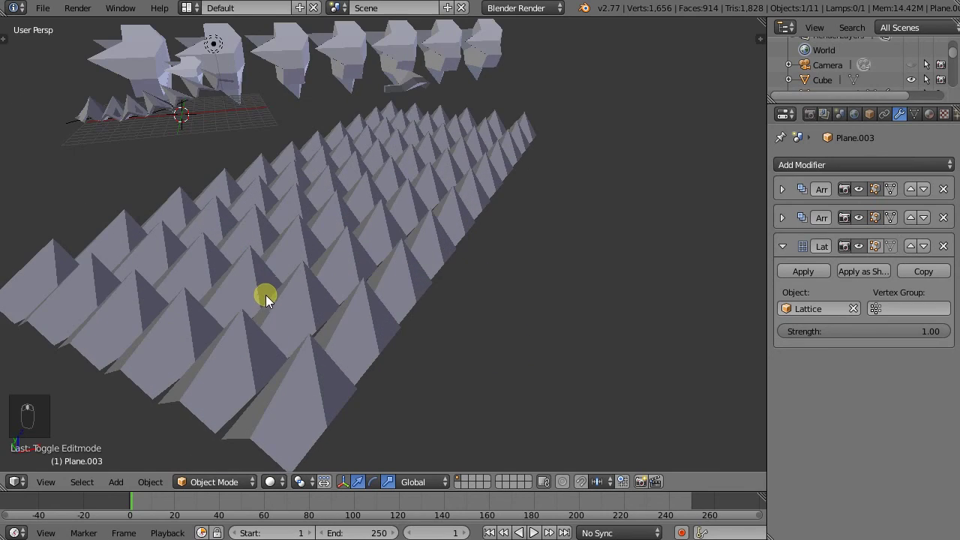
{"action": "left_click_drag", "start_coordinate": [232, 170], "coordinate": [403, 170]}
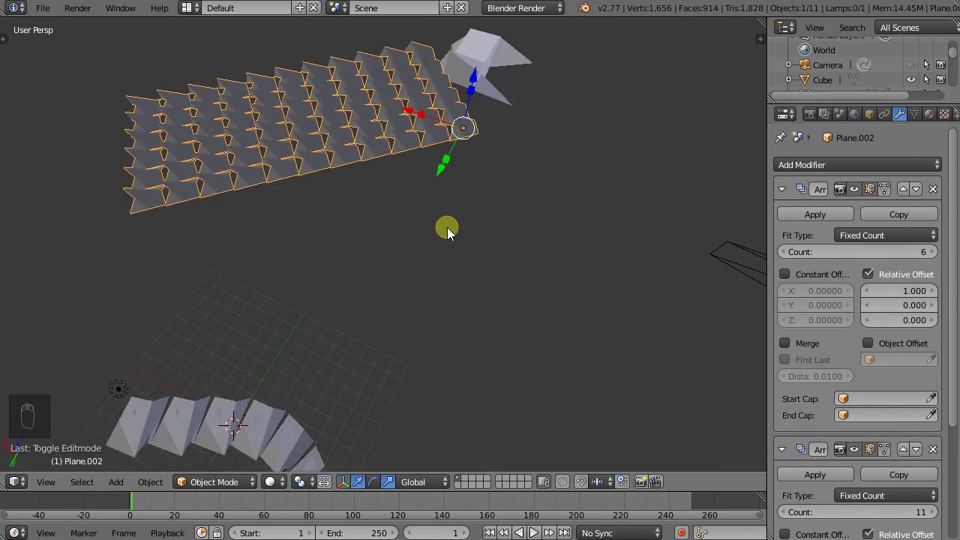
{"action": "left_click_drag", "start_coordinate": [408, 163], "coordinate": [408, 150]}
{"action": "left_click_drag", "start_coordinate": [305, 180], "coordinate": [324, 188]}
{"action": "middle_click", "coordinate": [311, 185]}
{"action": "left_click_drag", "start_coordinate": [236, 174], "coordinate": [420, 240]}
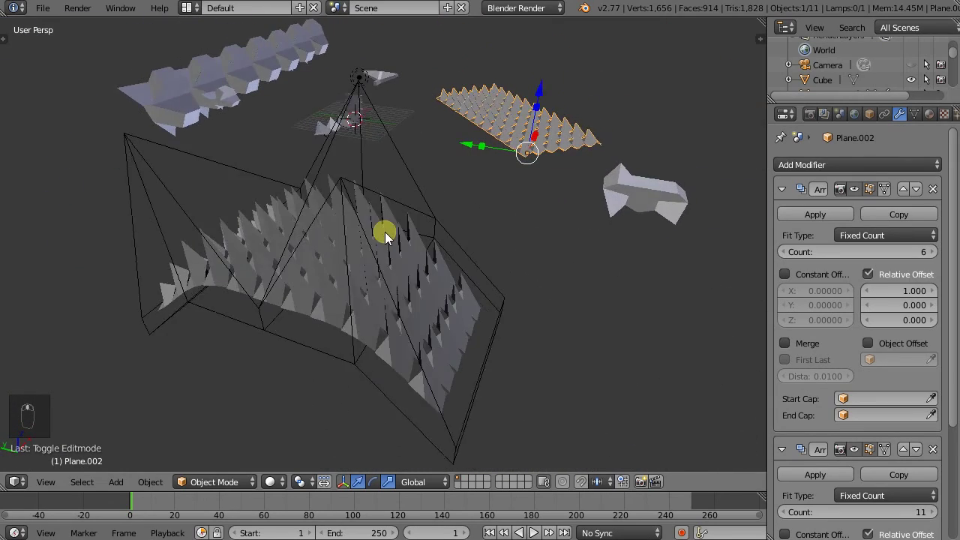
{"action": "middle_click", "coordinate": [387, 240]}
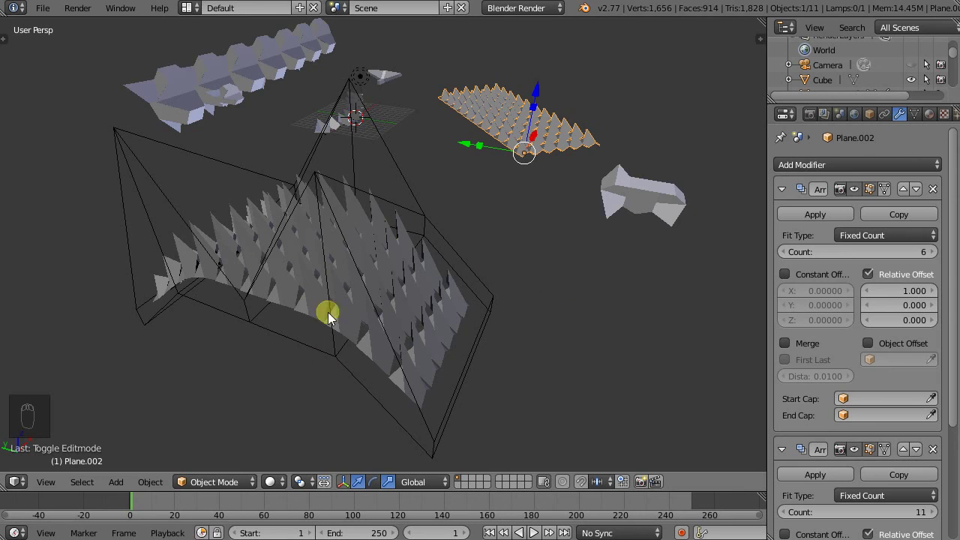
{"action": "middle_click", "coordinate": [331, 267]}
{"action": "left_click_drag", "start_coordinate": [253, 216], "coordinate": [254, 216]}
{"action": "left_click", "coordinate": [253, 216]}
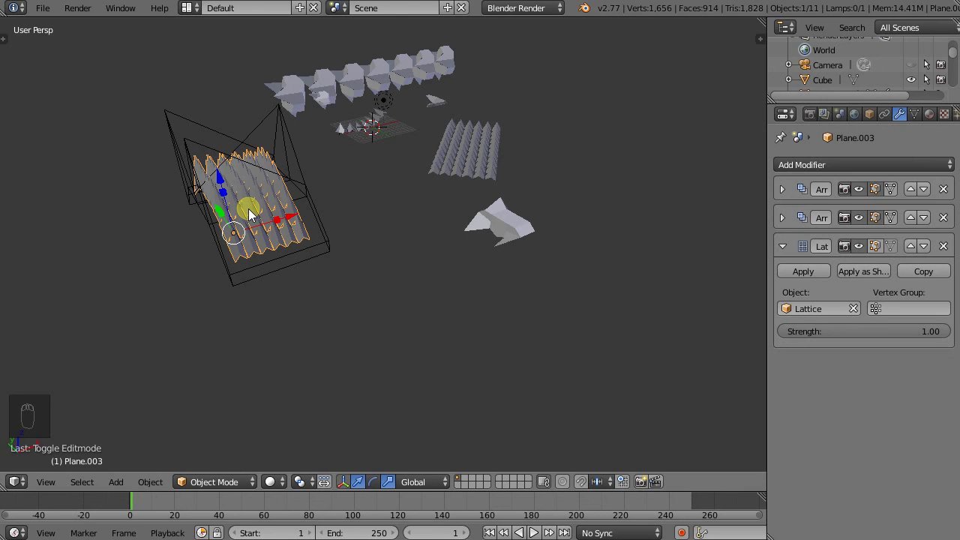